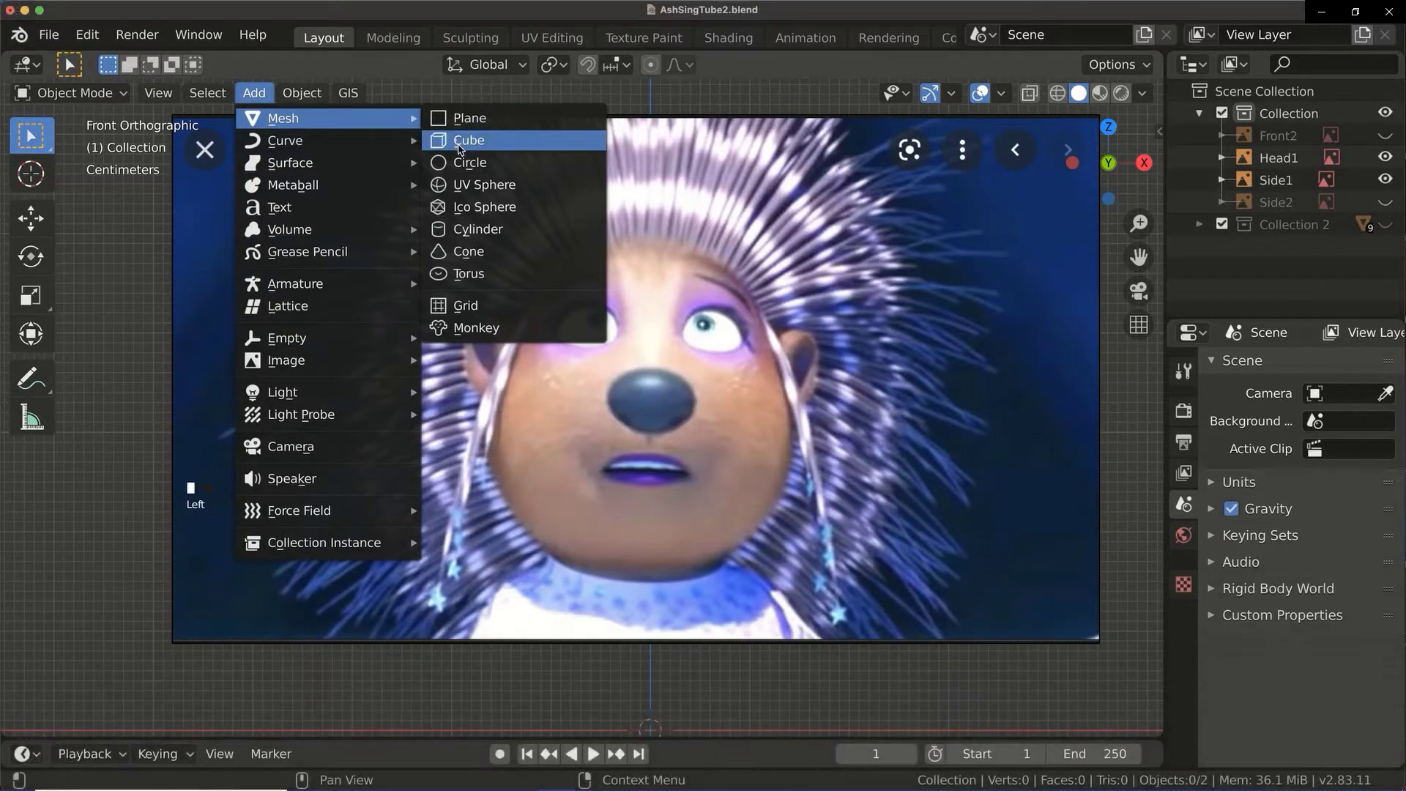
Subdivide the cube, round it with Cast, and delete the left half of its vertices.
key(g)
key(ctrl+2)
key(Tab)
key(1)
click(1039, 96)
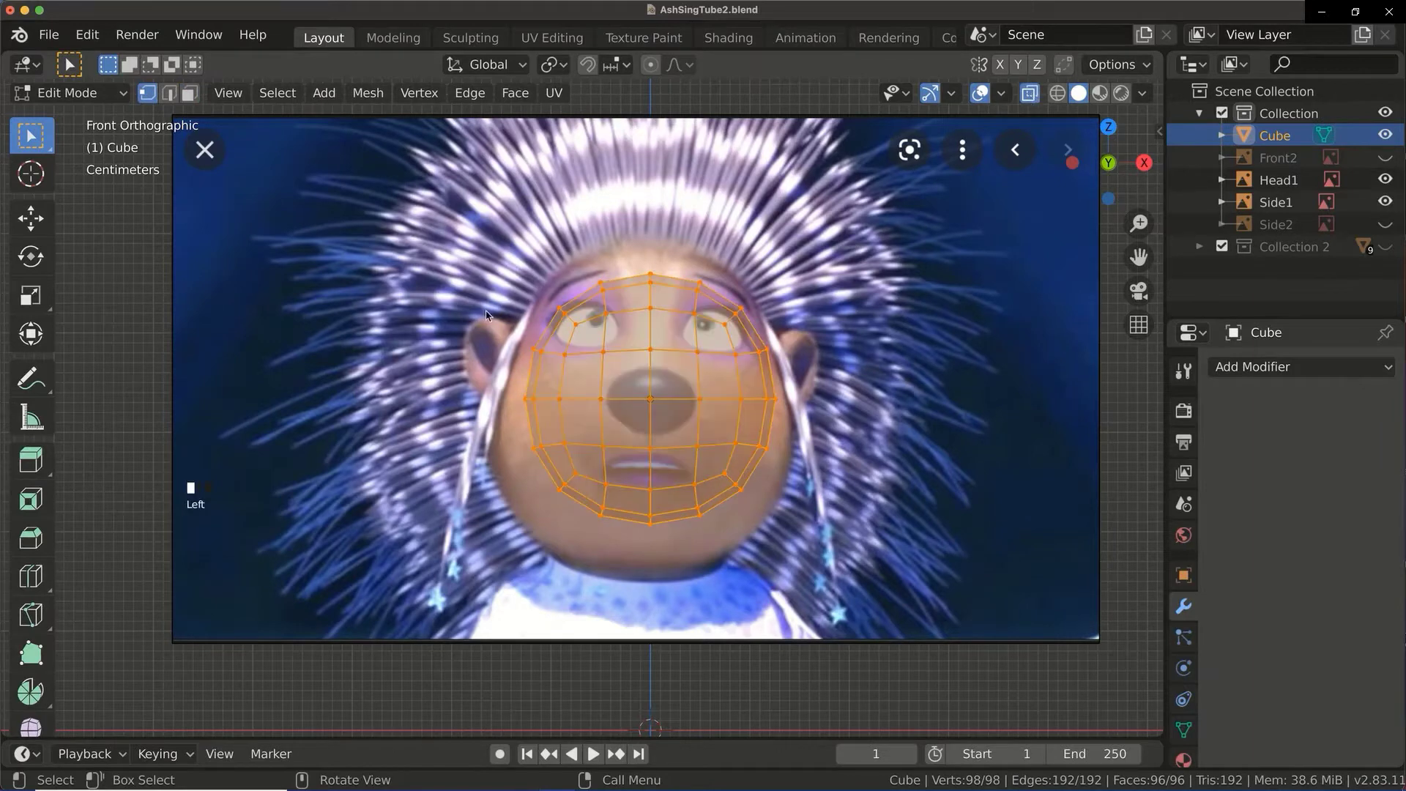
key(x)
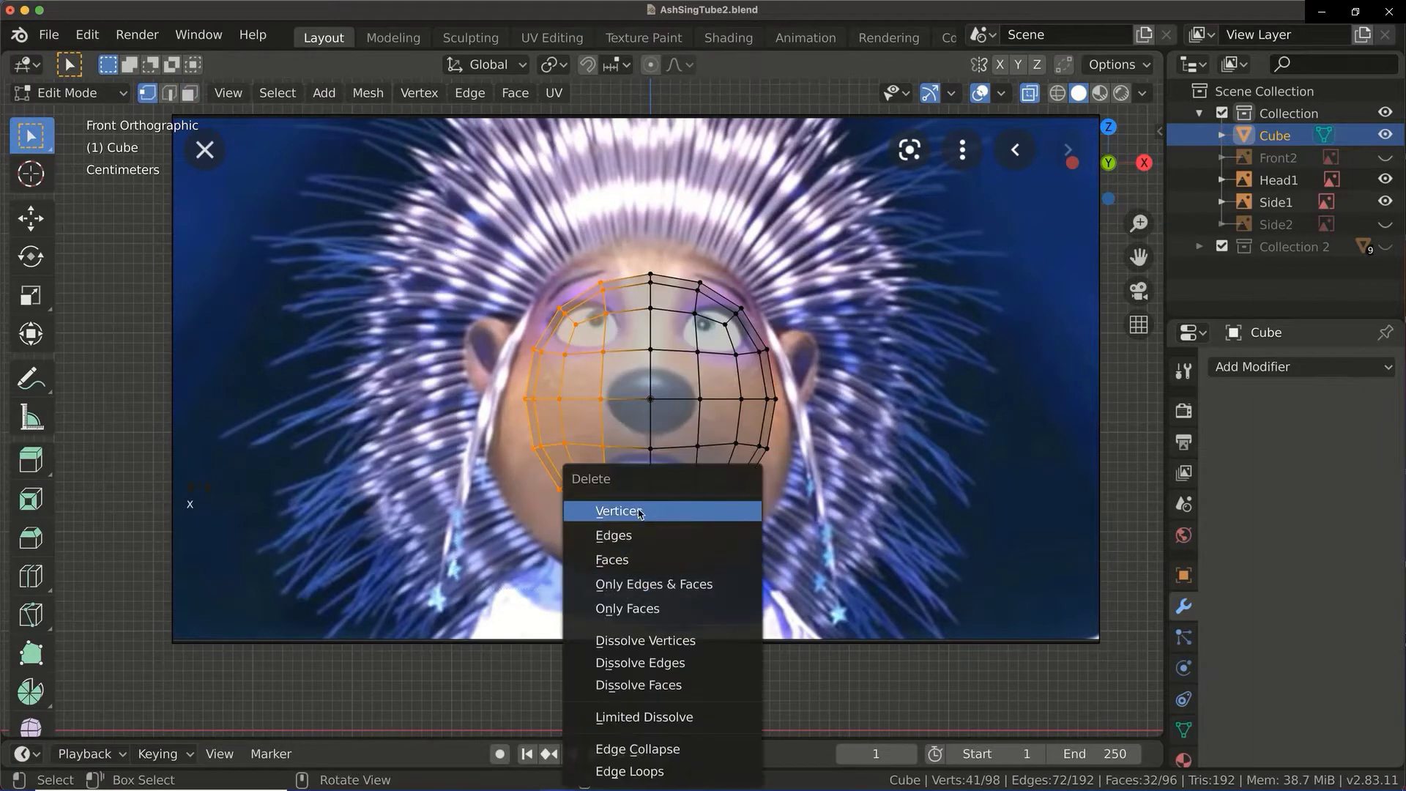
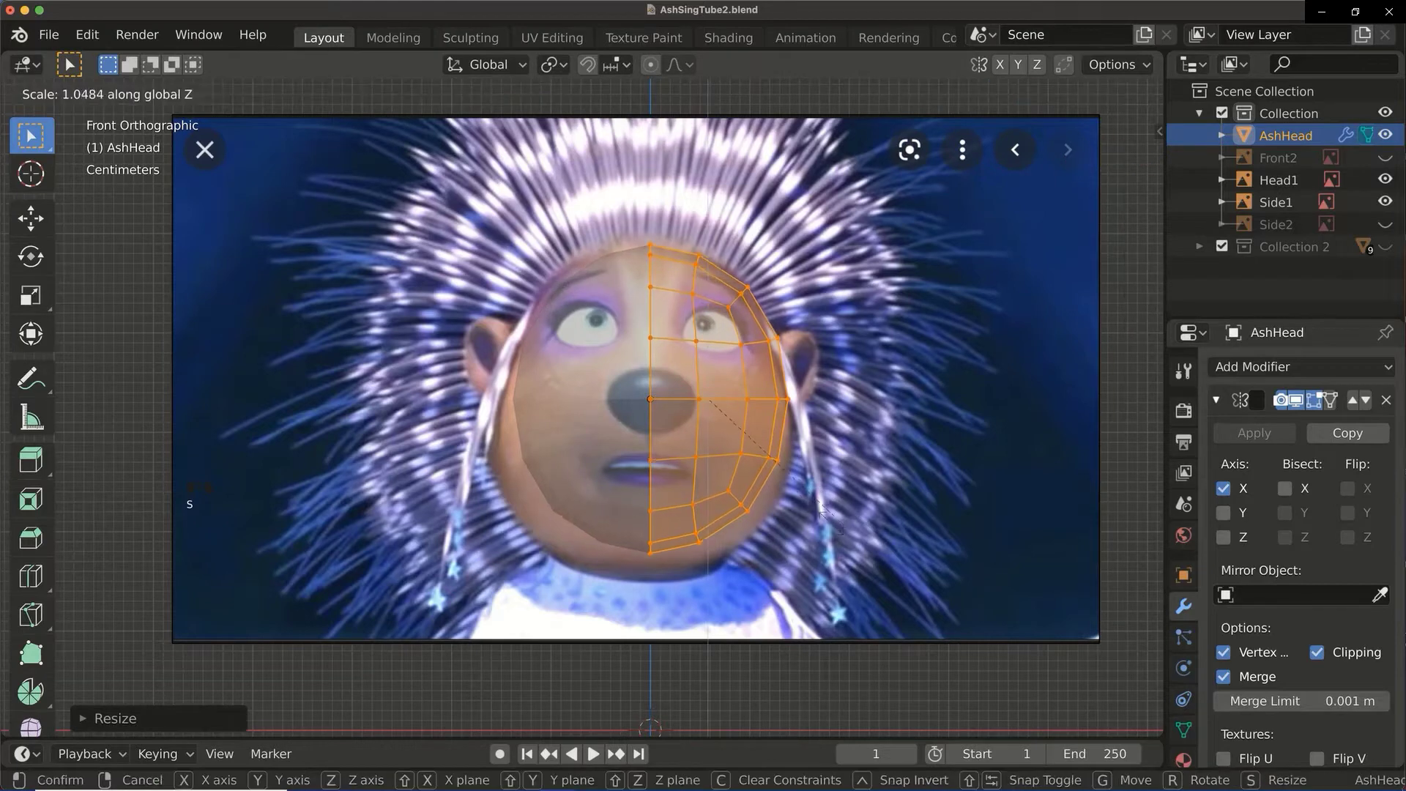
Move the top and middle vertex columns in Right Ortho to match the side profile.
key(g)
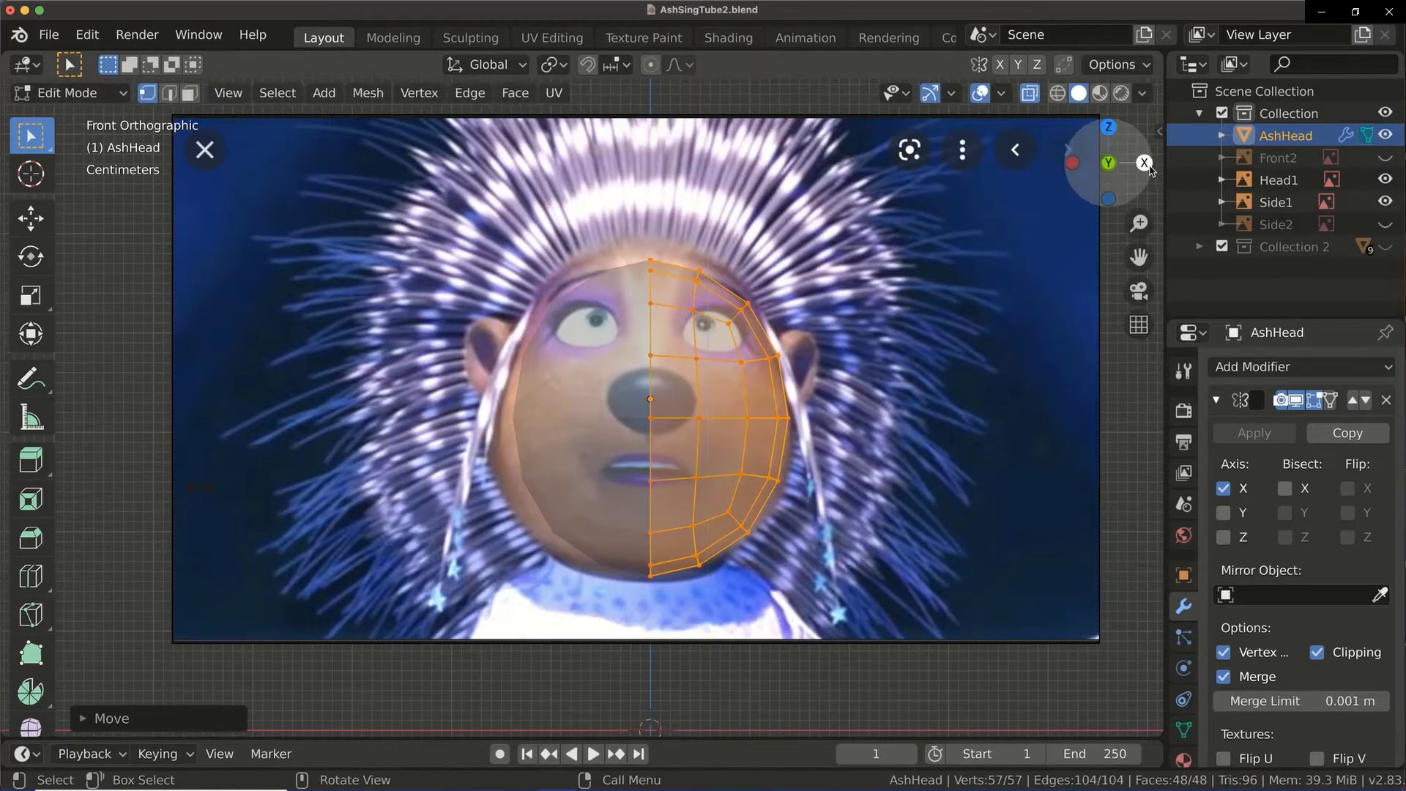
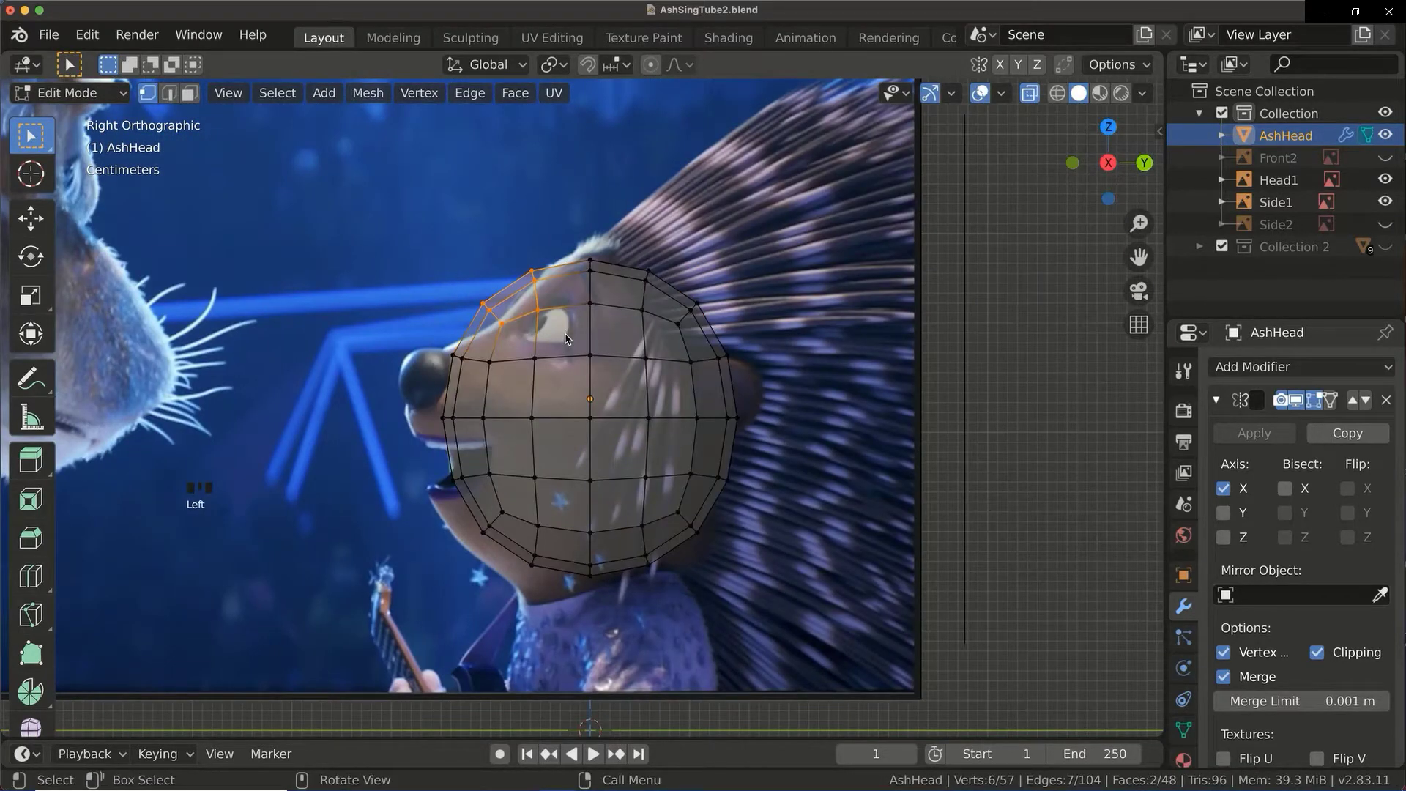
key(g)
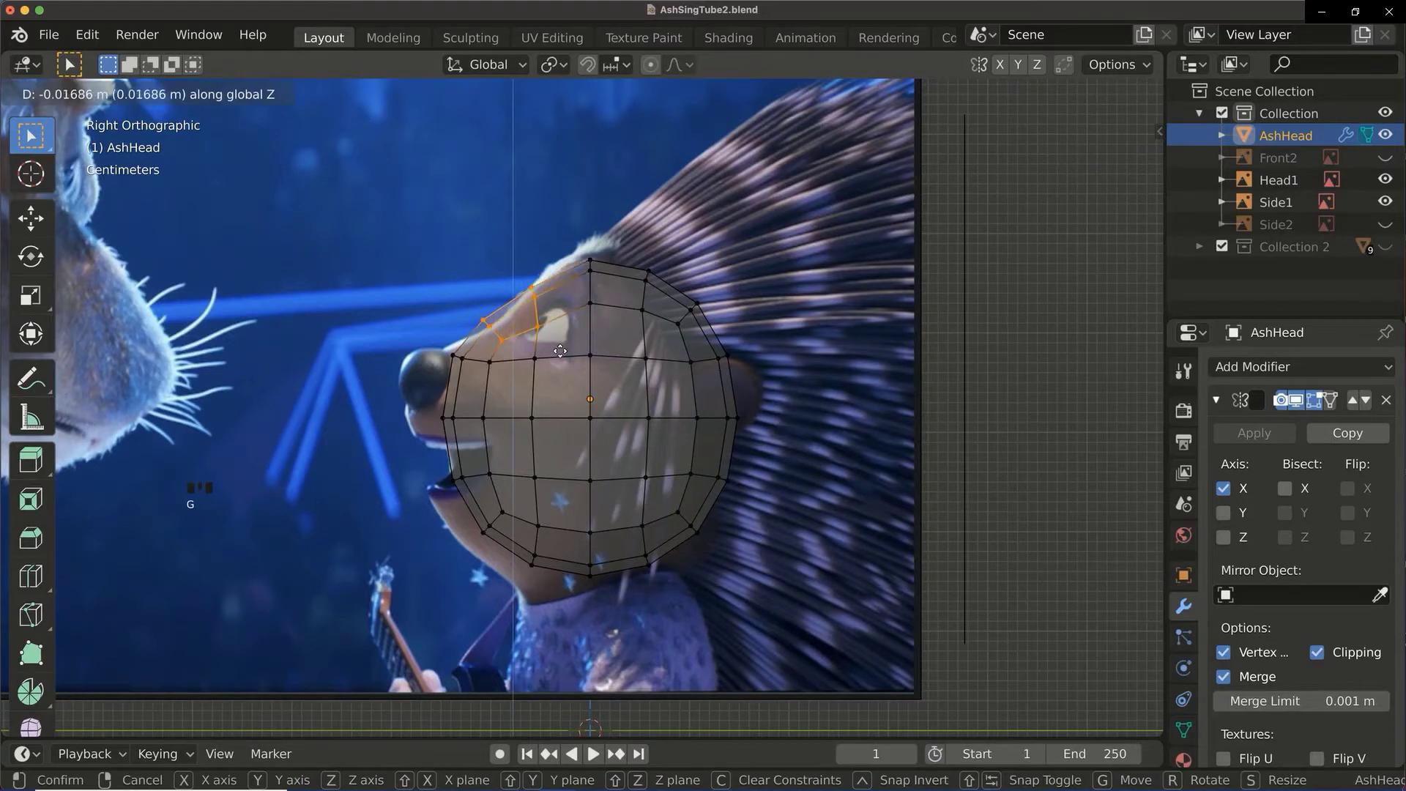
click(565, 577)
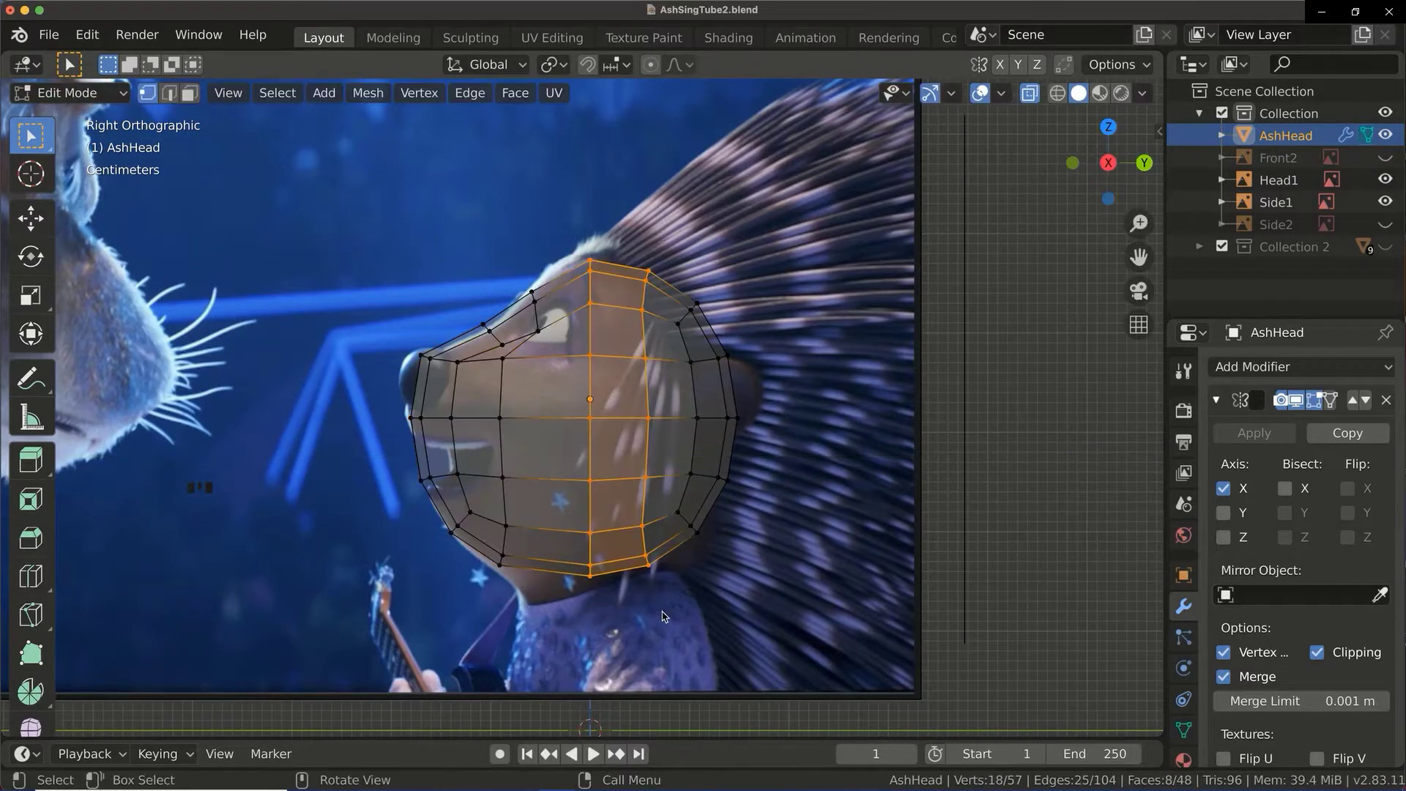
key(g)
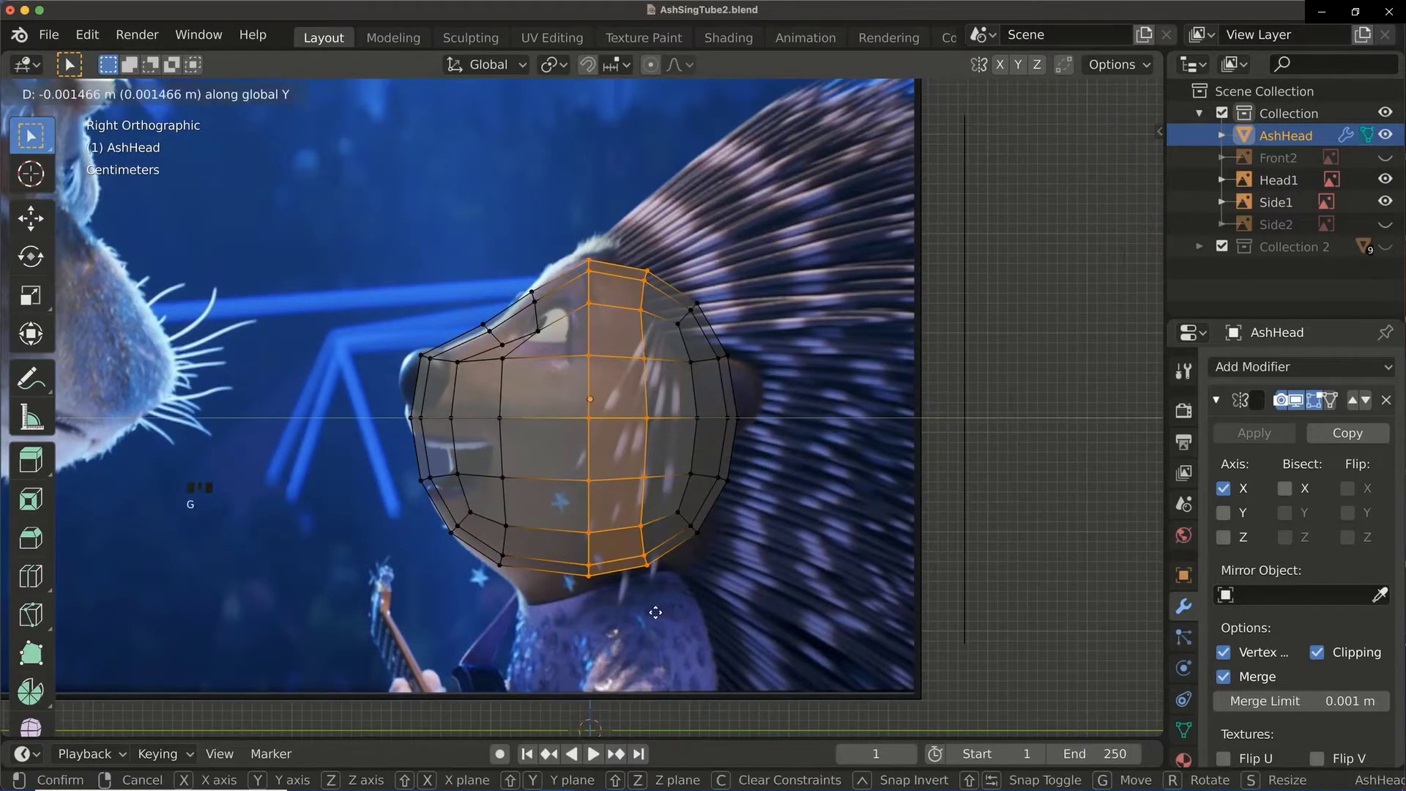
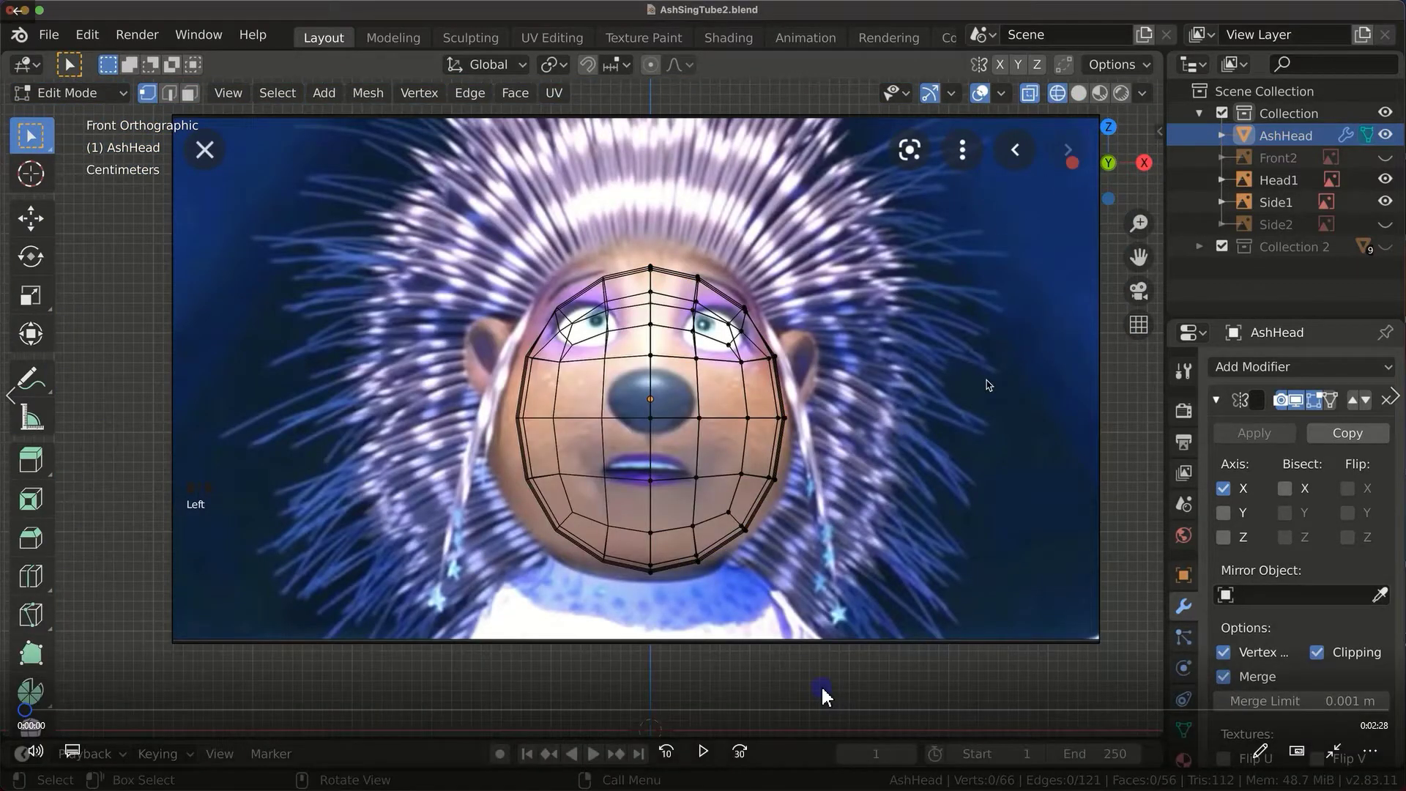
From Top Ortho, scale the front and snout vertices narrower along X.
click(809, 692)
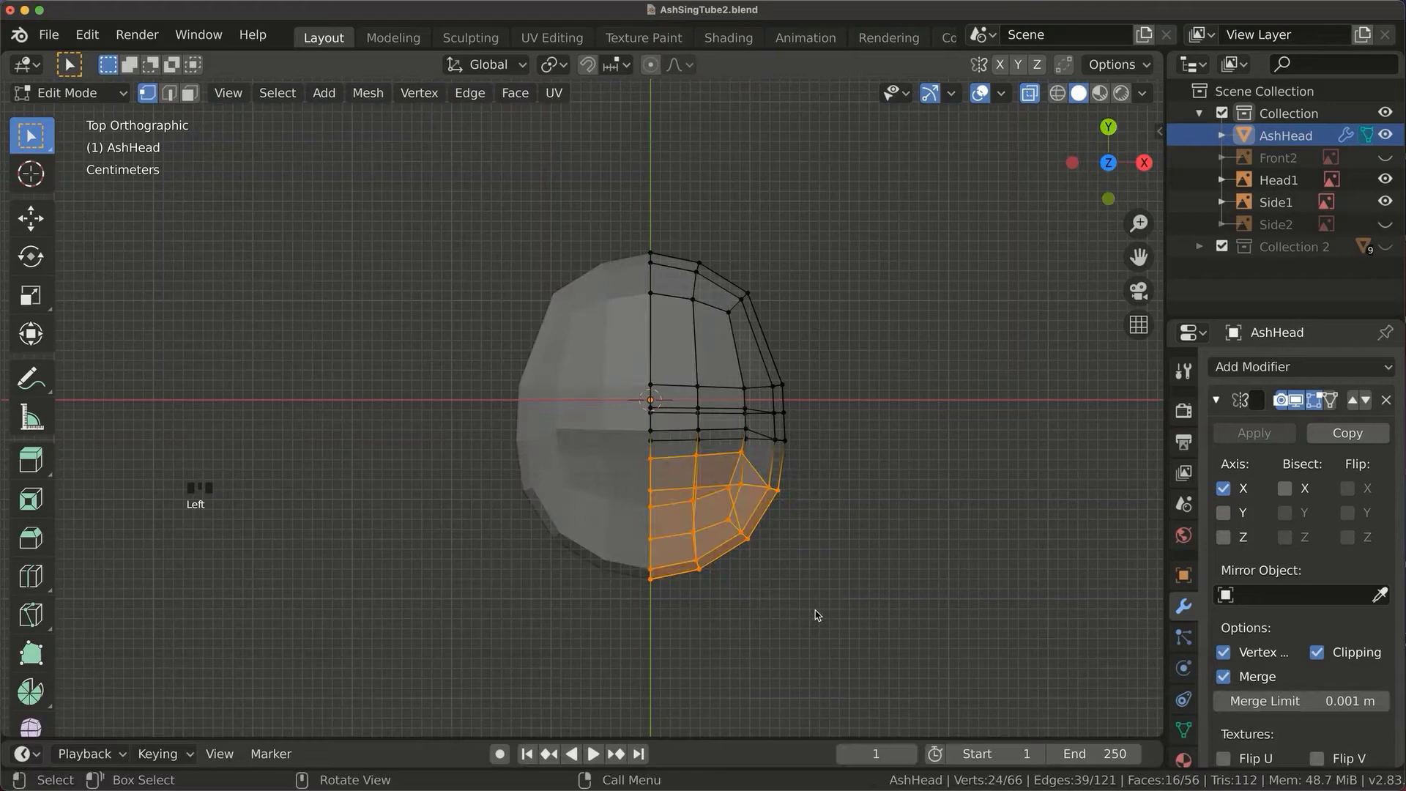
key(s)
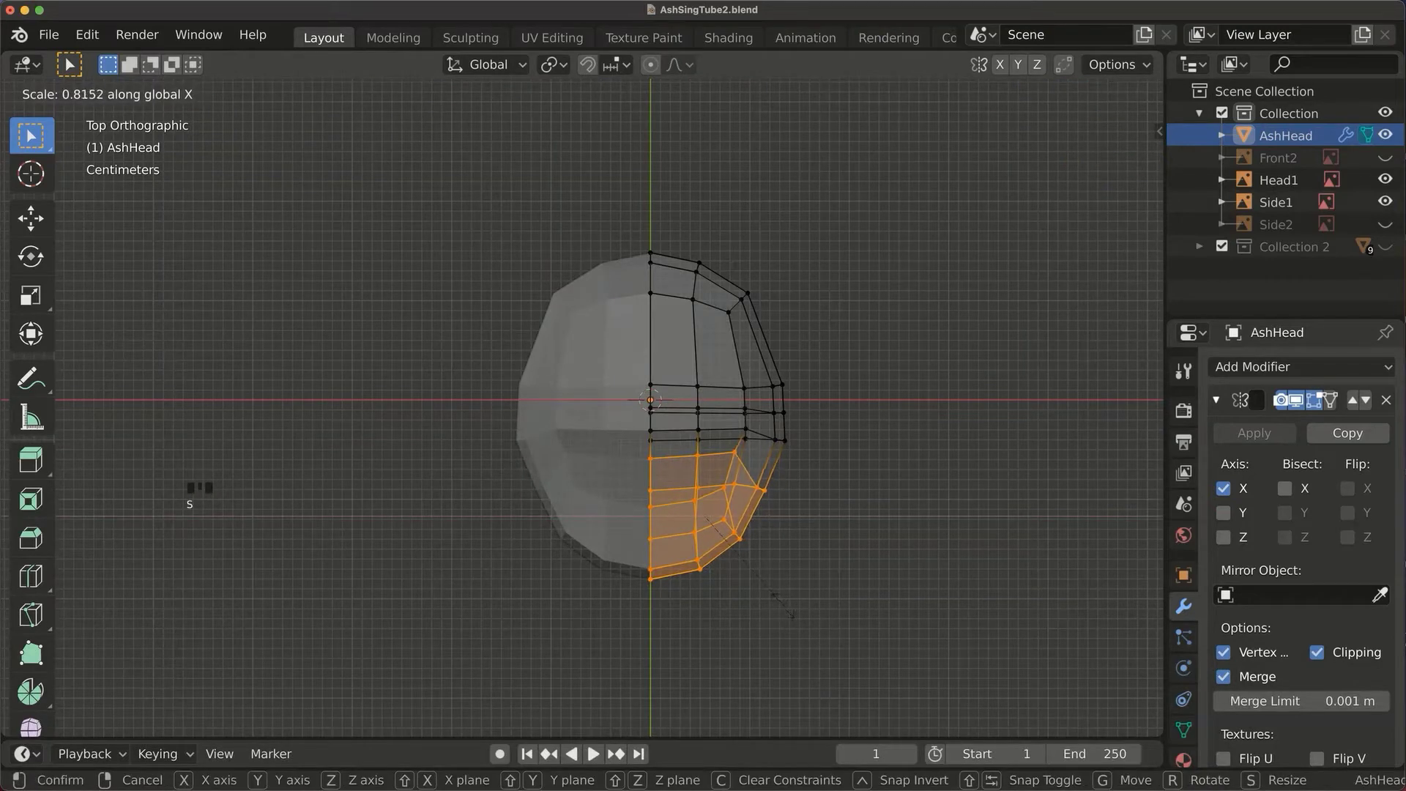
click(772, 629)
key(s)
click(708, 623)
key(s)
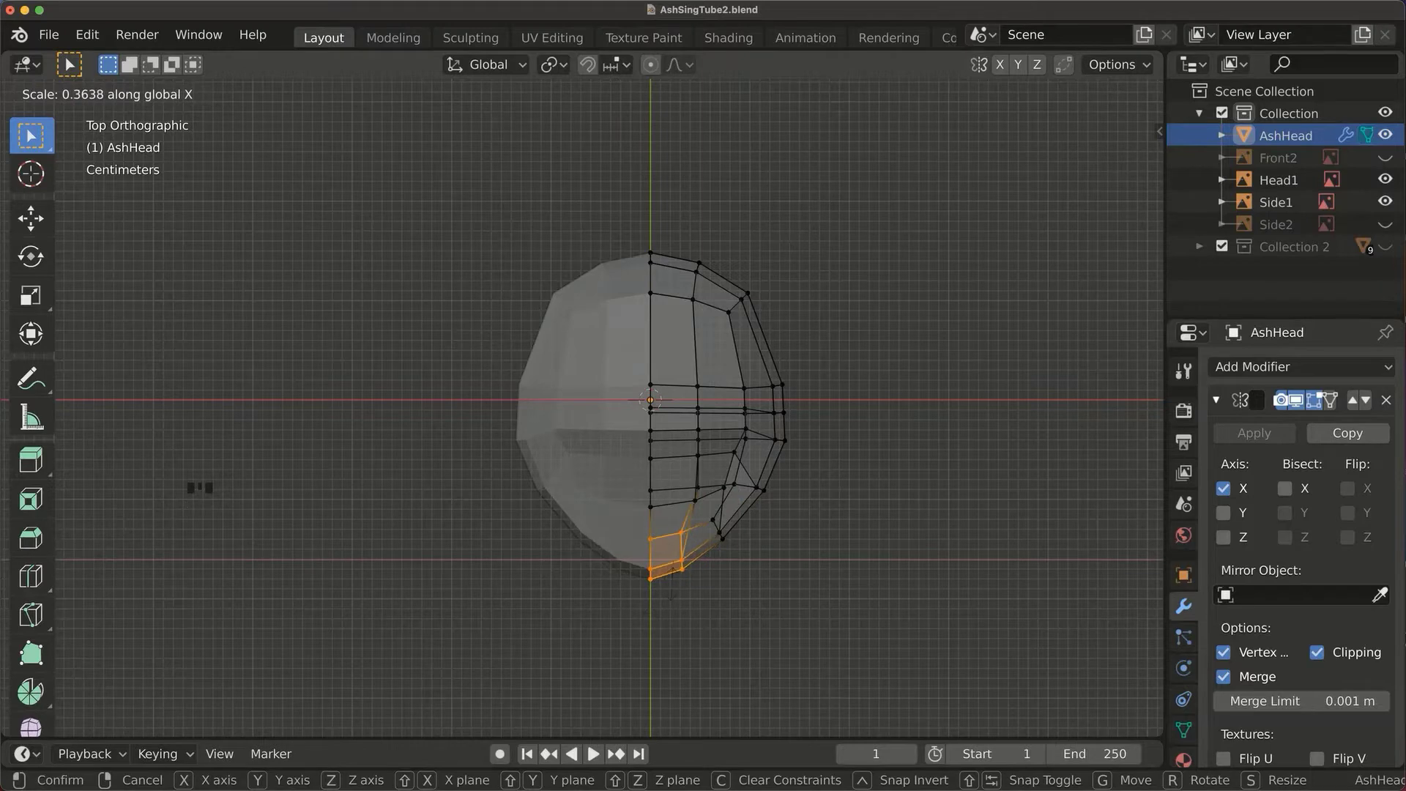
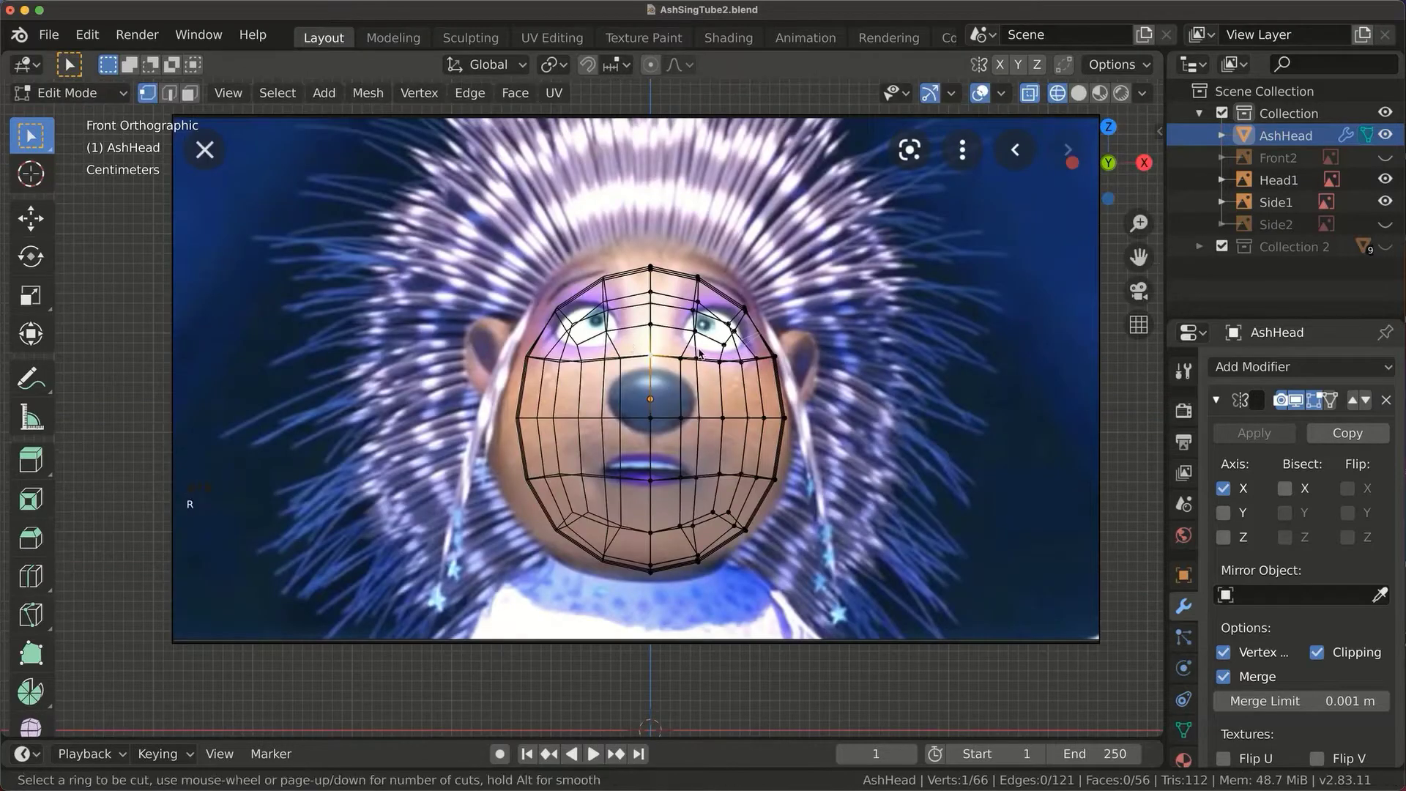
Loop-cut a vertical edge loop across the right eye area and slide it into place.
key(r)
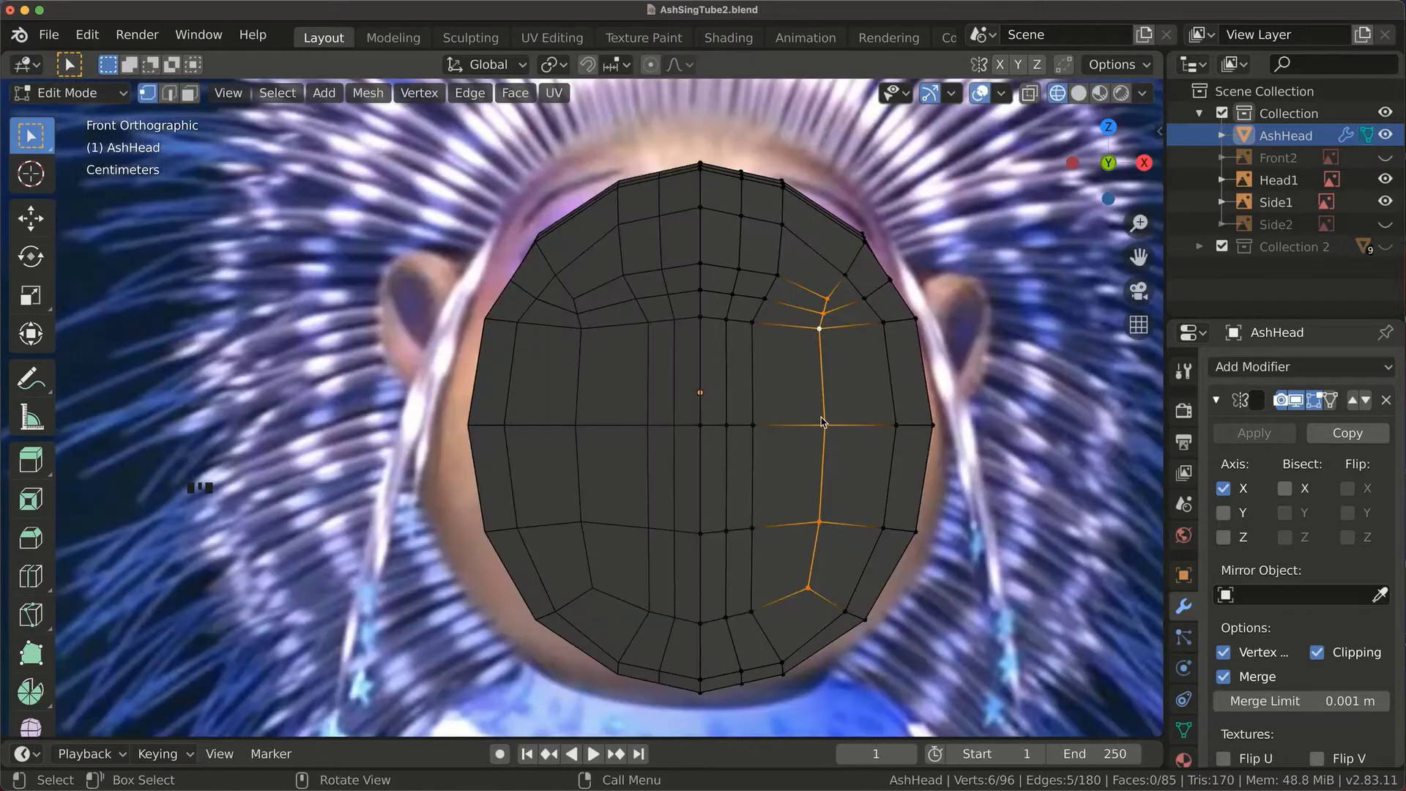
click(829, 426)
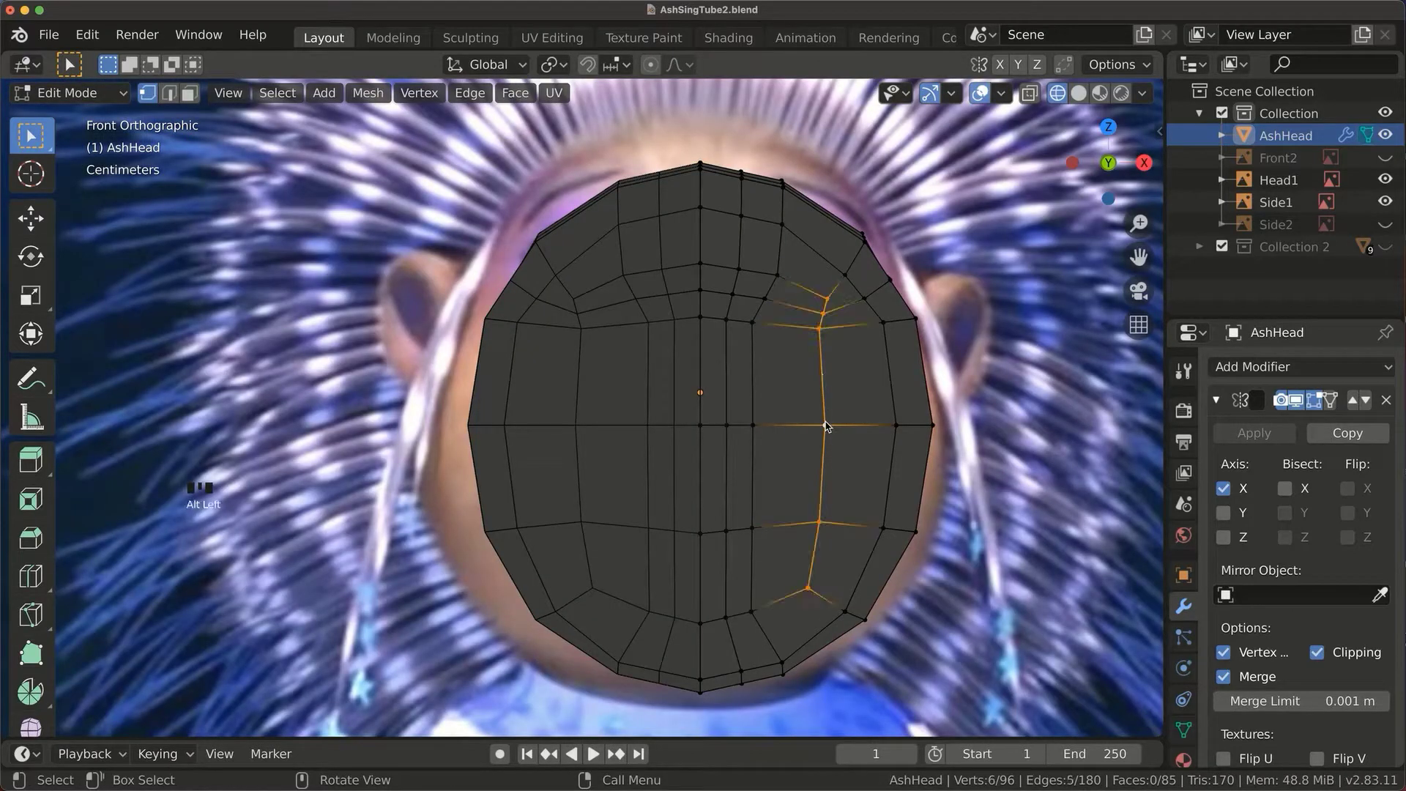
key(g)
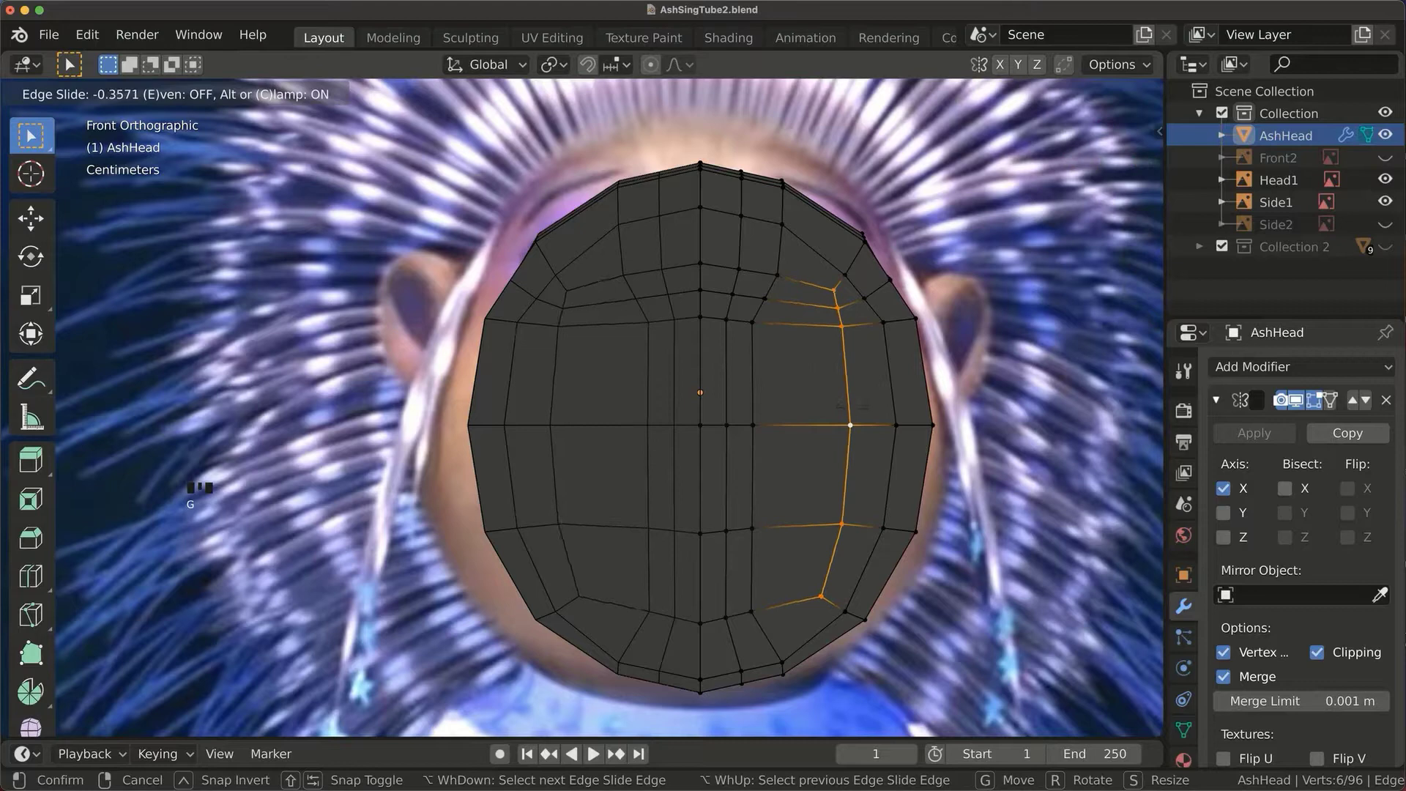
click(761, 326)
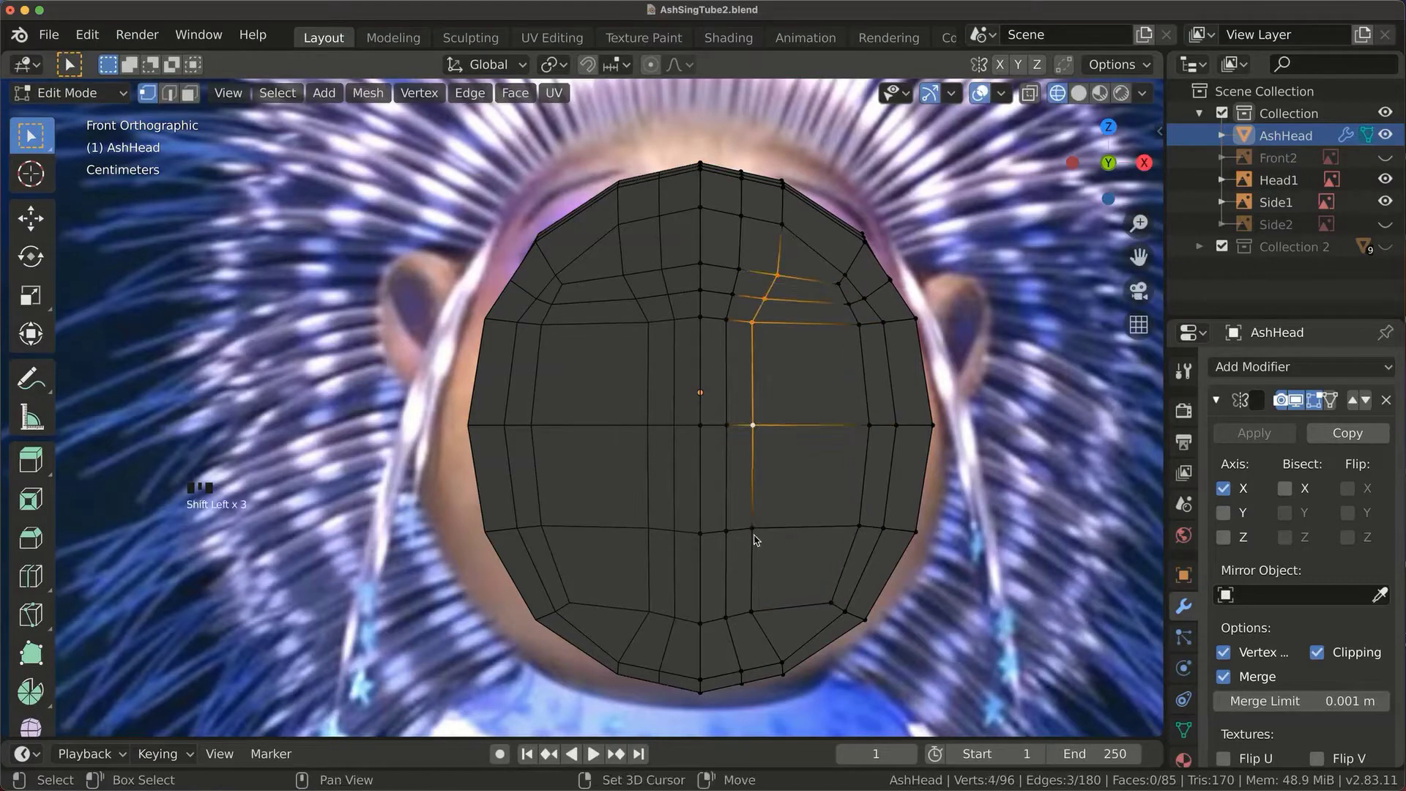
Select further loop vertices and slide them toward the eye position near the centre line.
click(758, 532)
click(758, 617)
key(g)
click(748, 271)
click(739, 297)
click(731, 535)
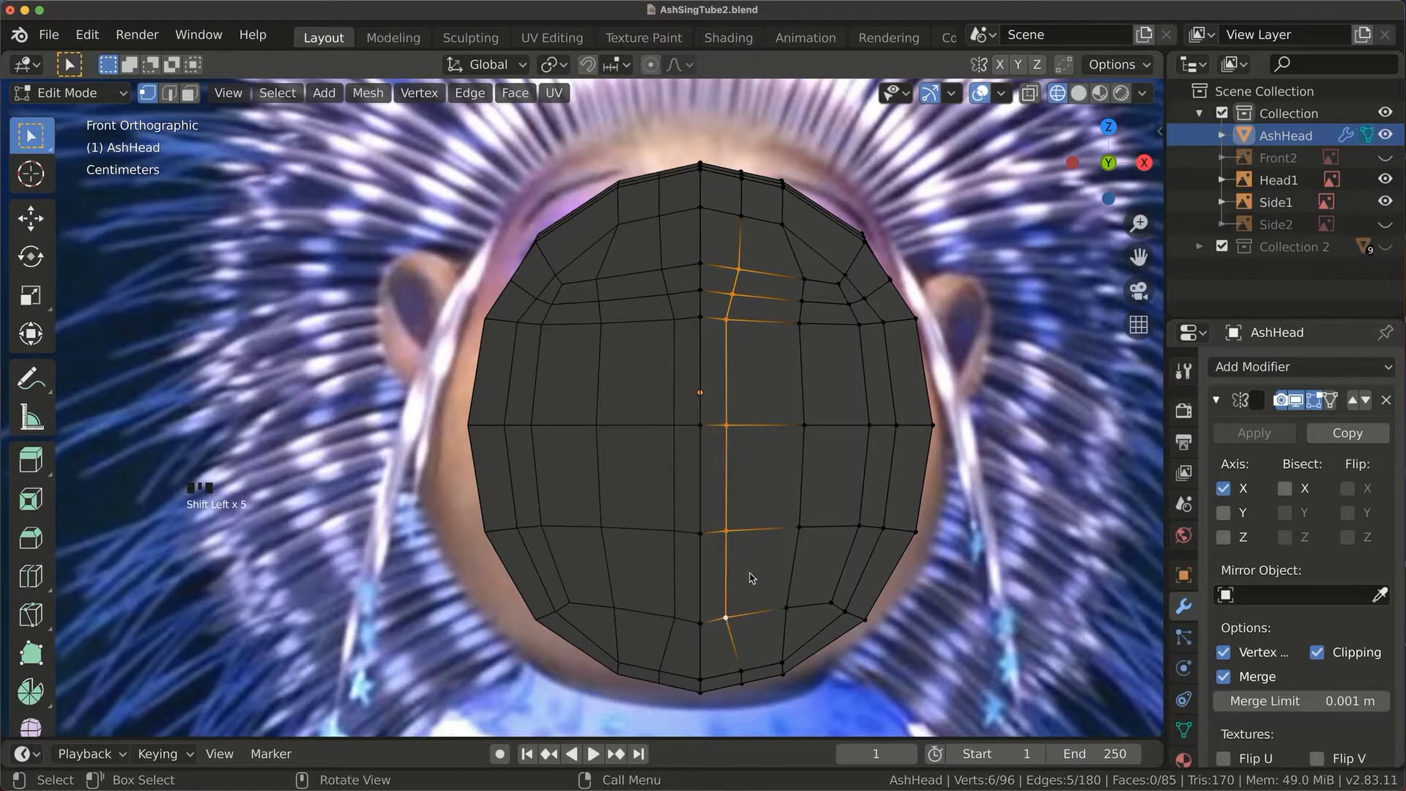
key(g)
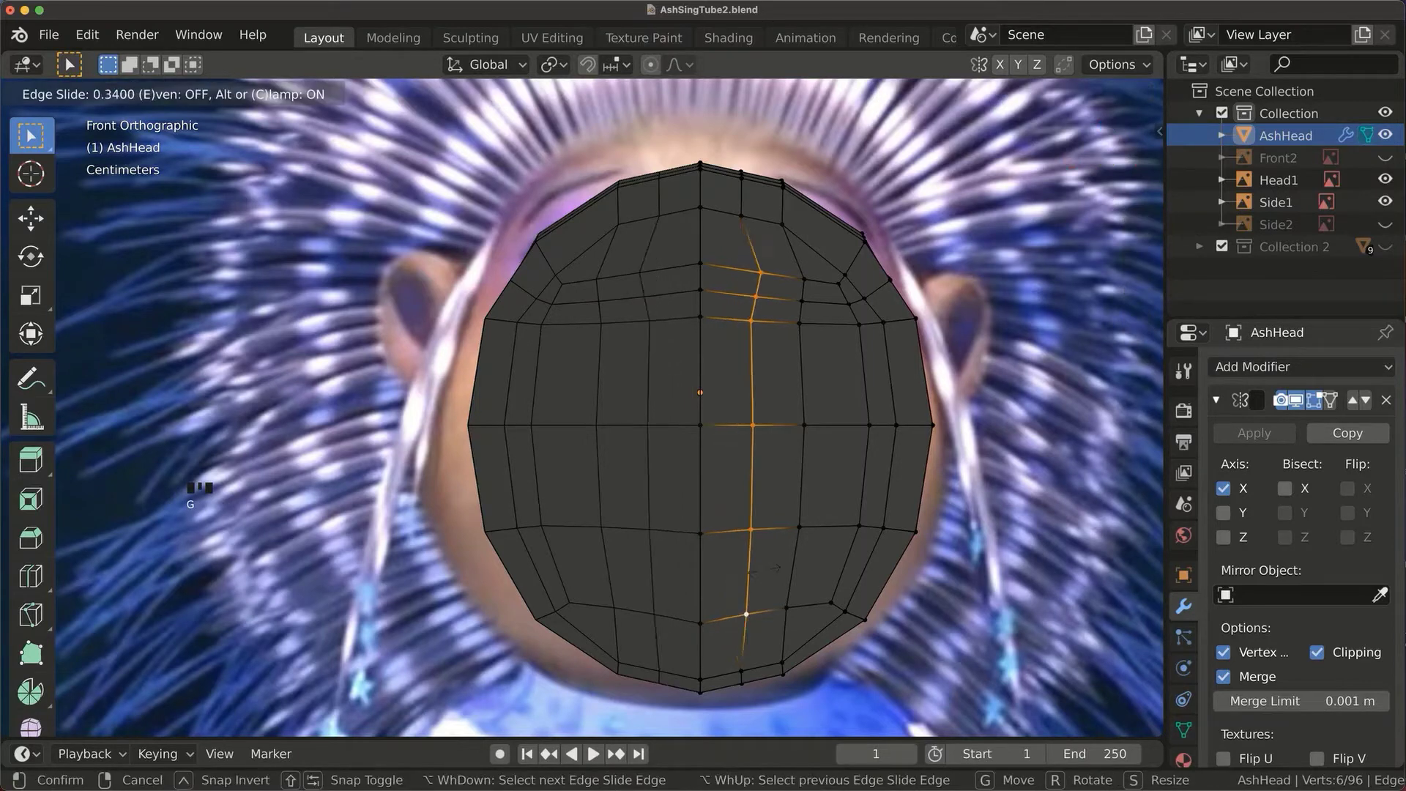
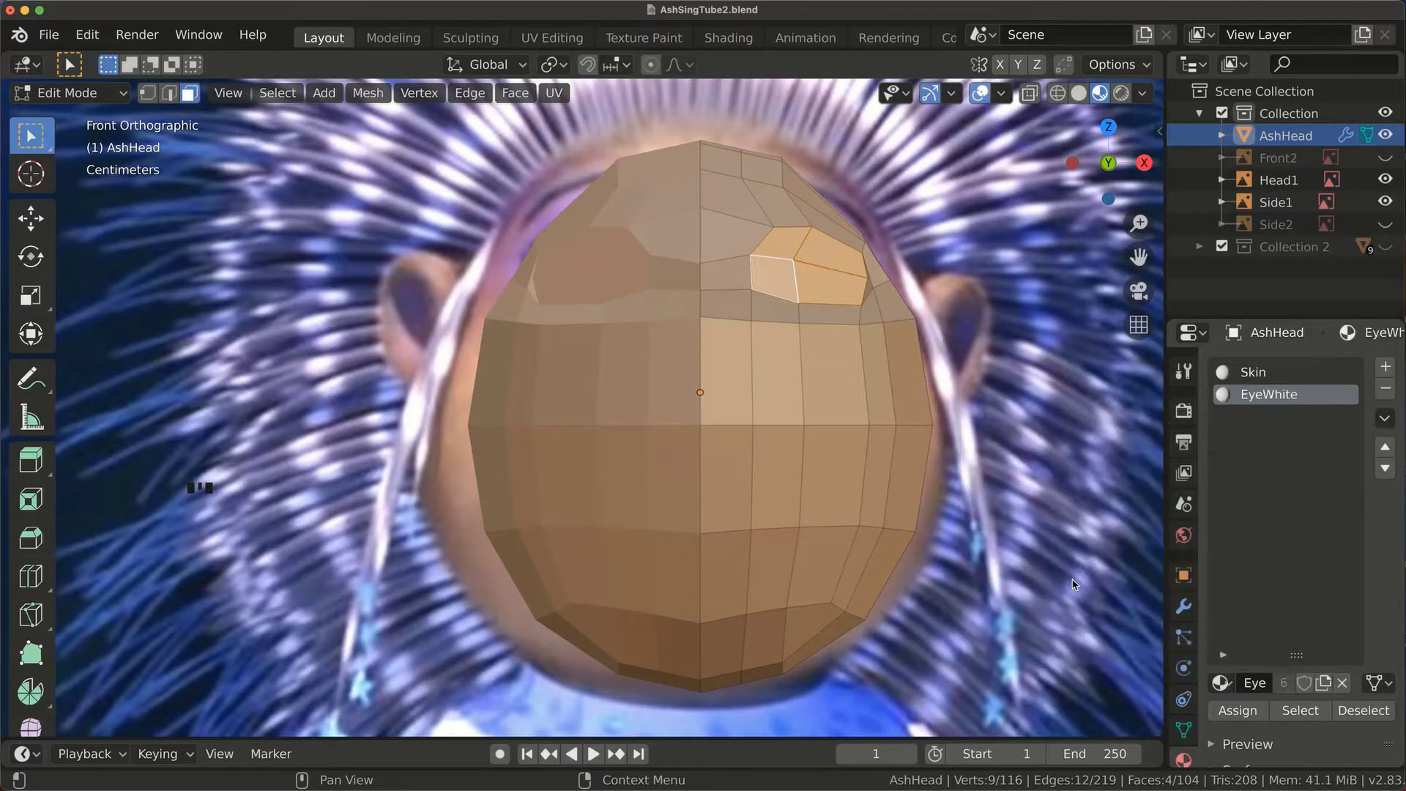
Select the eye faces and inset them to create a pupil face.
click(1235, 717)
click(789, 249)
click(780, 282)
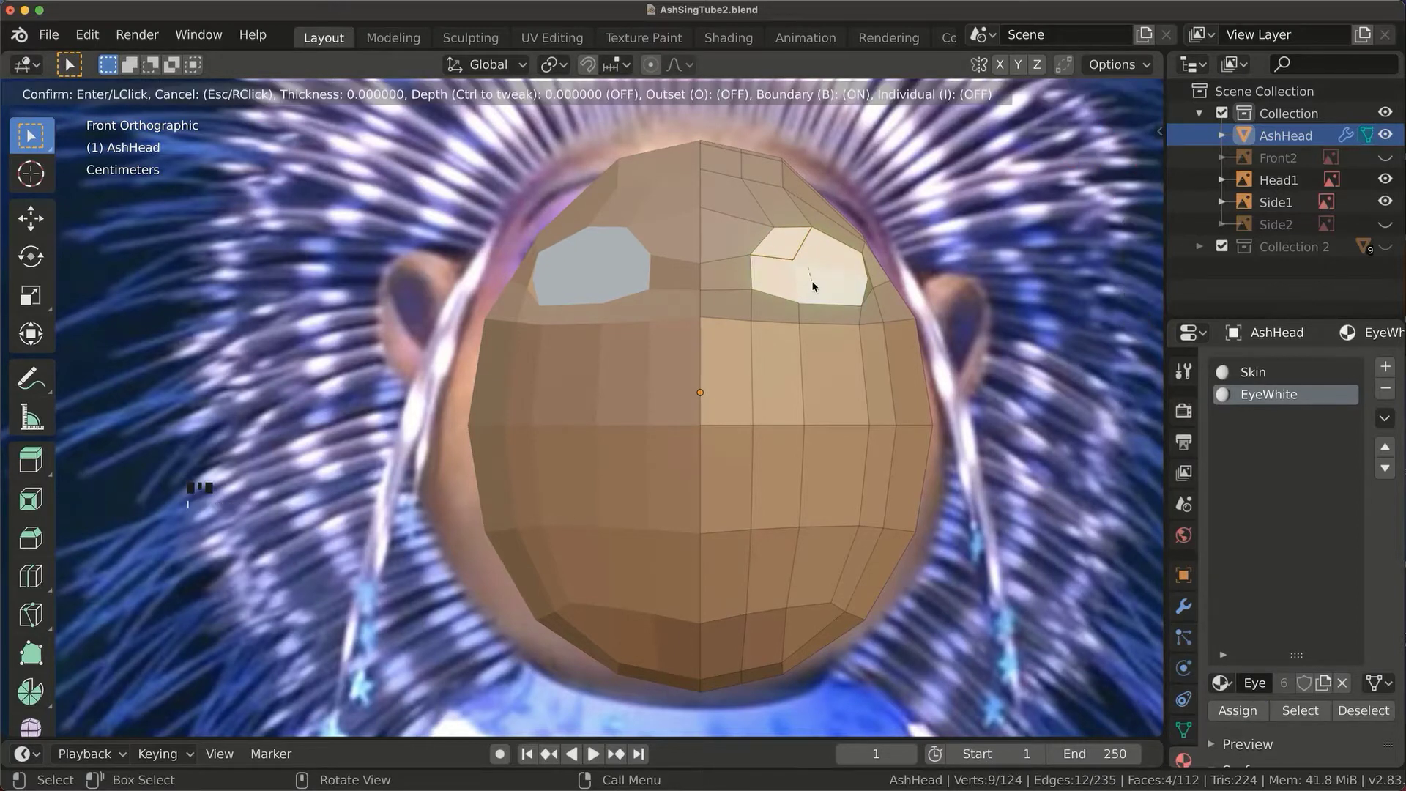
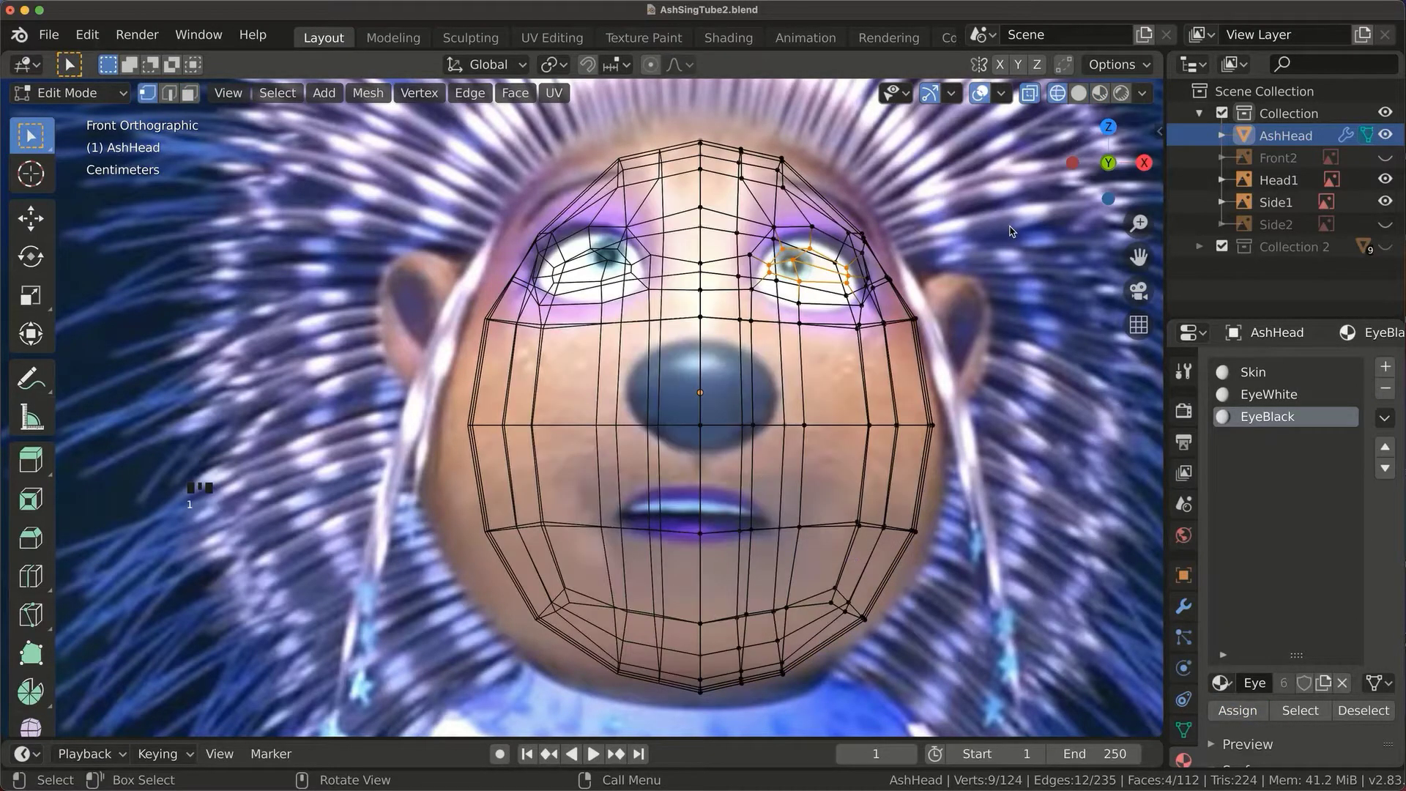
Slide the iris edge loop inward and a single vertex to round the pupil.
click(850, 284)
key(g)
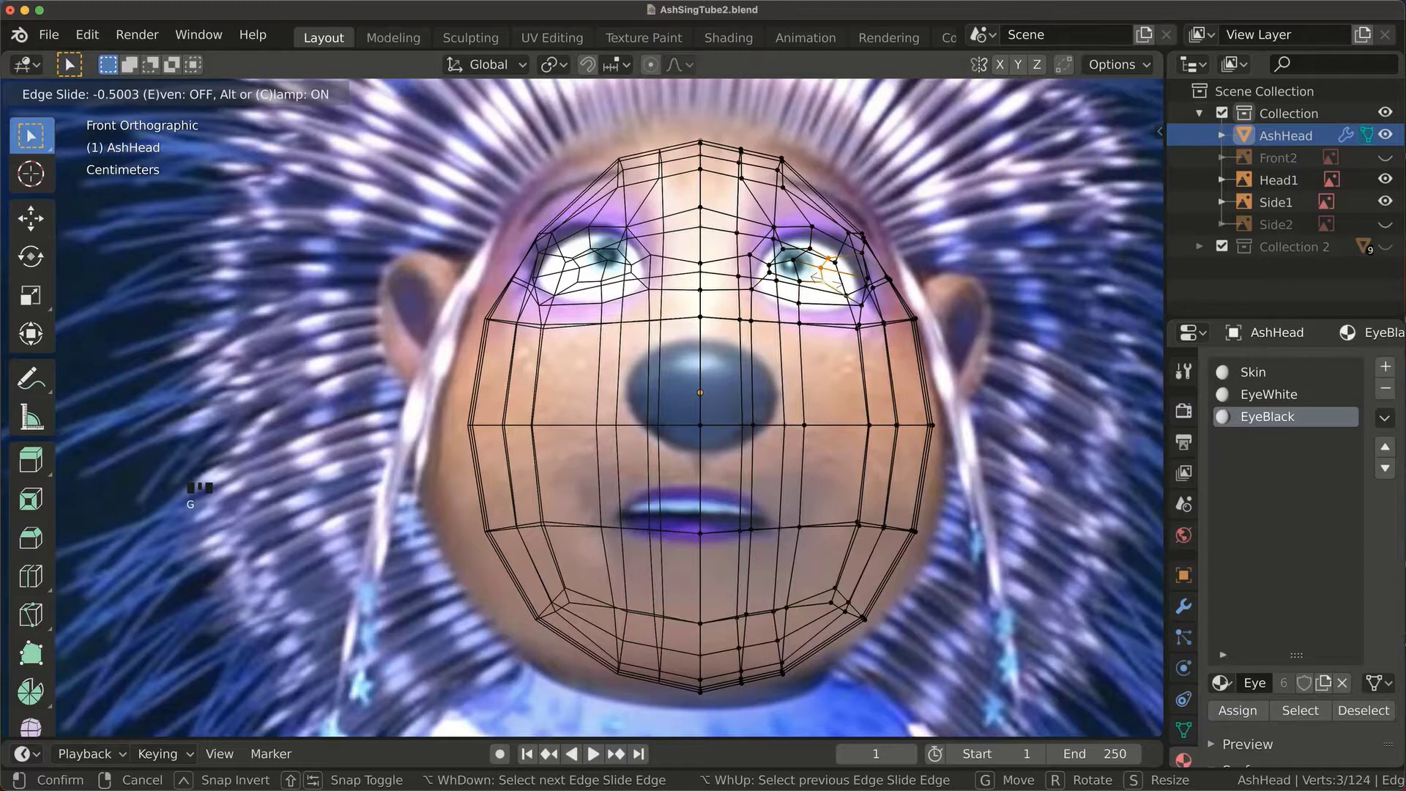
click(777, 278)
key(g)
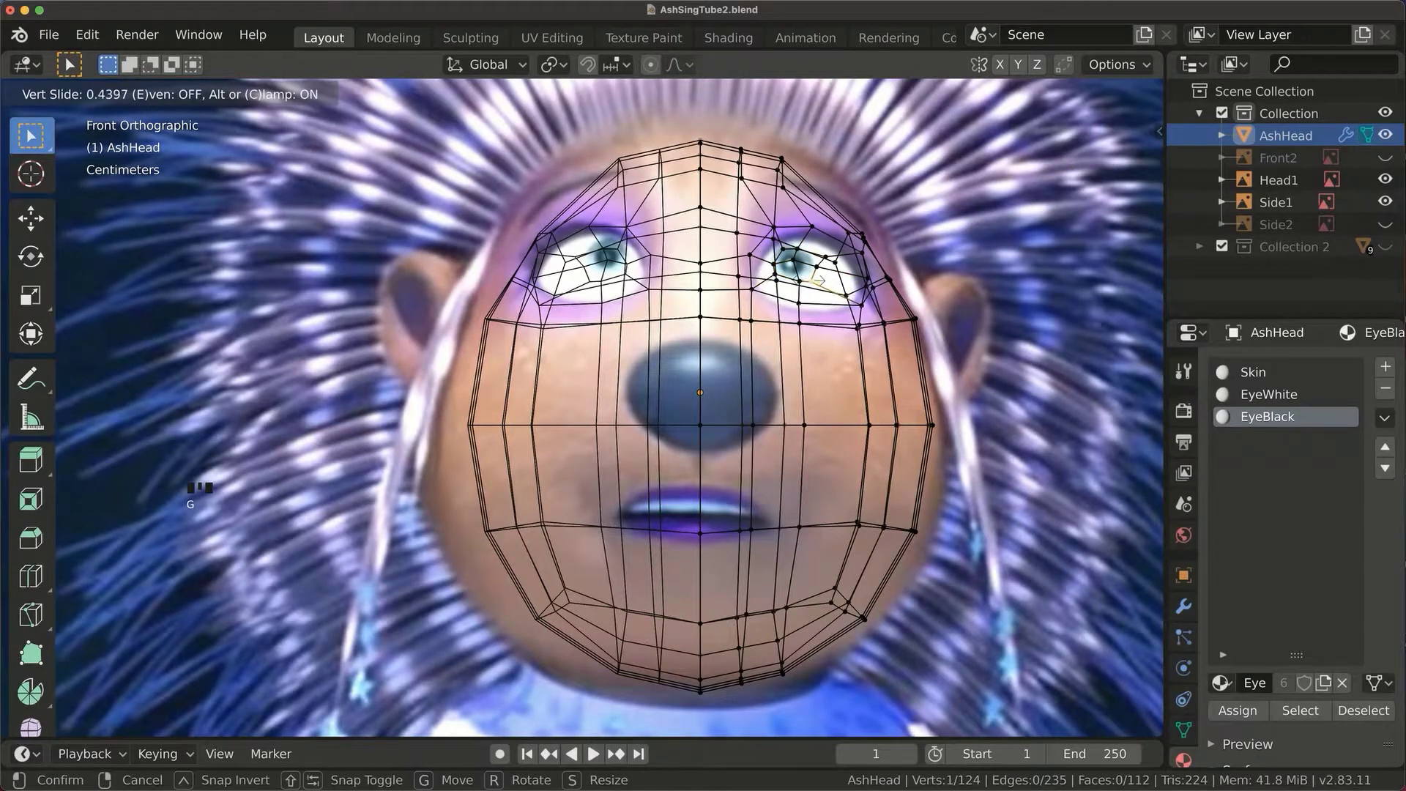
click(1100, 98)
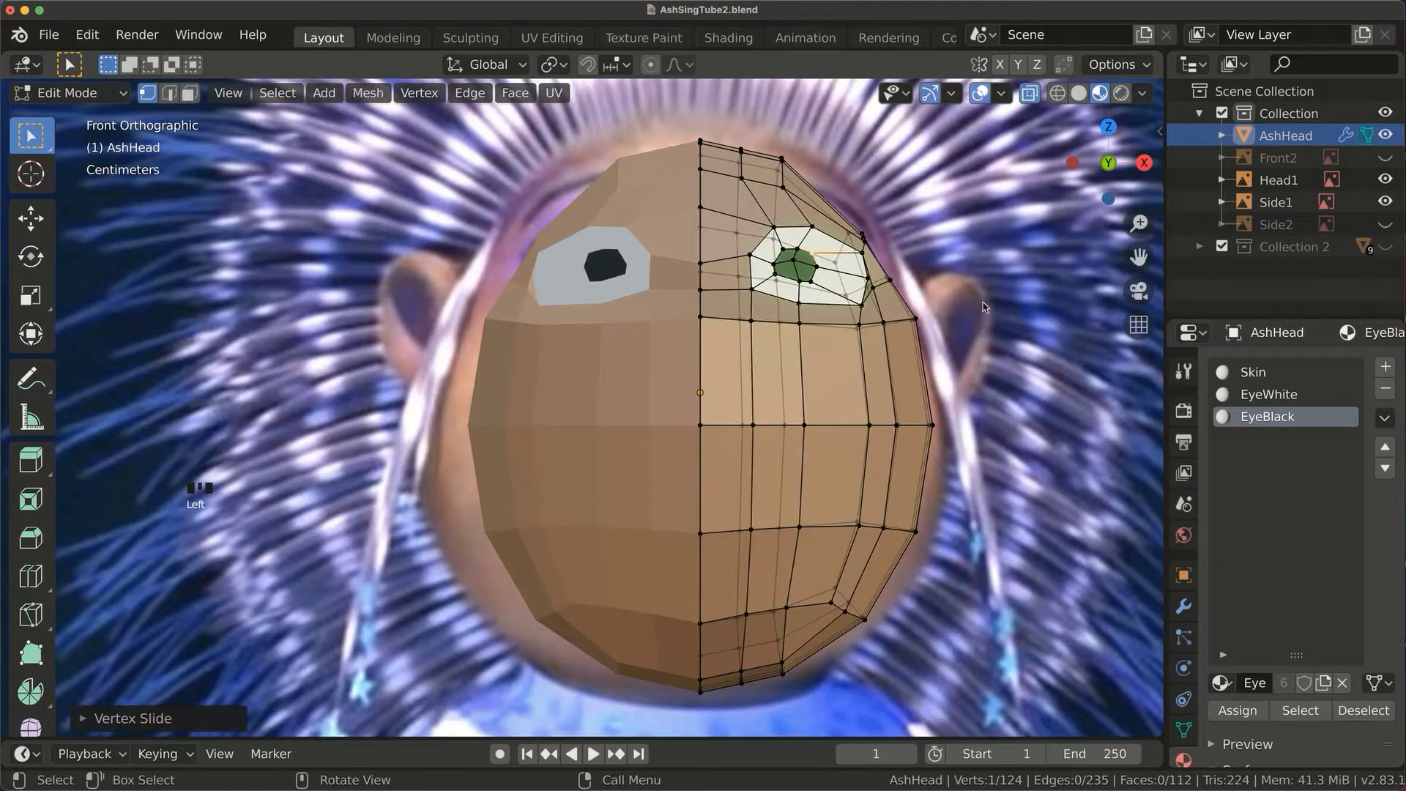
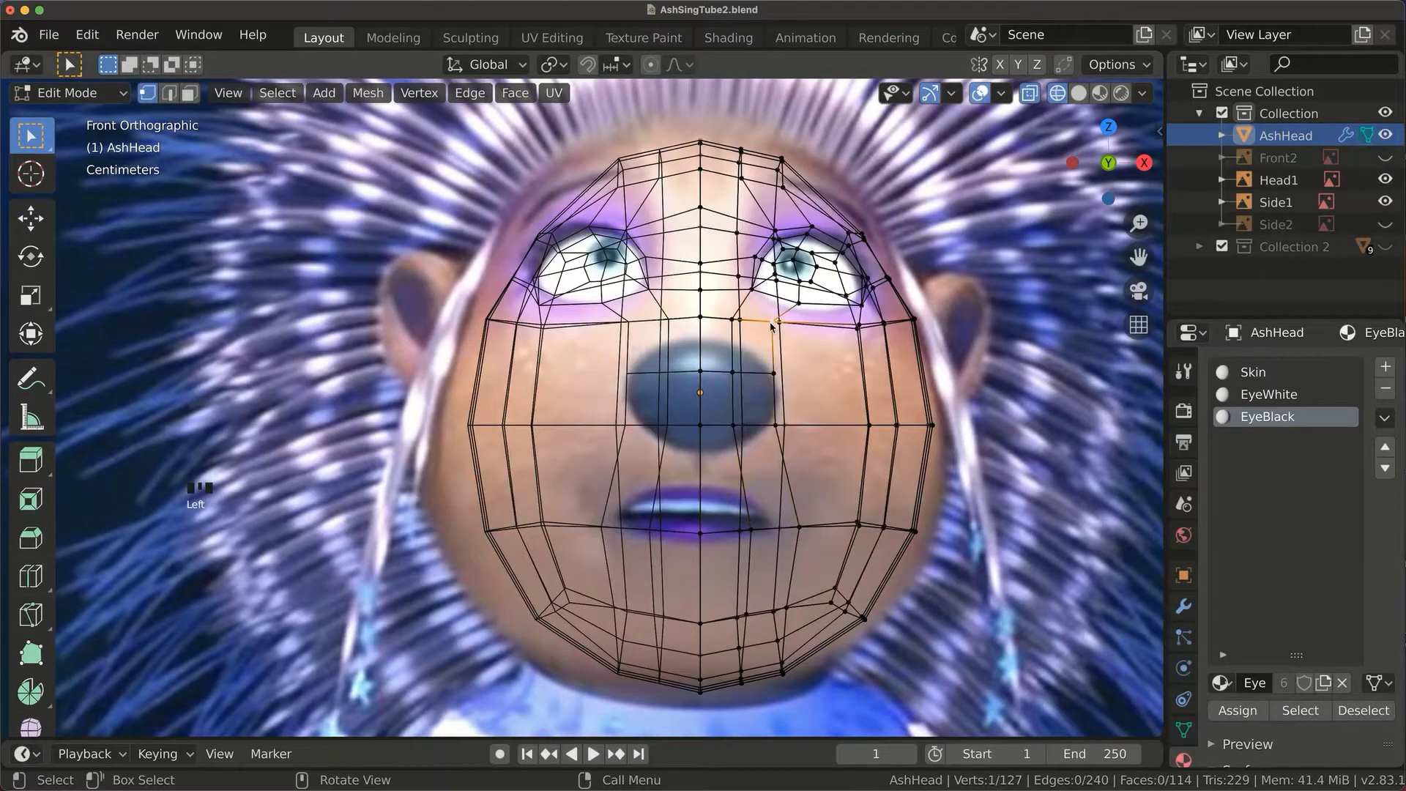
Slide a nose vertex, flatten the nose tip, and view the head solid from the front.
key(g)
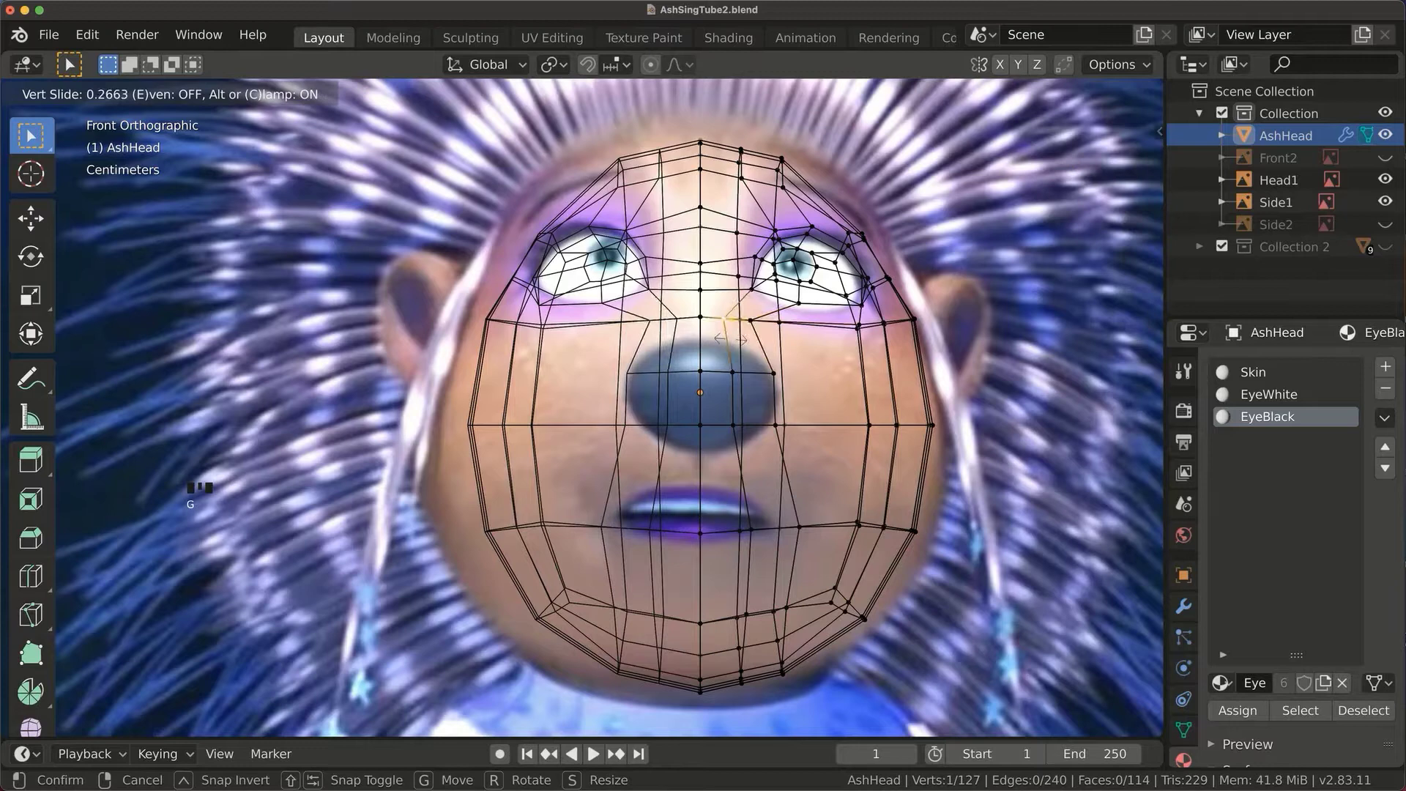
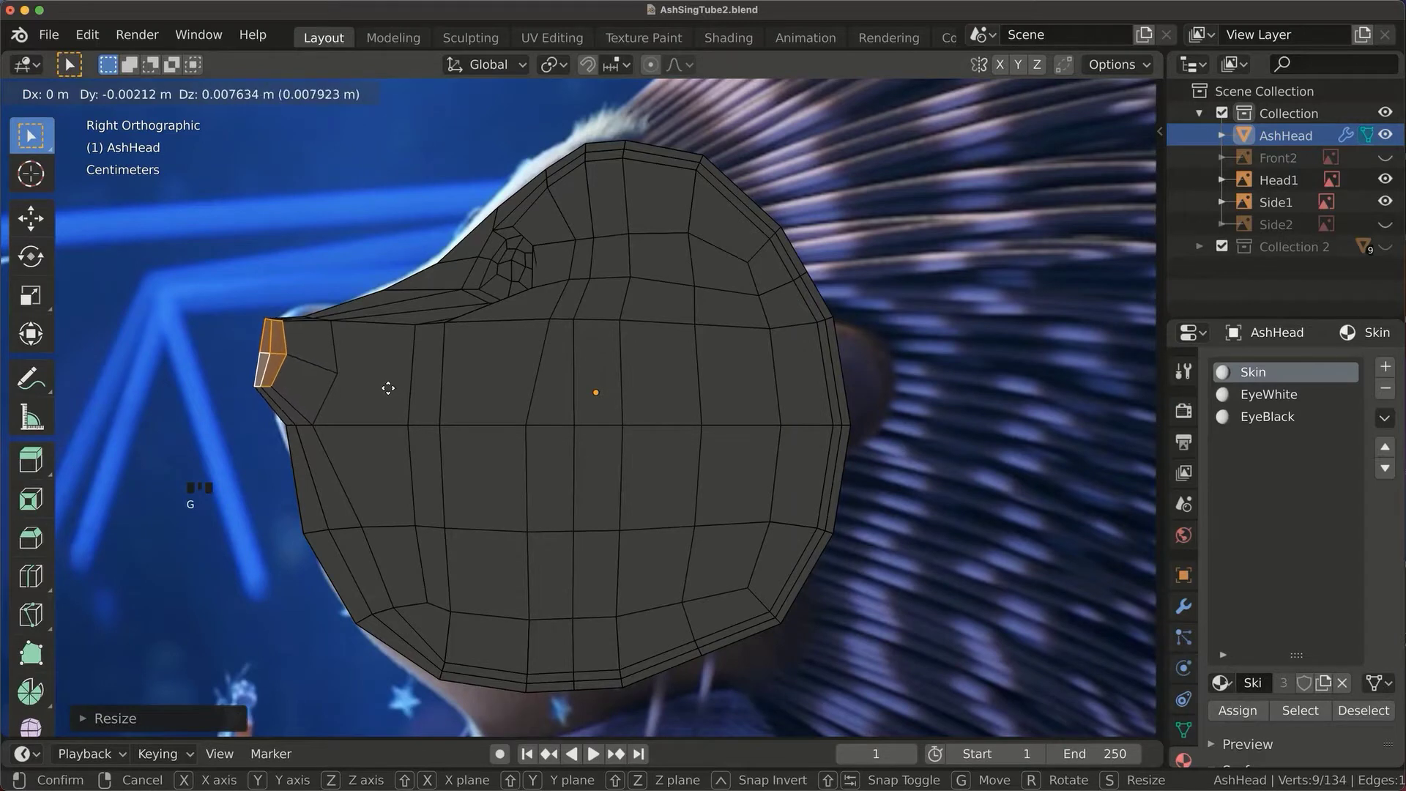
key(s)
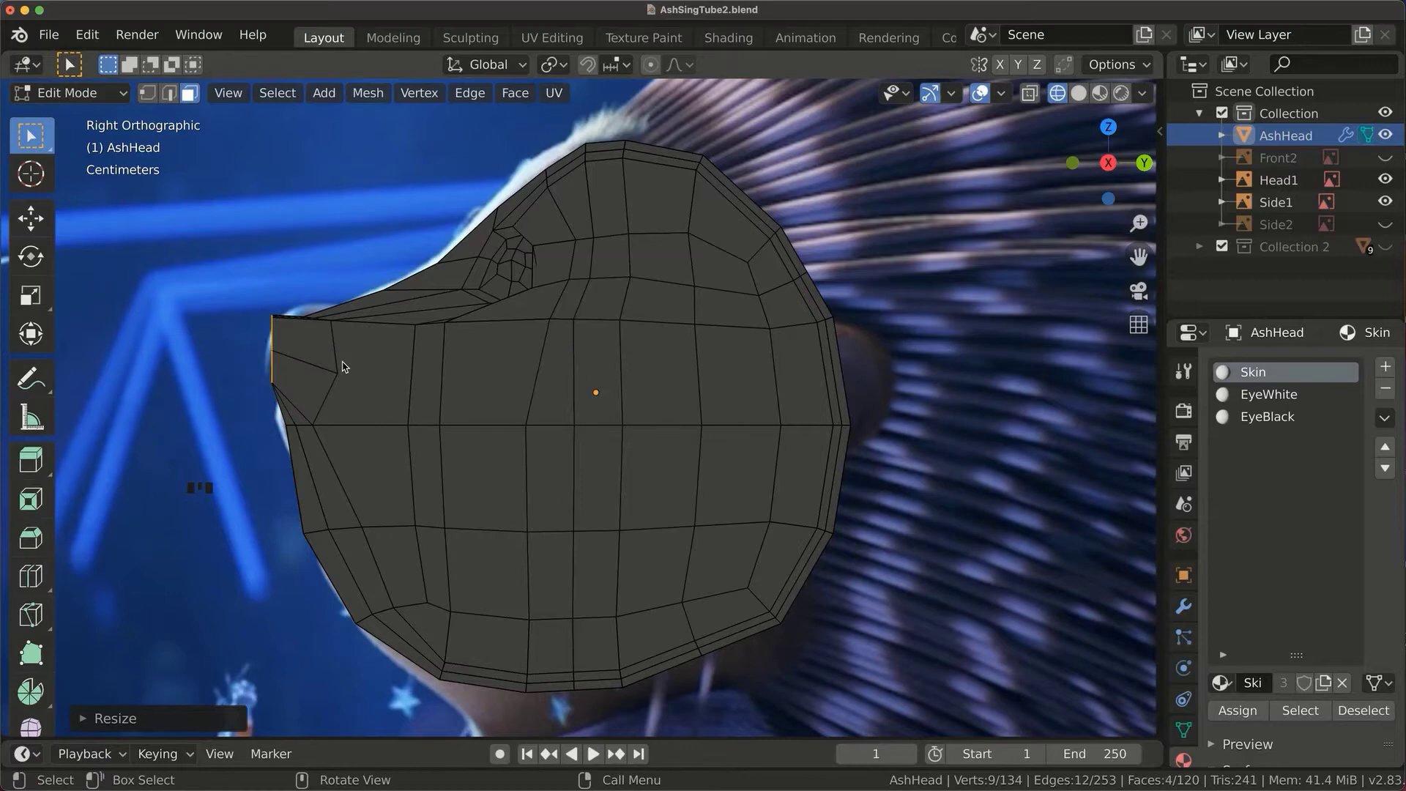
key(r)
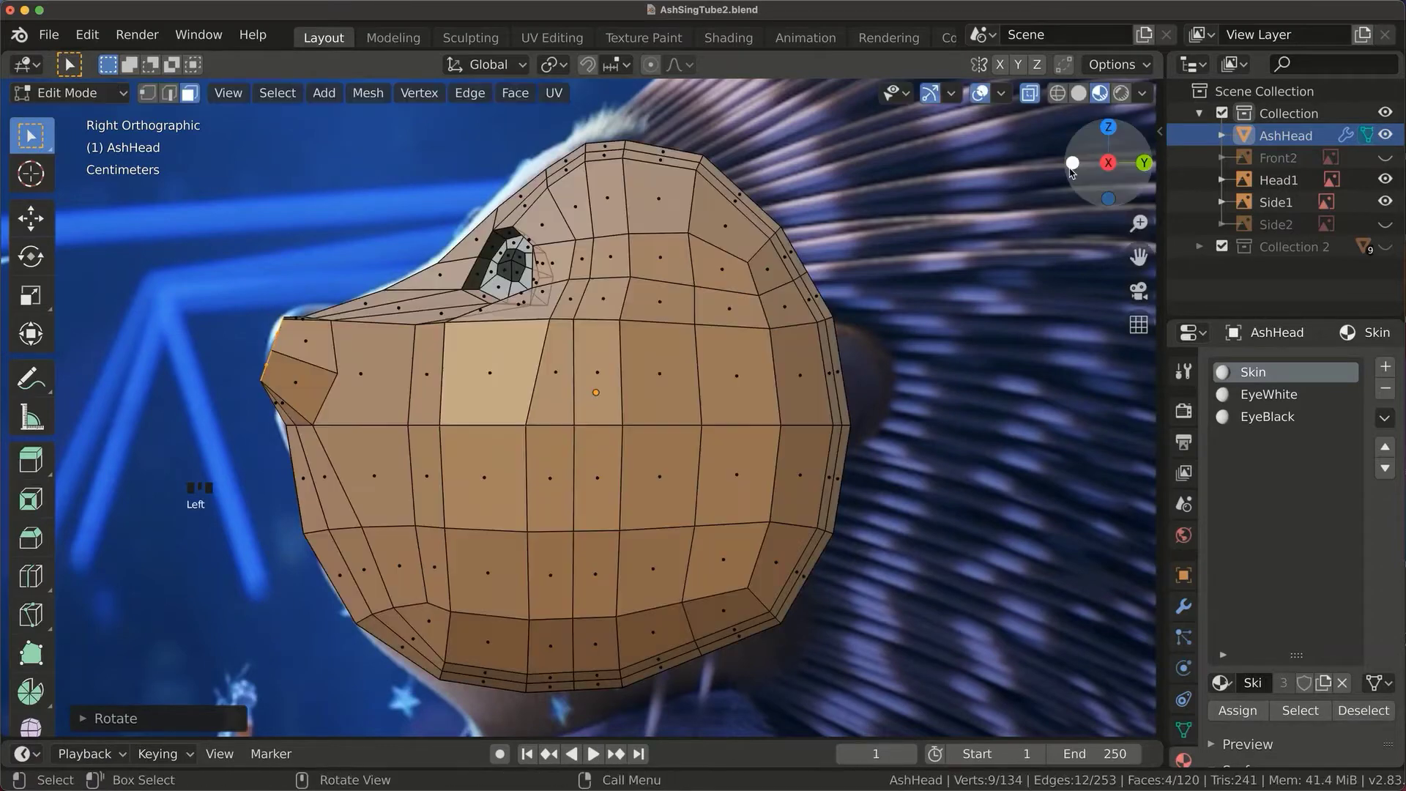
click(1073, 172)
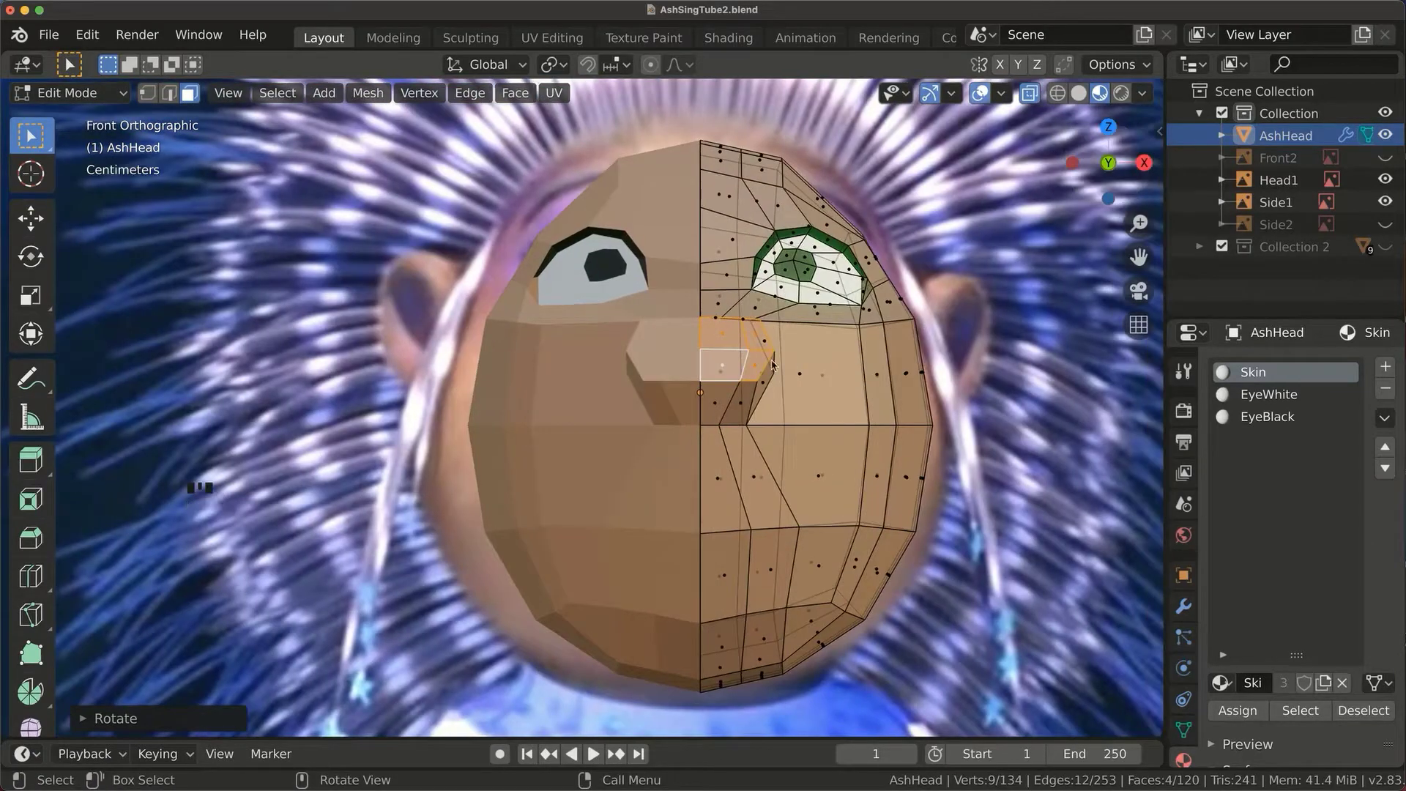
key(s)
Reposition the vertices around the nose to round its outline.
click(741, 363)
key(g)
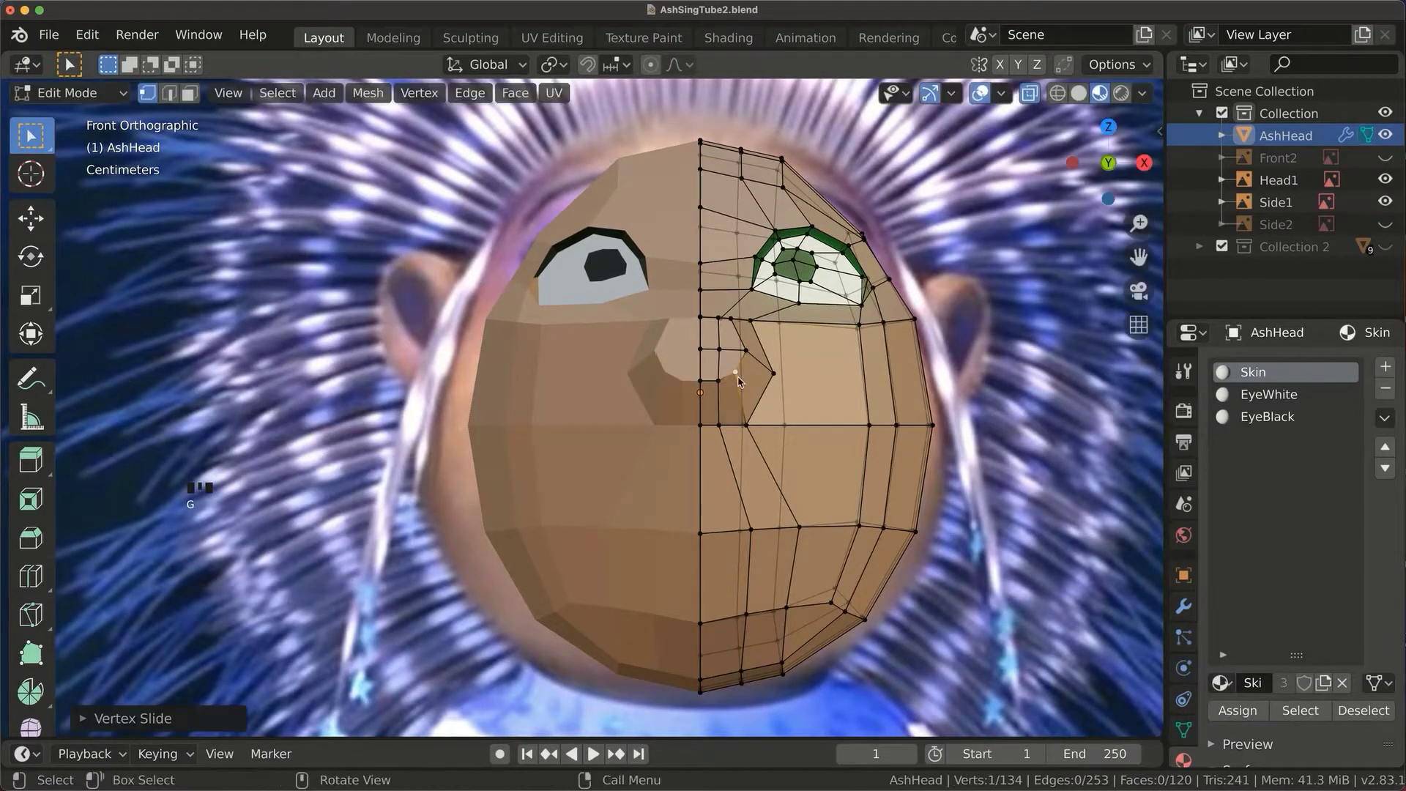
click(733, 339)
click(728, 356)
drag(877, 348, 754, 424)
click(754, 424)
click(728, 421)
drag(1234, 712, 927, 322)
drag(928, 321, 1001, 244)
click(1001, 243)
Vertex-slide the remaining nose and under-nose vertices into a rounded snout.
key(1)
click(755, 325)
key(g)
key(g)
click(776, 376)
key(g)
click(743, 433)
key(g)
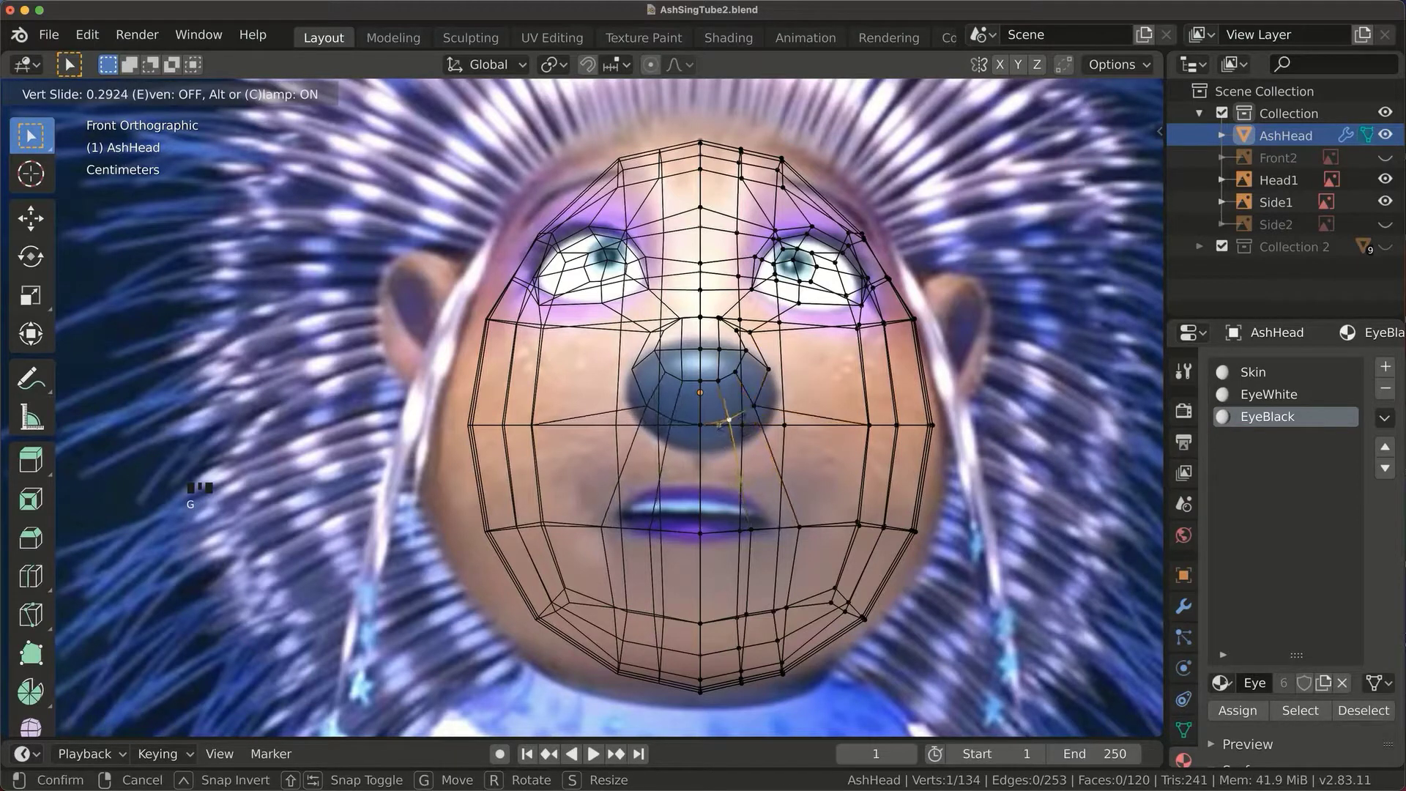
drag(745, 349, 734, 342)
Shrink the nose faces slightly and assign them the EyeBlack material.
key(s)
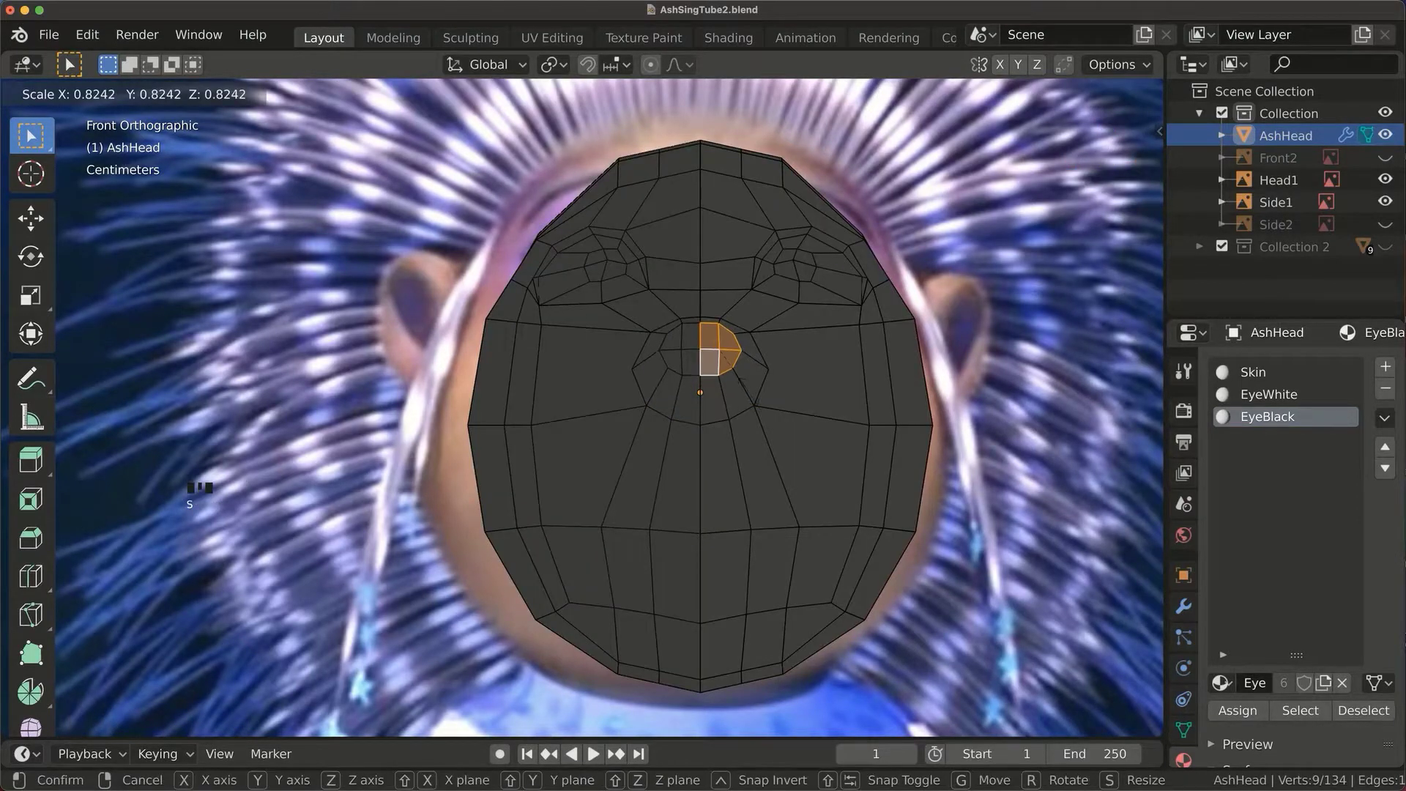
click(1104, 94)
click(1002, 399)
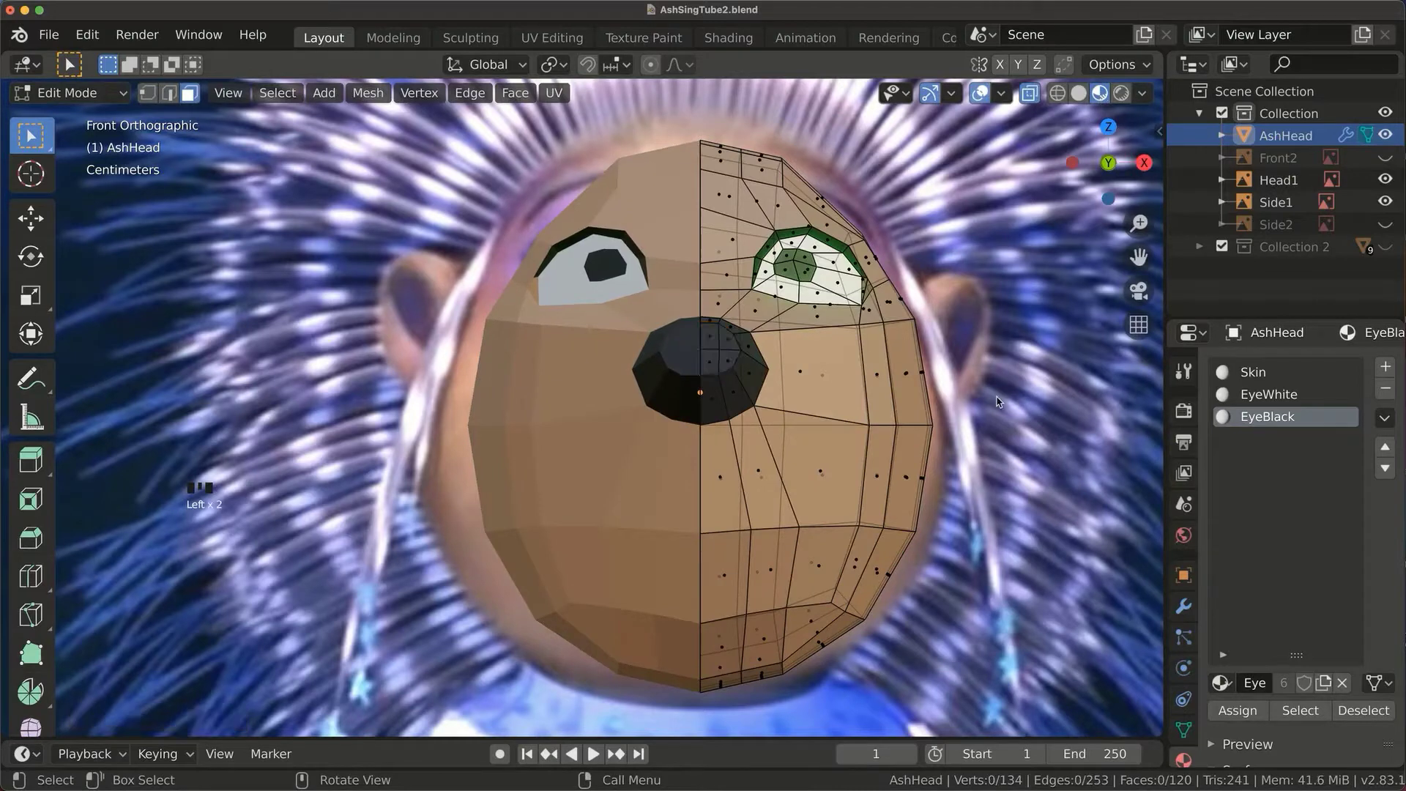
Loop-cut below the mouth and slide a vertex to shape the mouth corner.
key(r)
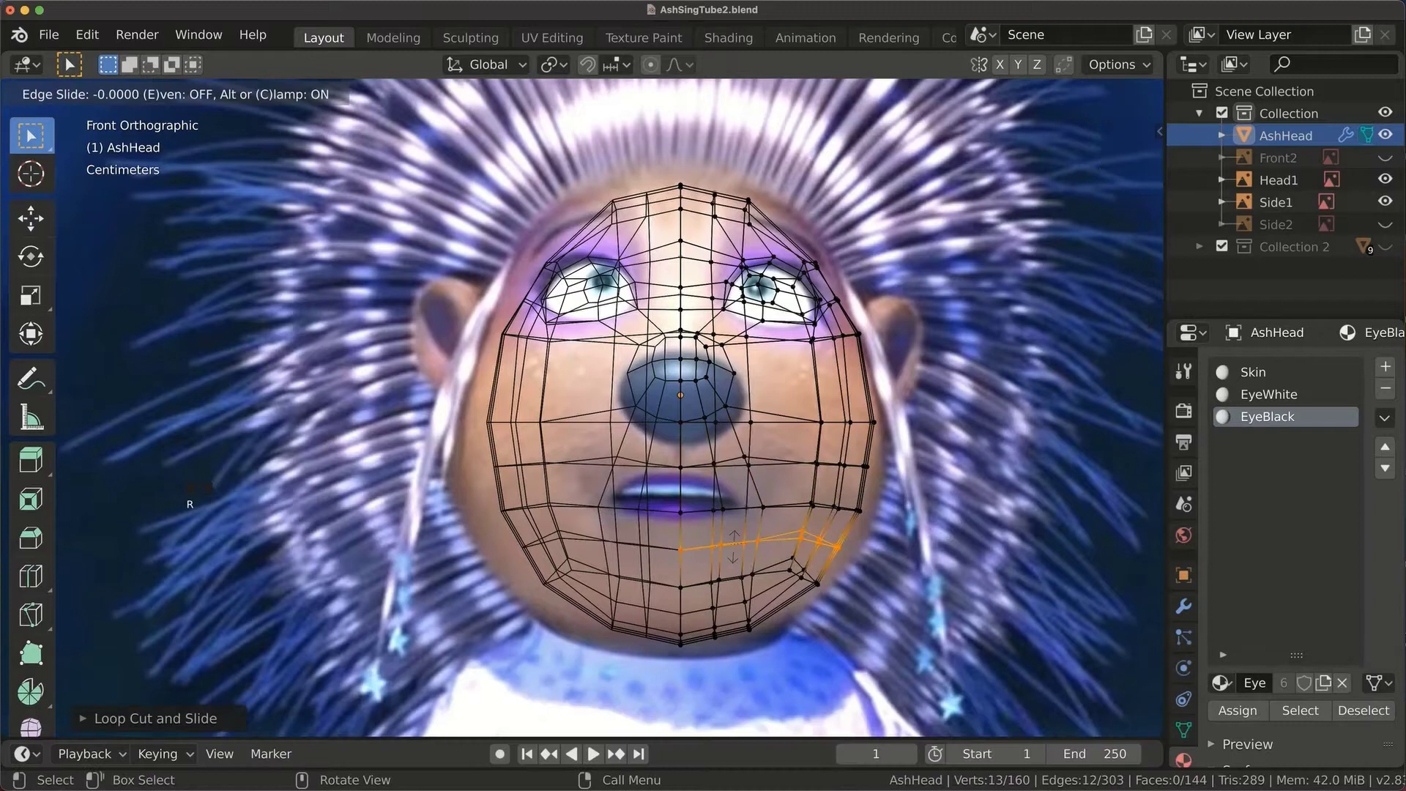
drag(1037, 96, 766, 511)
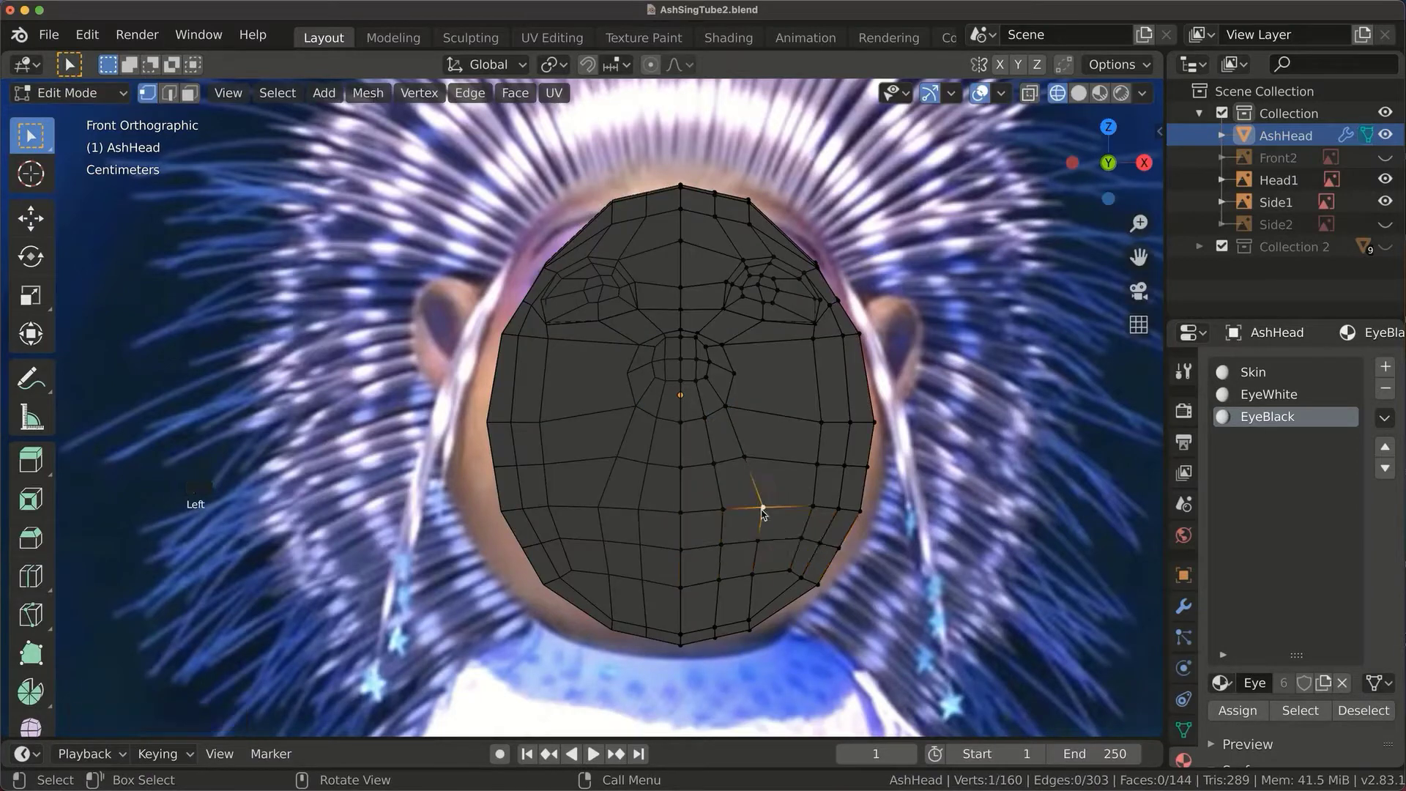
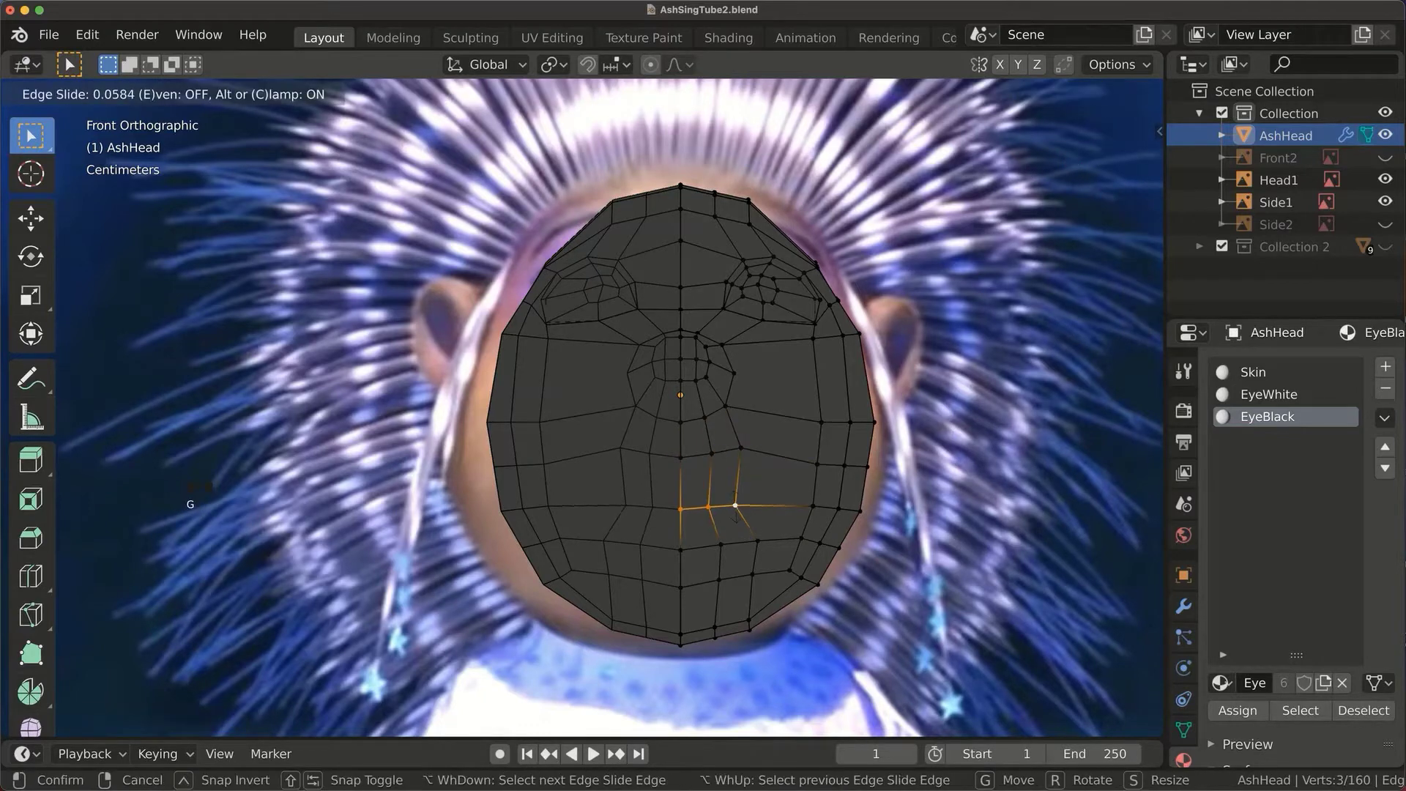
click(743, 502)
key(g)
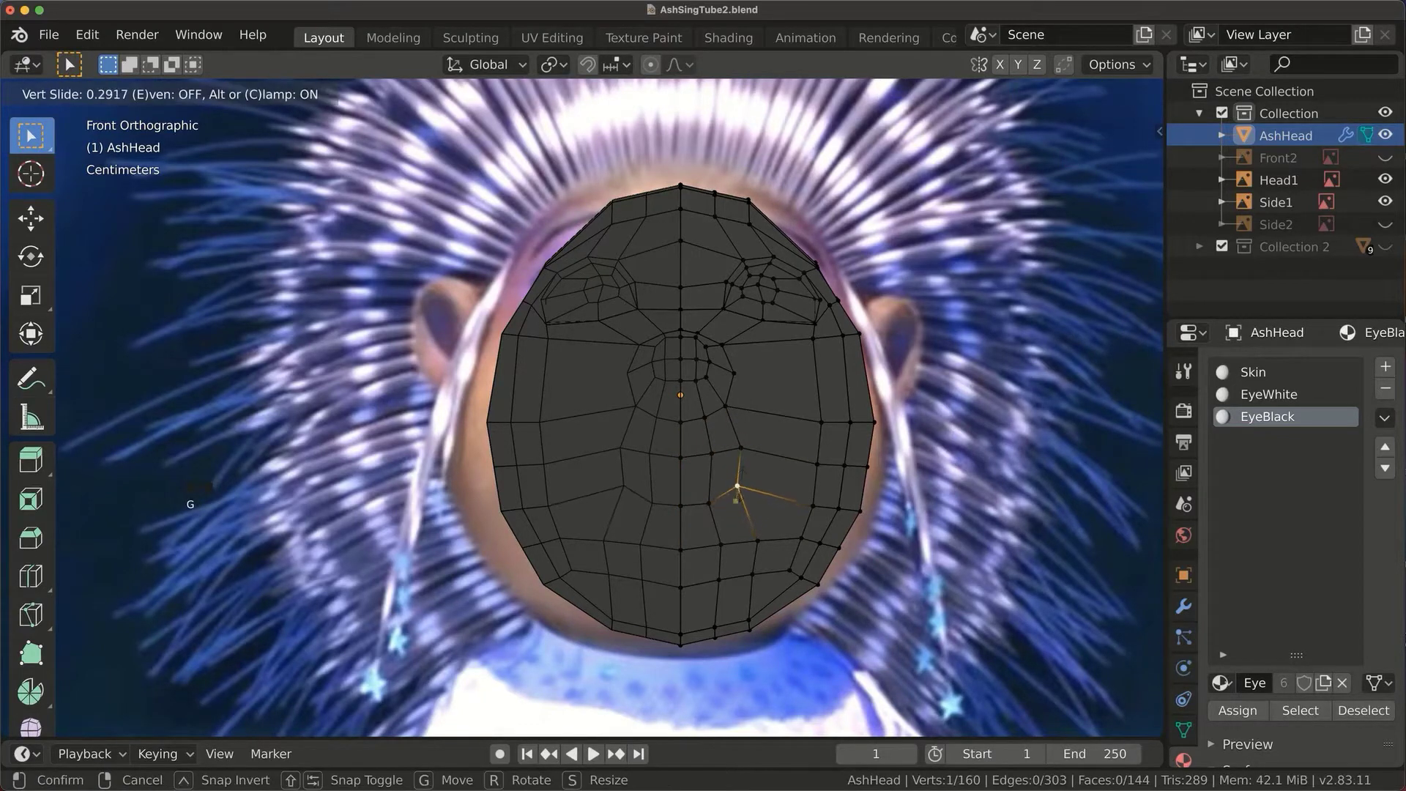
Select the mouth faces and extrude them inward into the head.
click(732, 471)
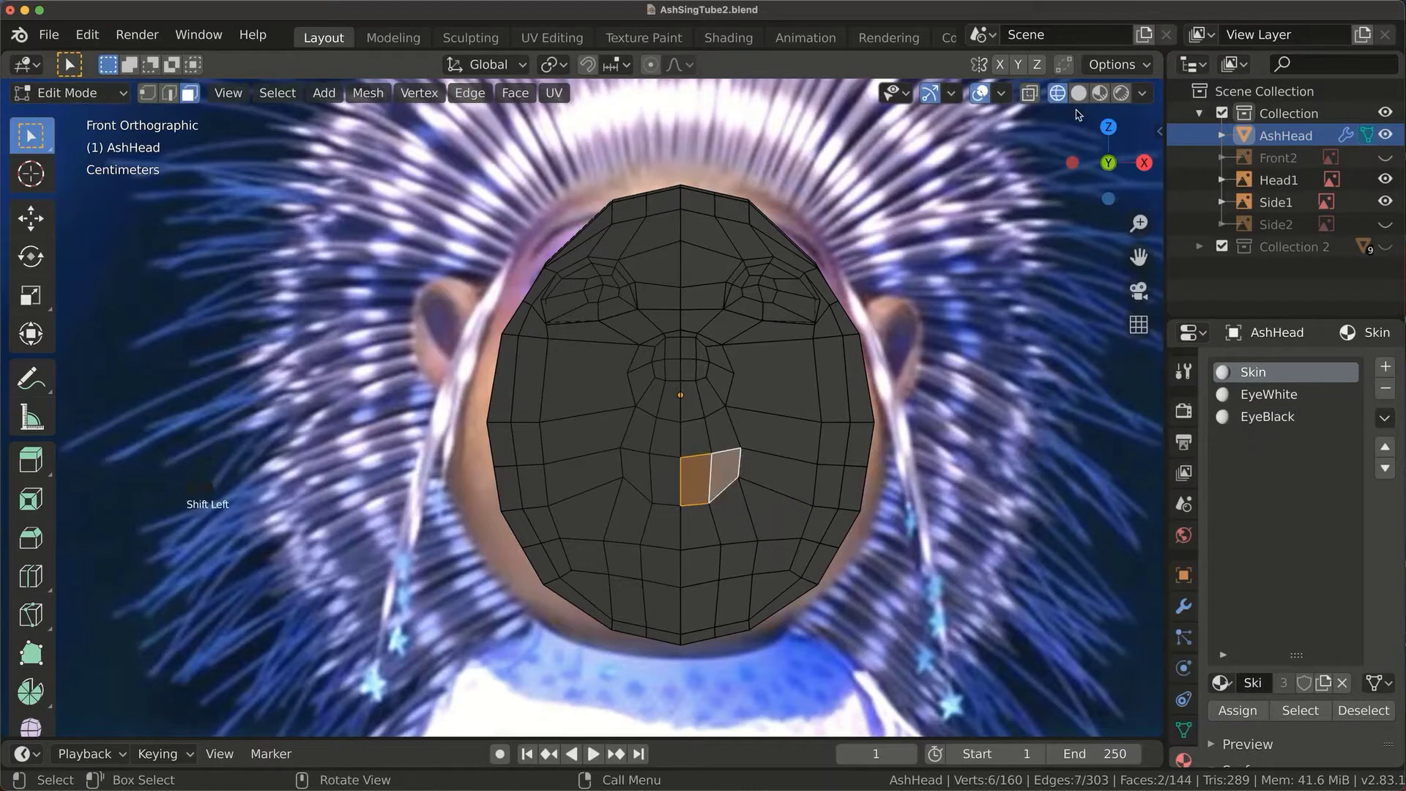
click(1150, 171)
key(e)
drag(684, 497, 1104, 97)
click(1105, 98)
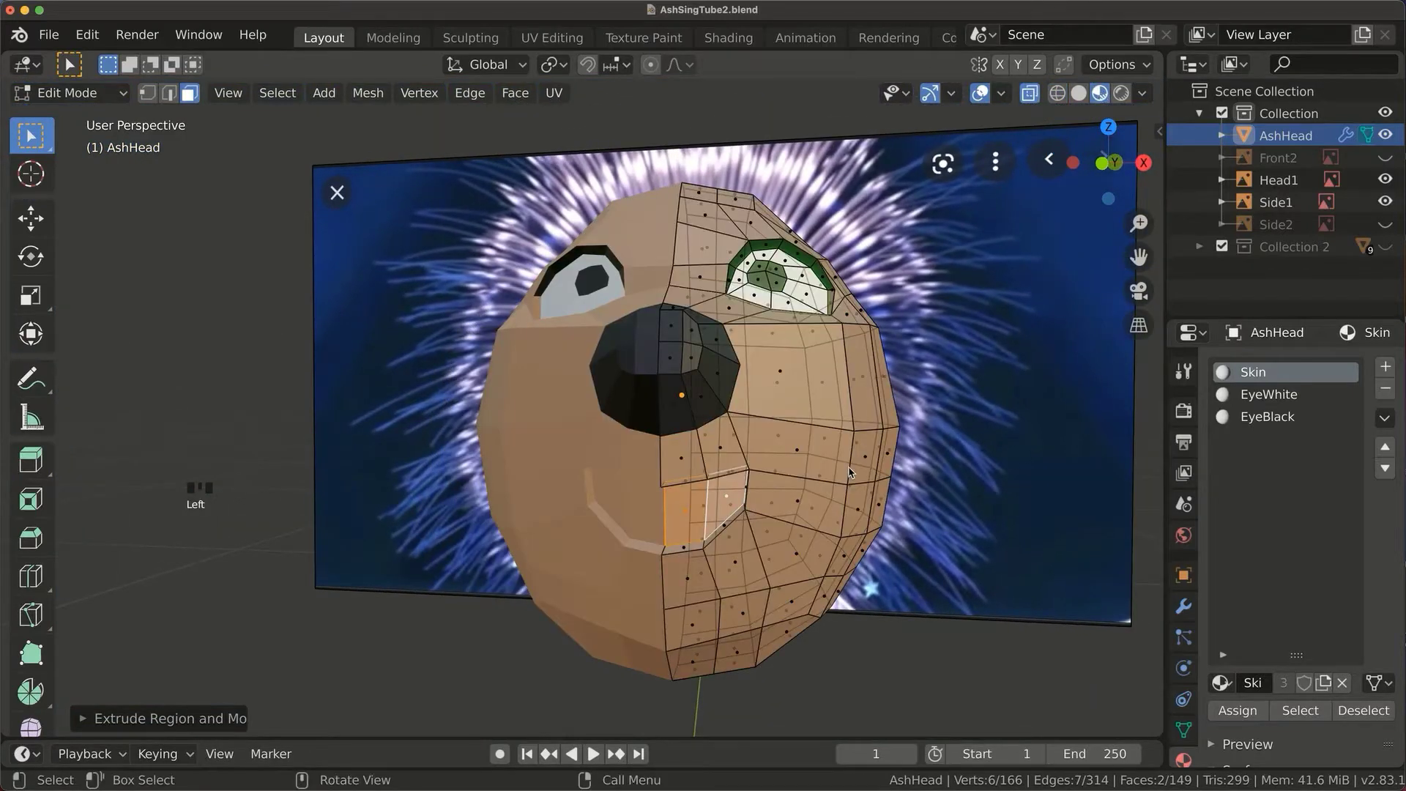
Create a pink MouthRed material and assign it to the mouth faces.
drag(968, 446, 740, 359)
click(741, 359)
drag(895, 463, 741, 583)
click(741, 582)
drag(1239, 719, 961, 569)
drag(961, 569, 741, 457)
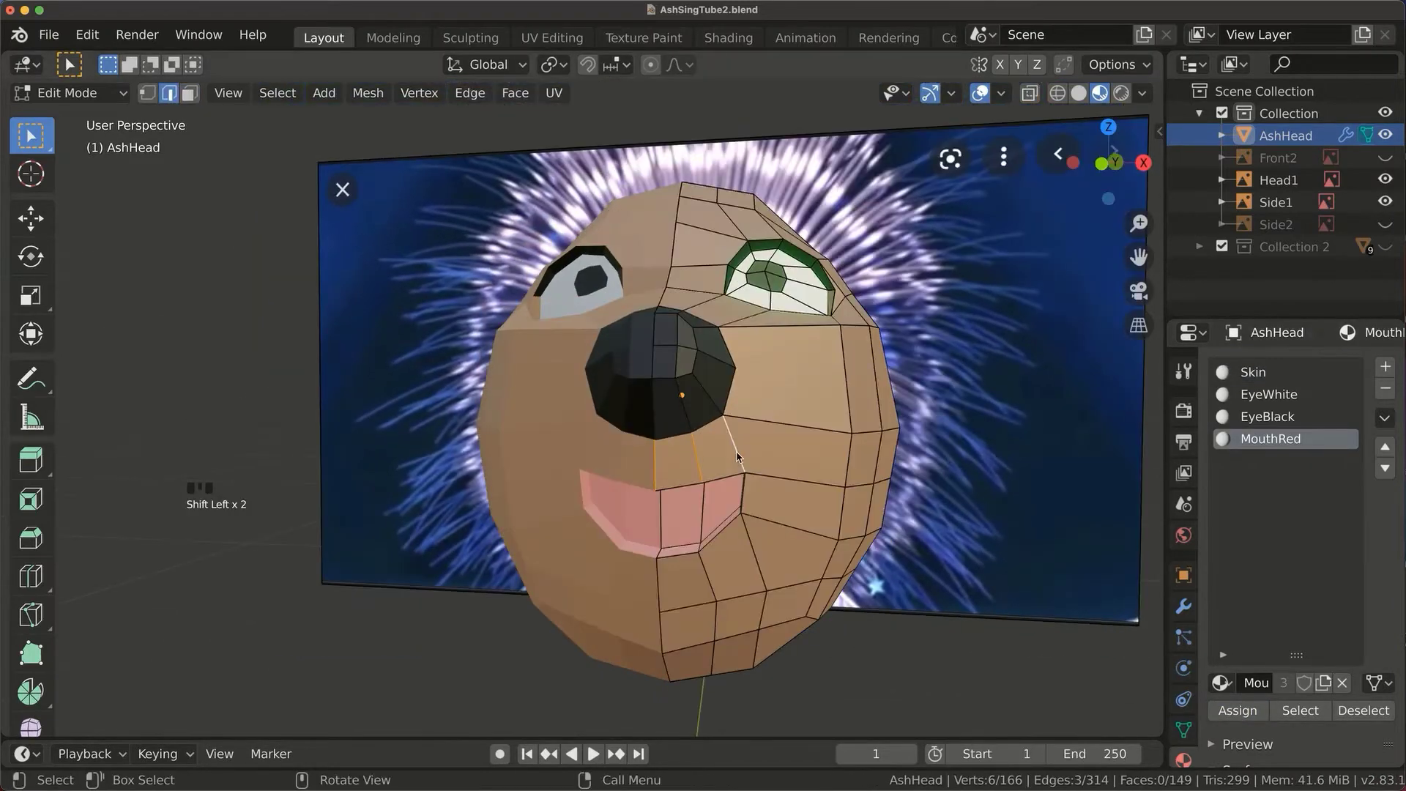
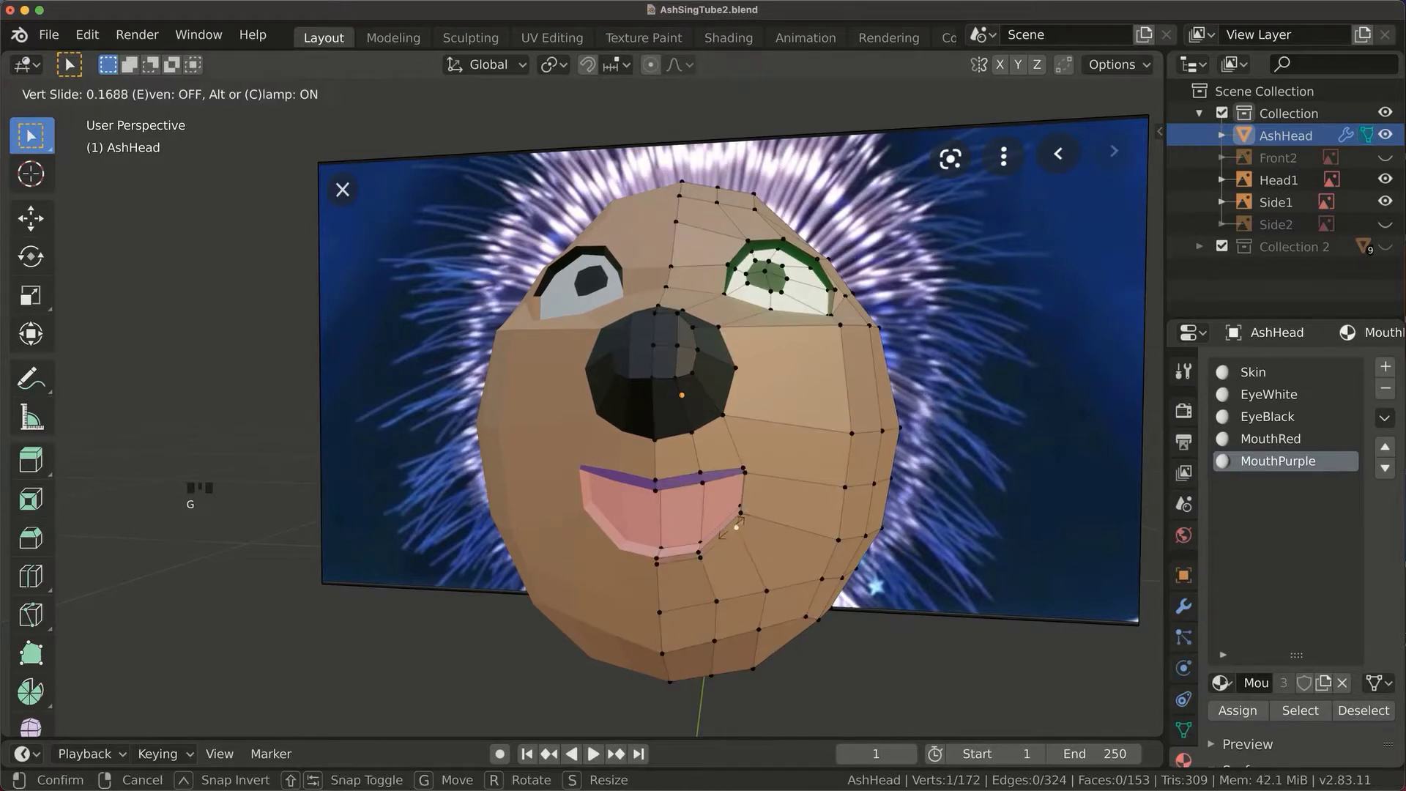
Colour the lip edge with MouthPurple and orbit to the side faces for the ears.
click(1229, 662)
drag(1241, 711, 833, 570)
scroll(down, 3)
drag(771, 518, 684, 369)
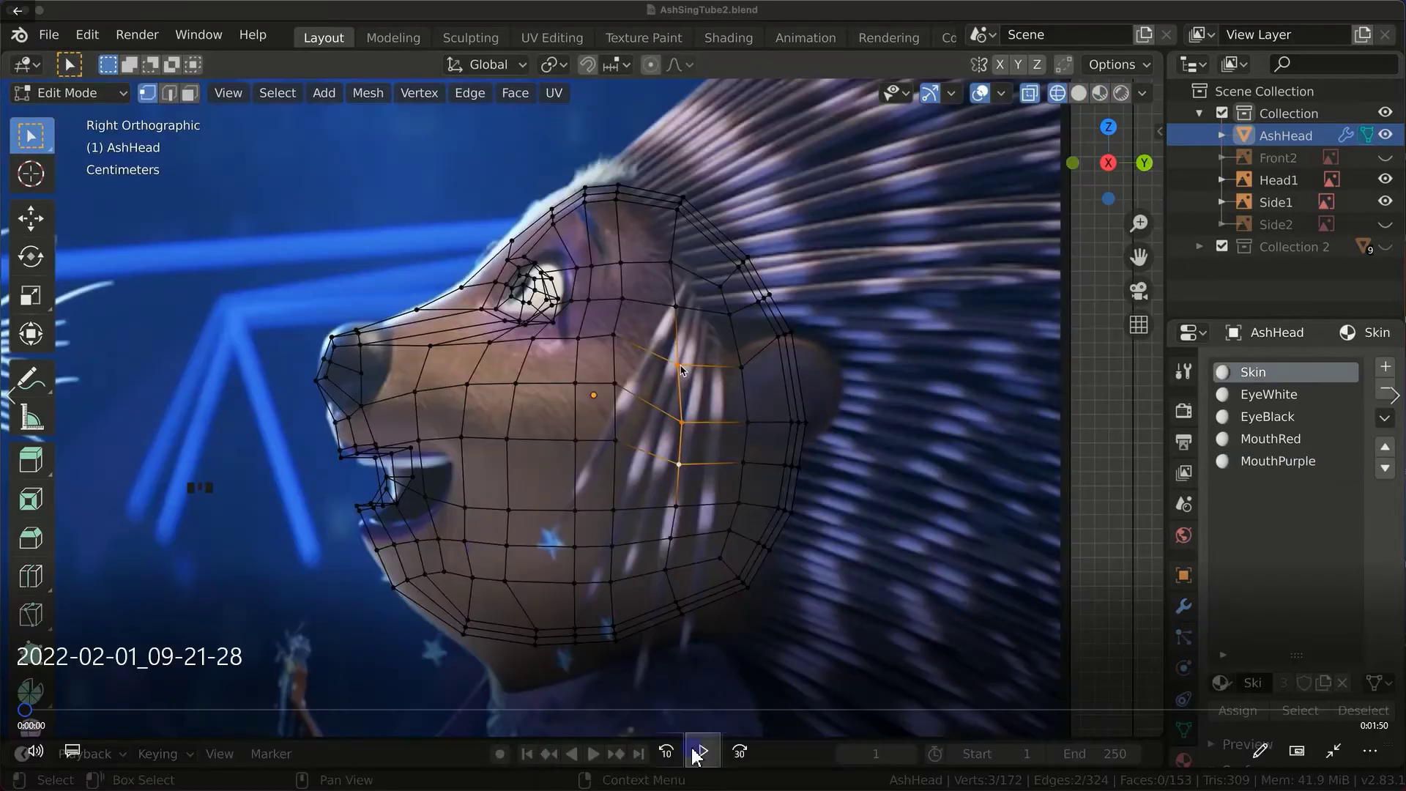
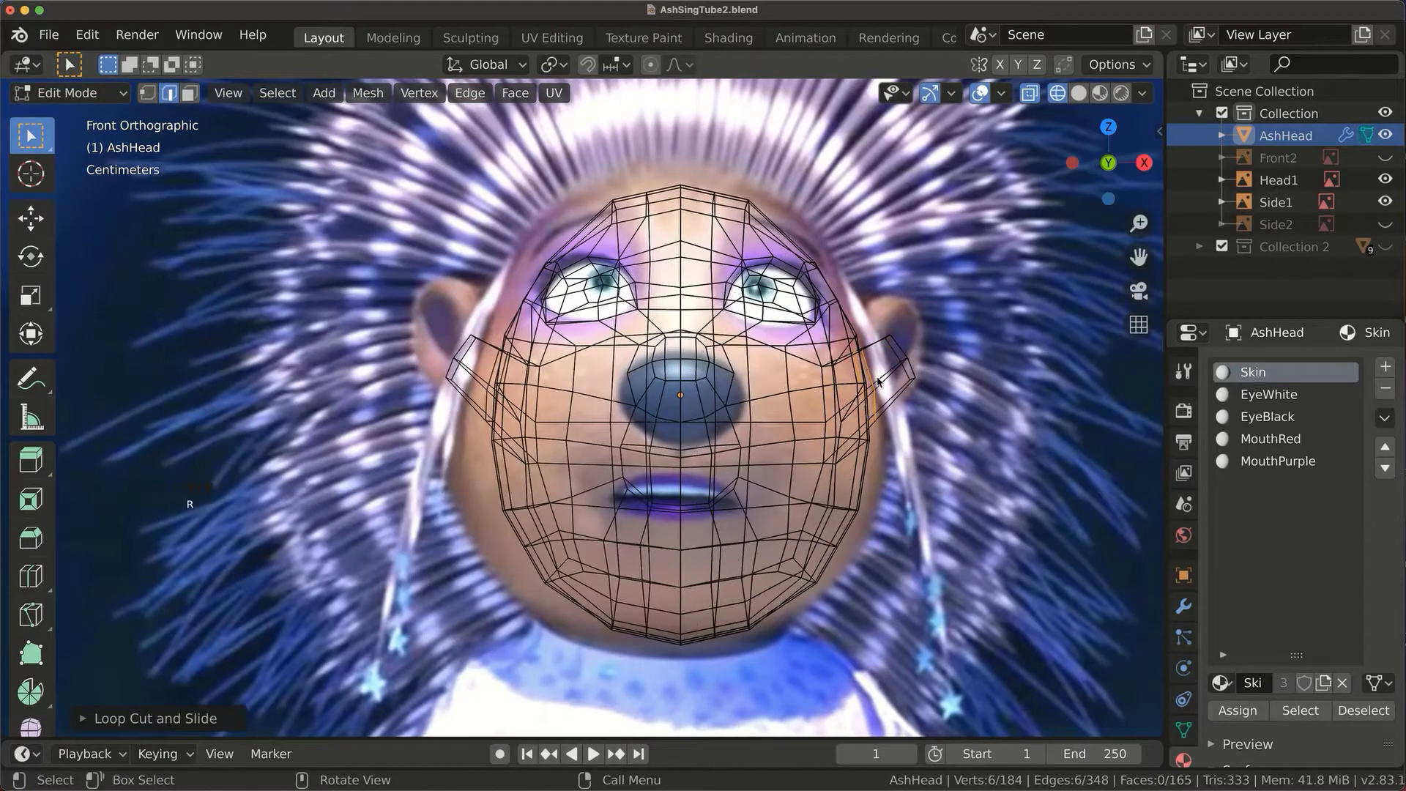
Enlarge the ear tips and slide the ear's edge loop into shape.
key(g)
key(s)
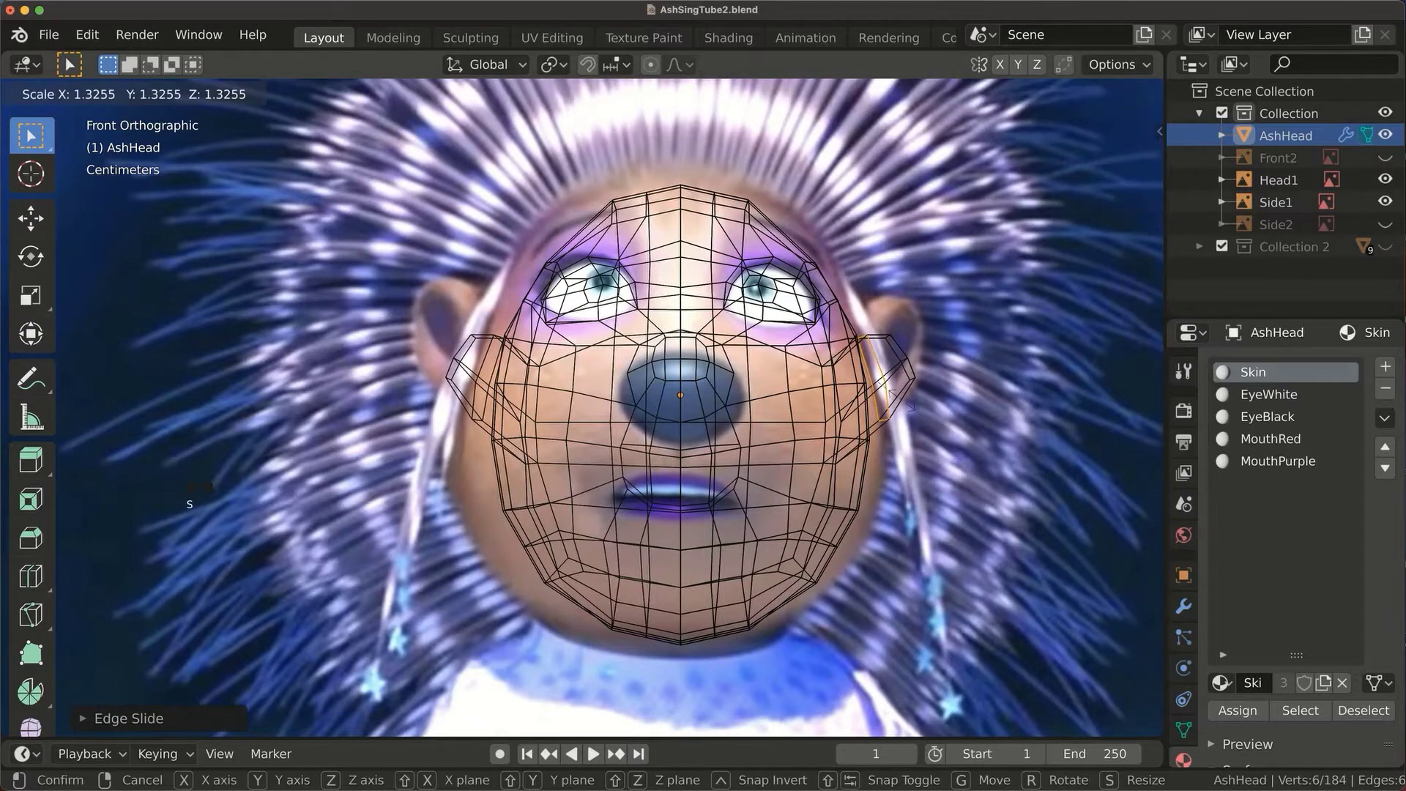
click(1102, 85)
drag(929, 467, 848, 438)
click(847, 439)
key(g)
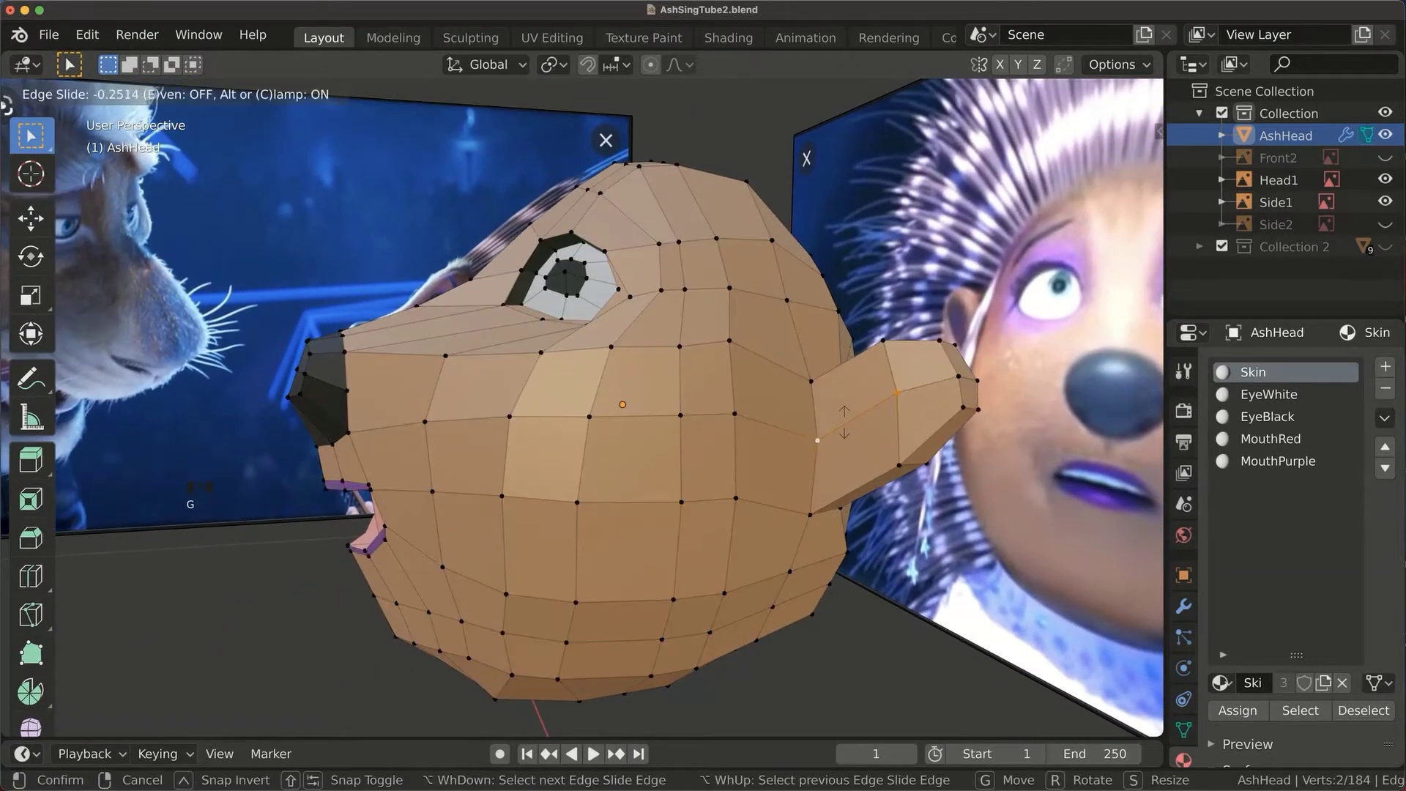
click(872, 453)
From the side, push the inner front ear faces inward.
key(1)
click(773, 424)
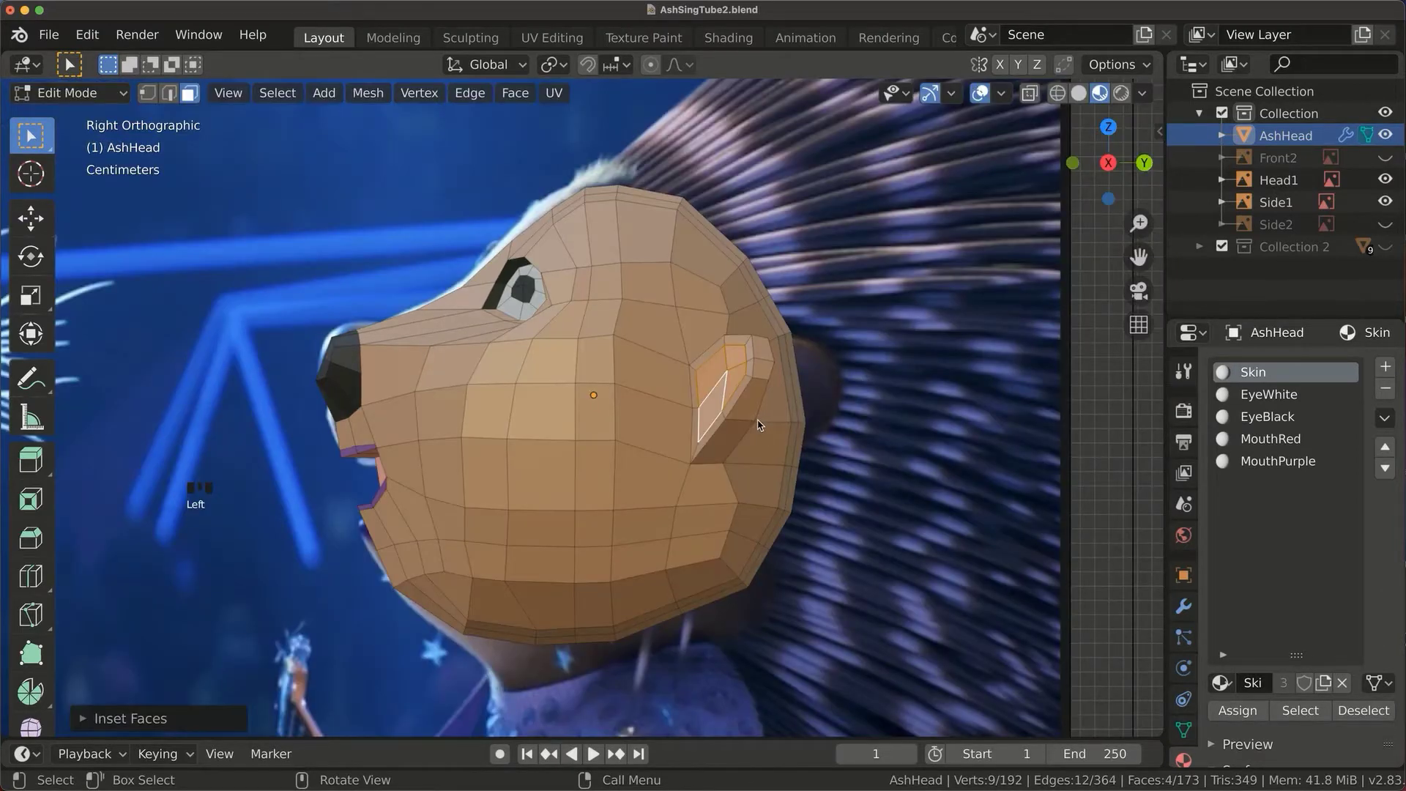
key(e)
key(2)
Create a dark SkinBrown material, assign it to the selected faces, and slide a face edge loop.
click(771, 225)
drag(848, 125, 790, 233)
click(789, 233)
key(g)
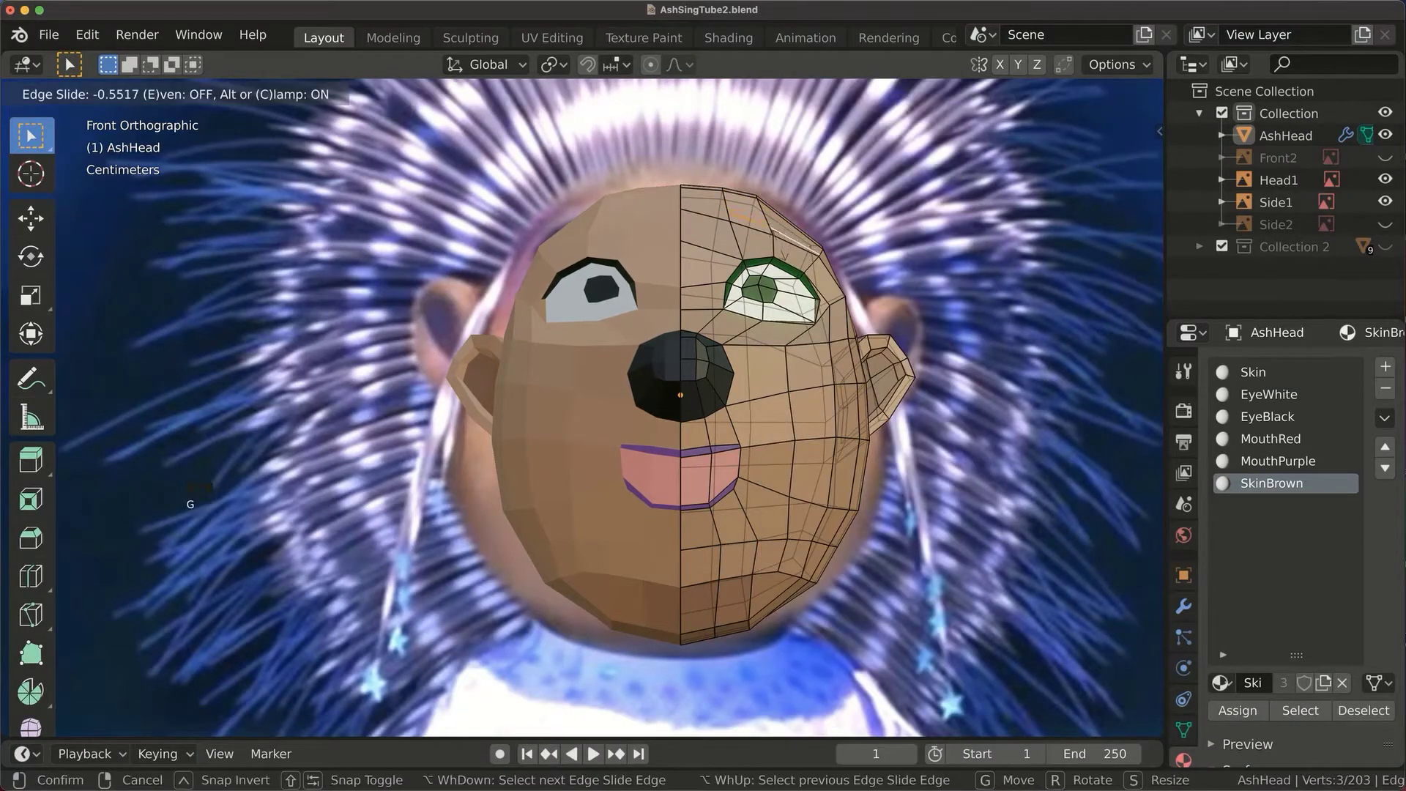
click(1101, 95)
Orbit to inspect the ears and leave Edit Mode.
drag(1228, 713, 1014, 379)
drag(1033, 371, 605, 396)
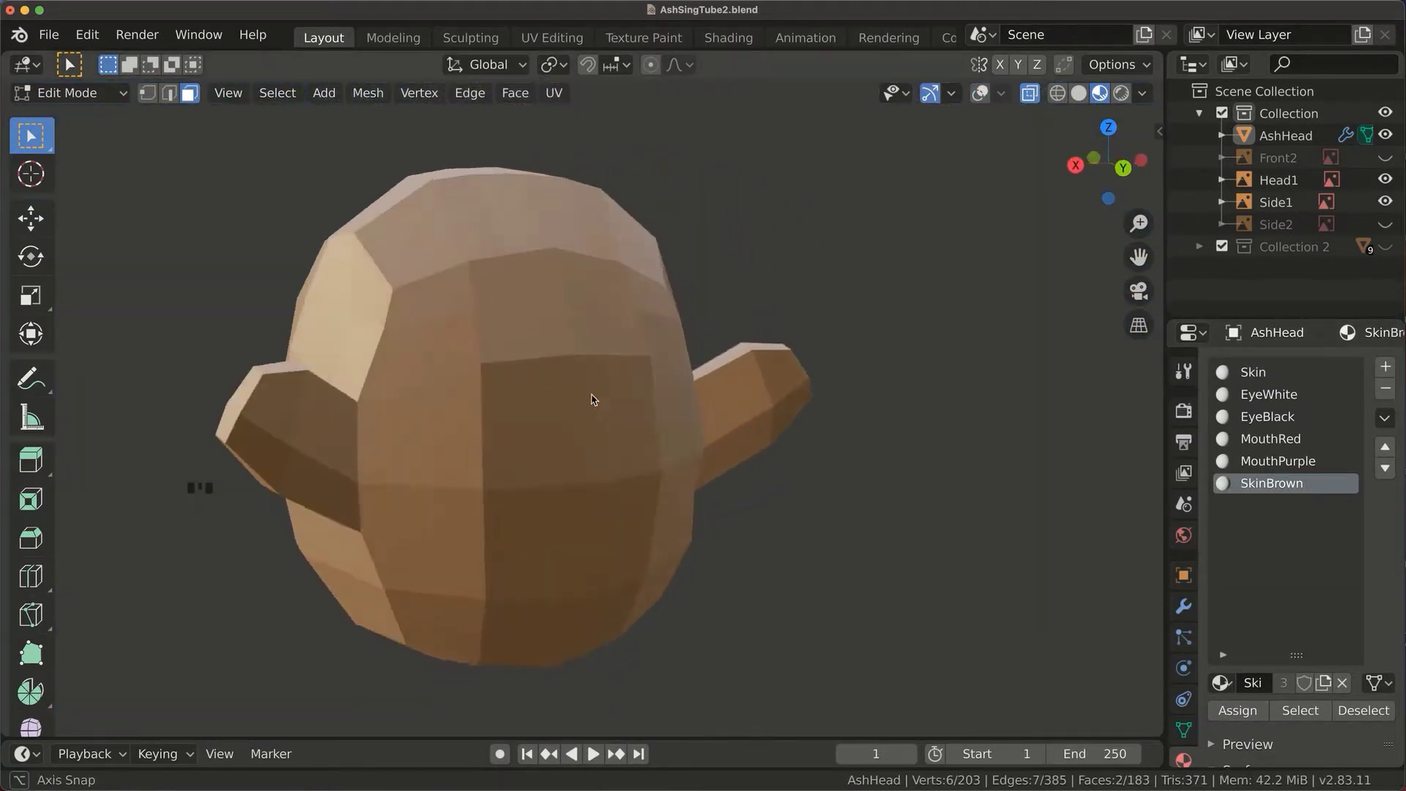
drag(704, 367, 1007, 509)
click(1007, 510)
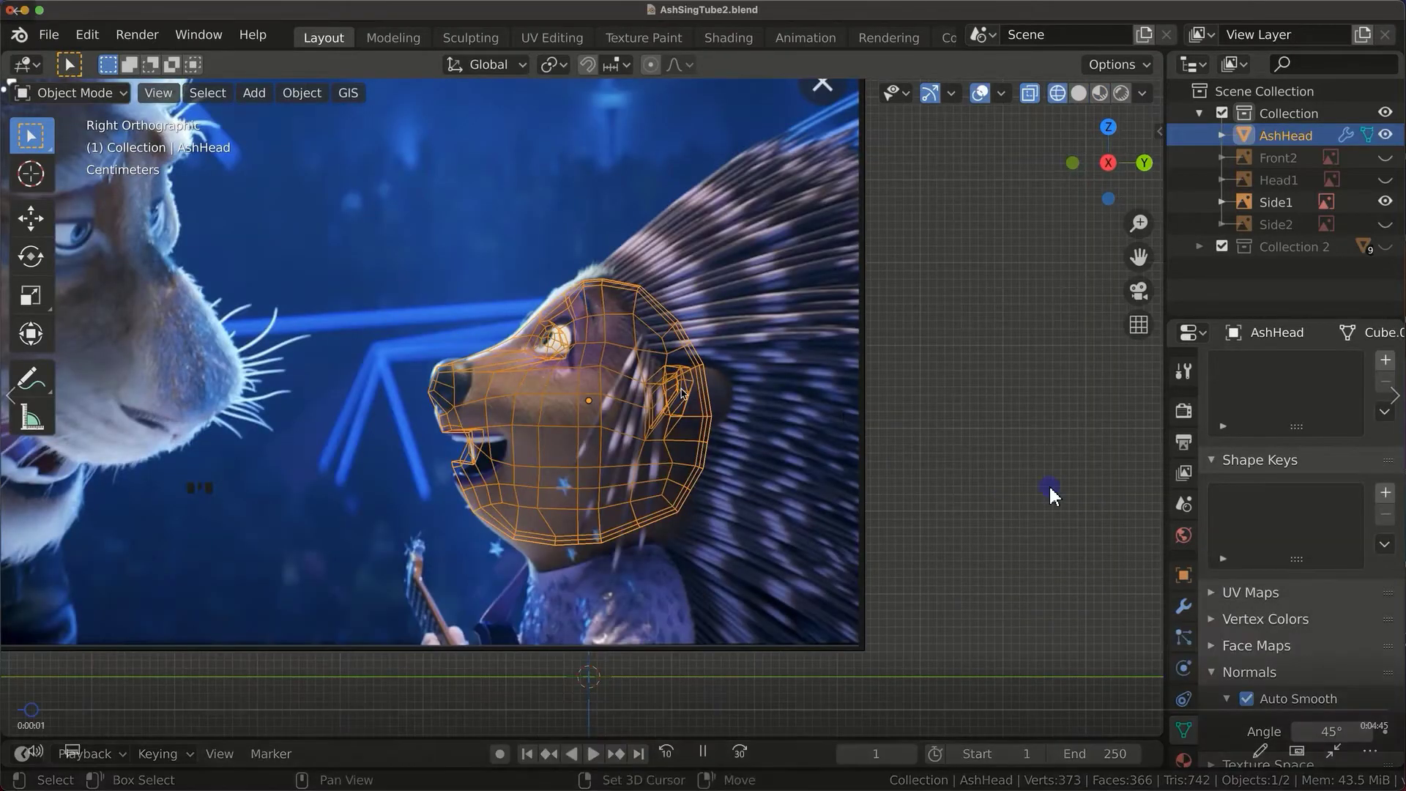
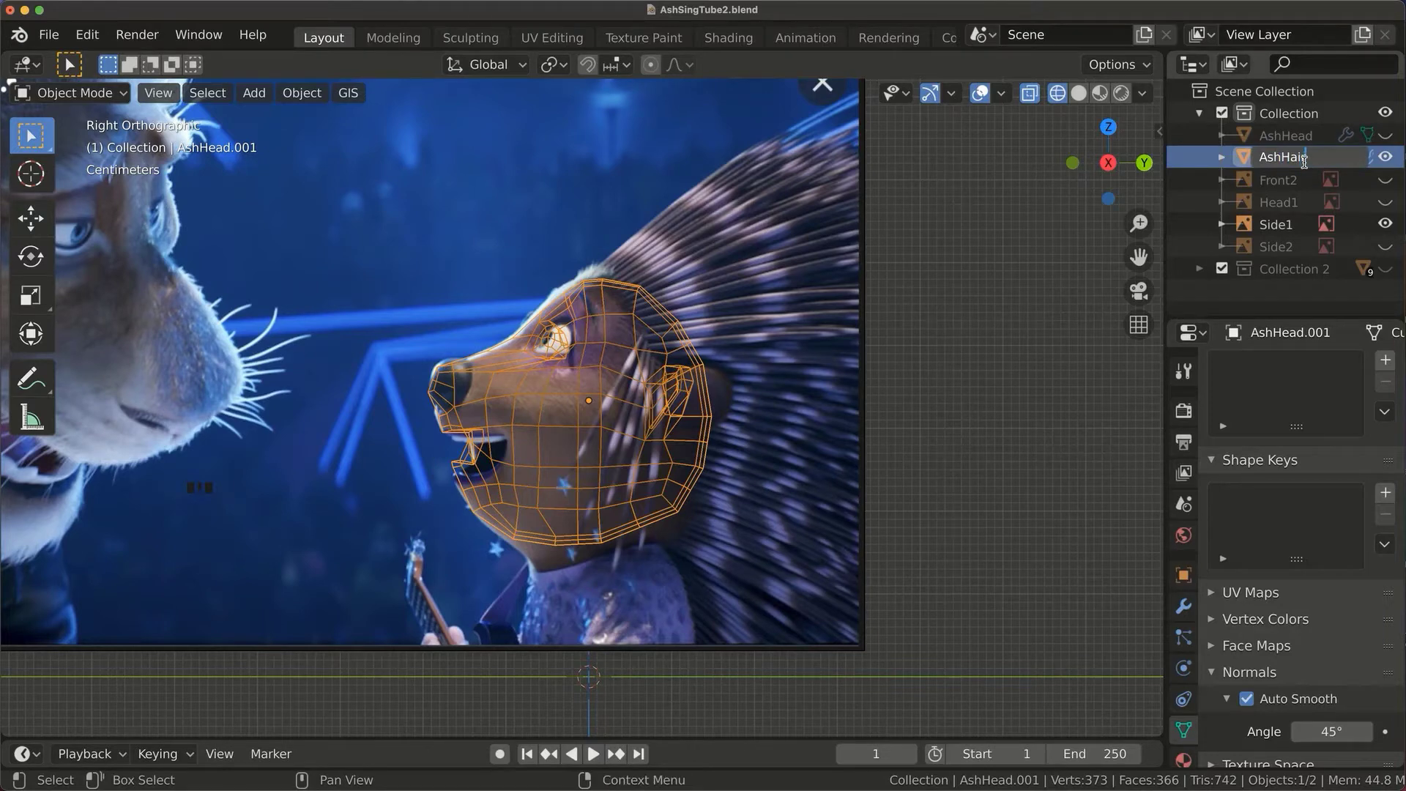
Rename the copy AshHair and delete the selected half of its vertices.
key(Tab)
click(392, 213)
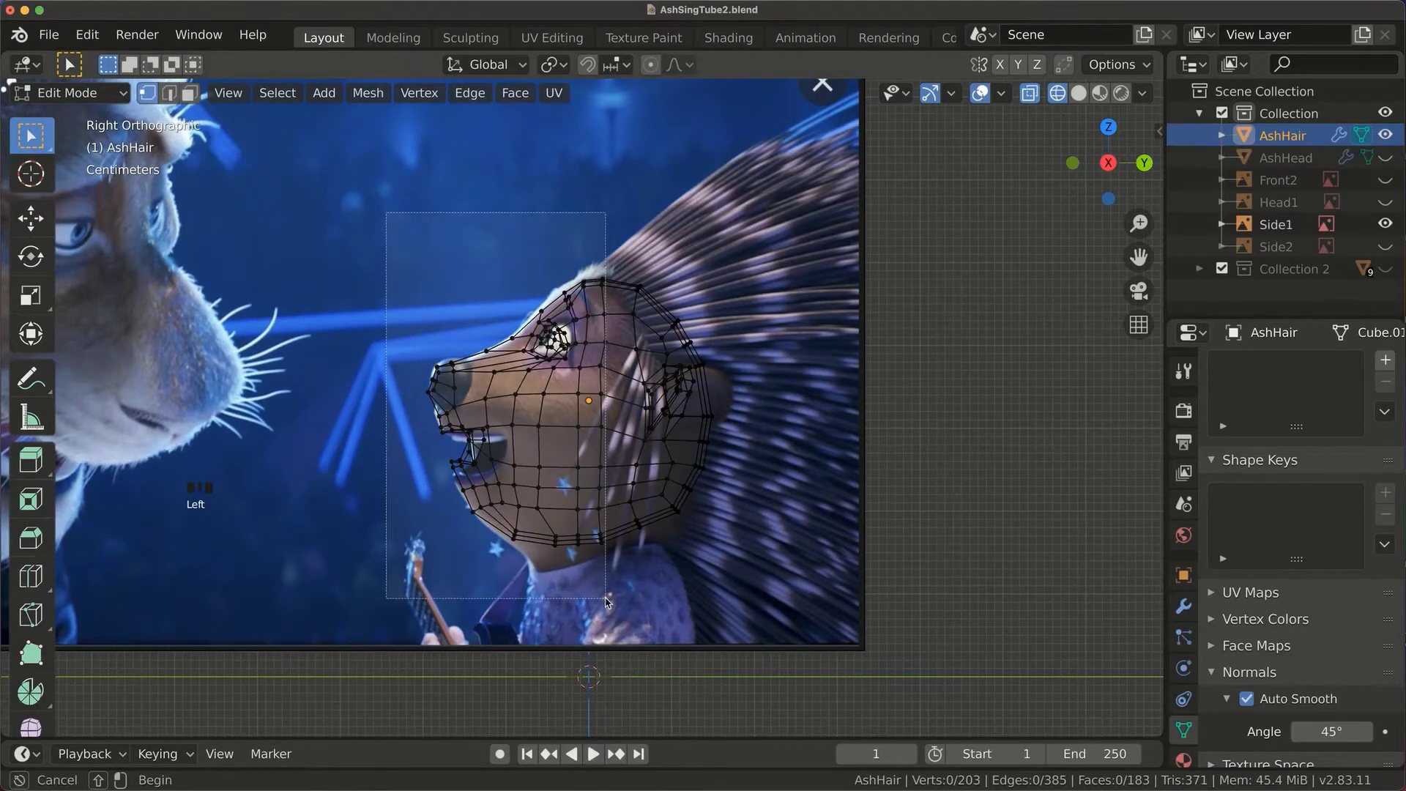
key(x)
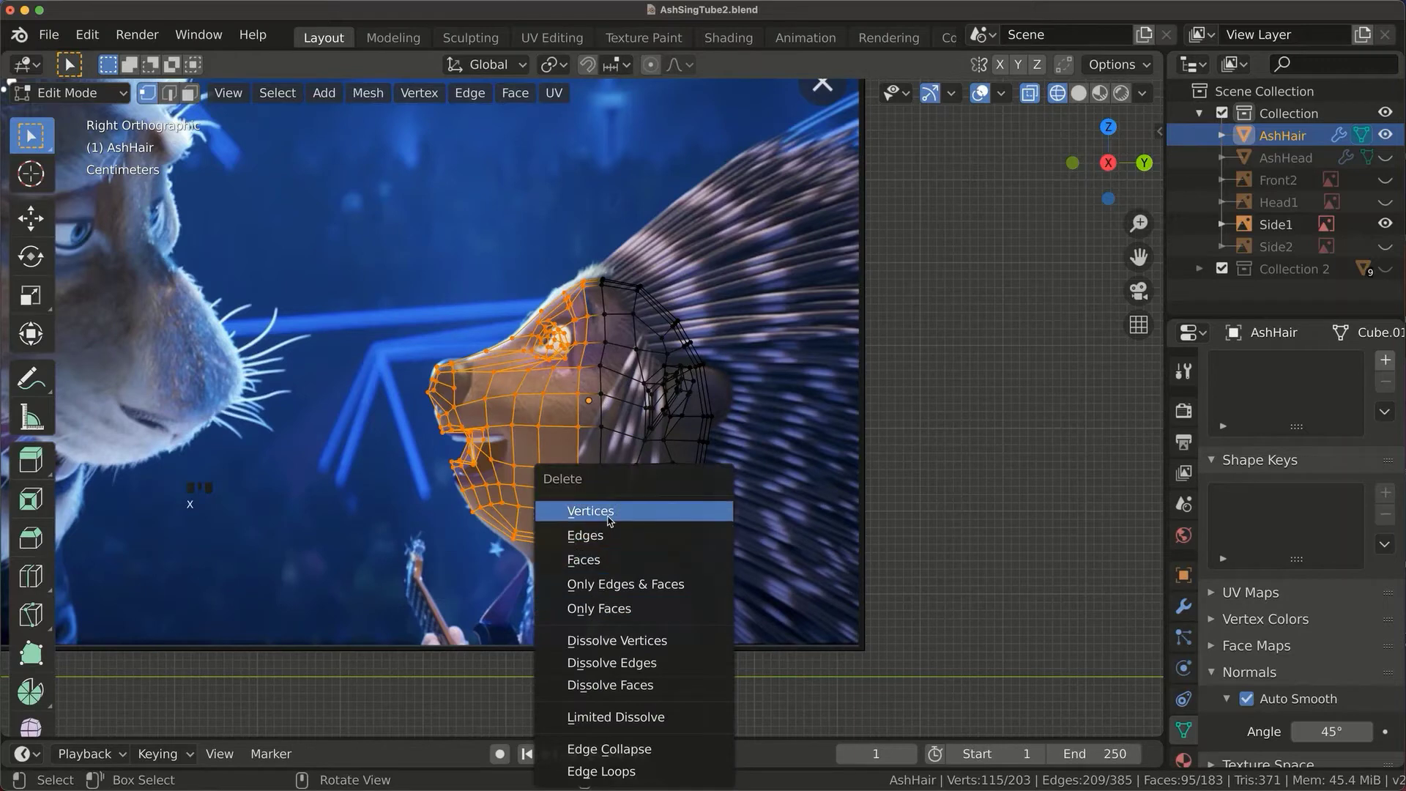
click(620, 553)
Delete further vertices to trim AshHair down to a back-of-head shell.
key(x)
click(1120, 131)
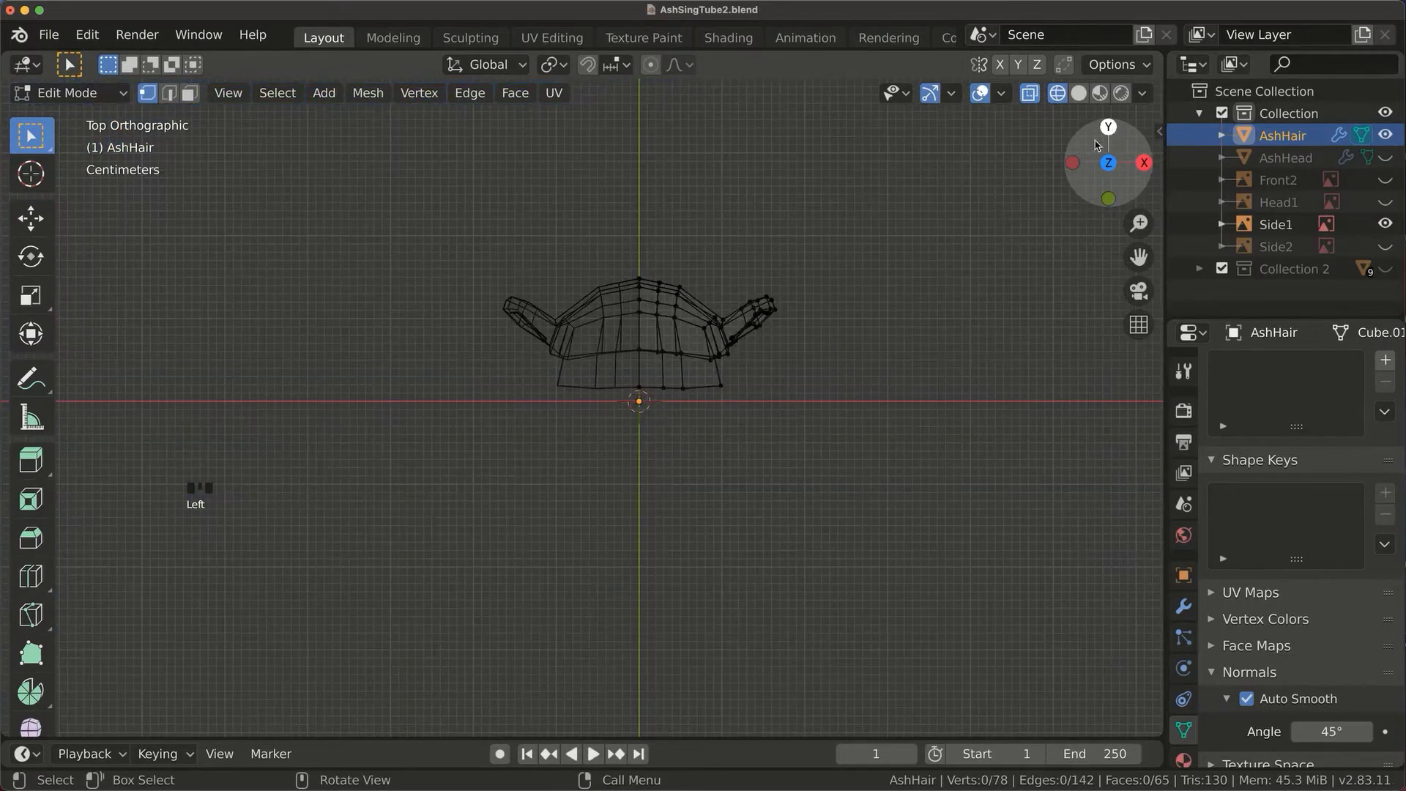
click(808, 350)
key(x)
click(1100, 94)
Add and apply a Mirror modifier to AshHair, then return to Edit Mode.
key(Tab)
drag(807, 243, 1135, 623)
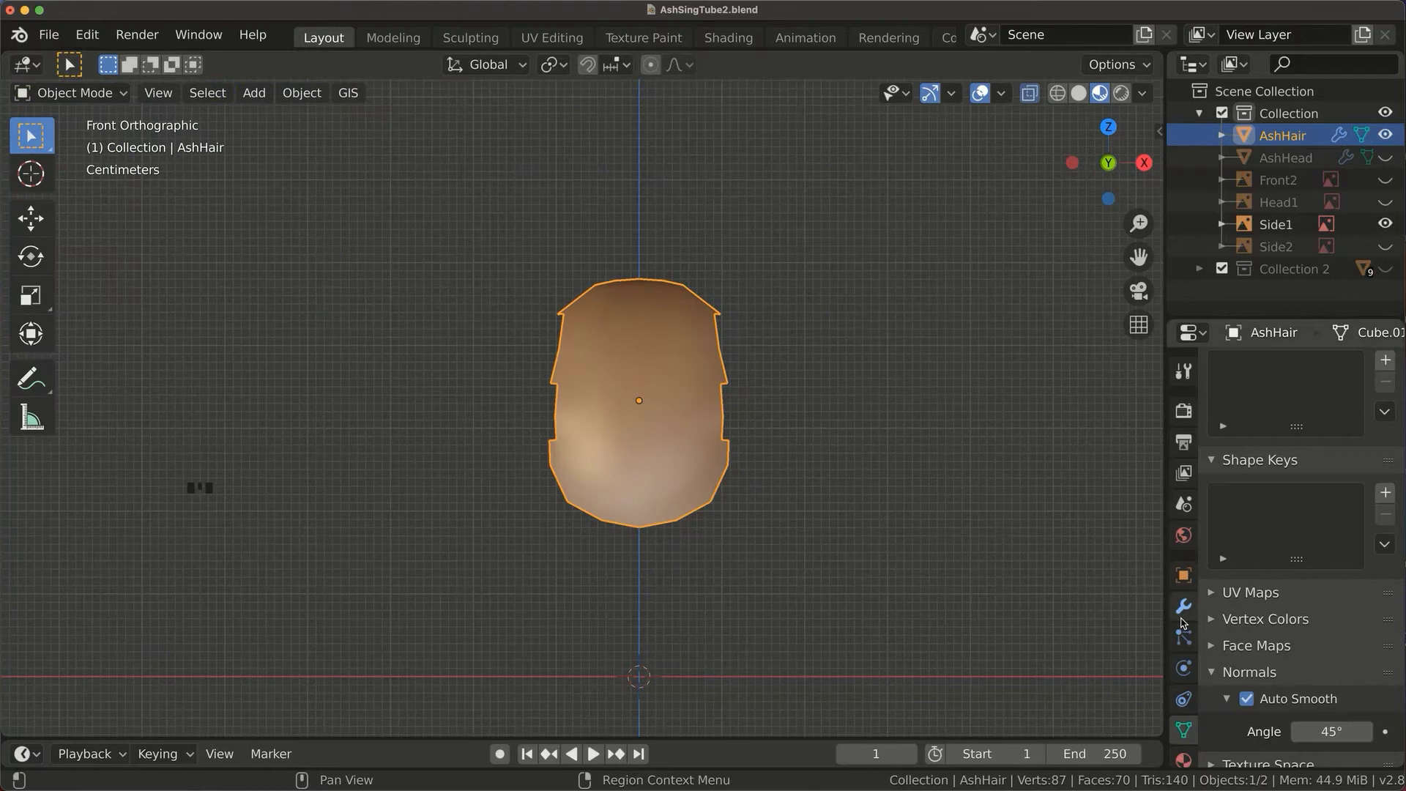
click(1259, 430)
click(1254, 441)
key(Tab)
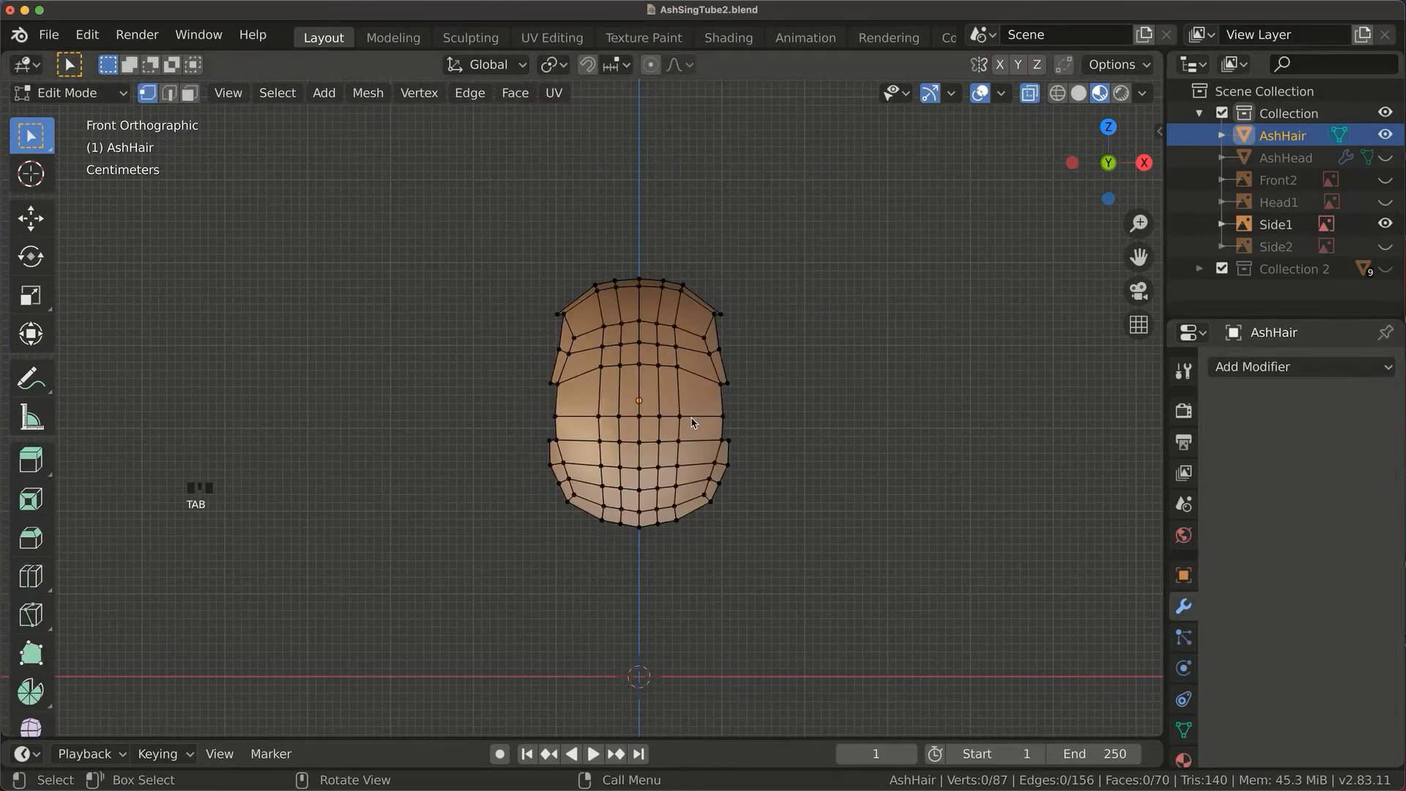
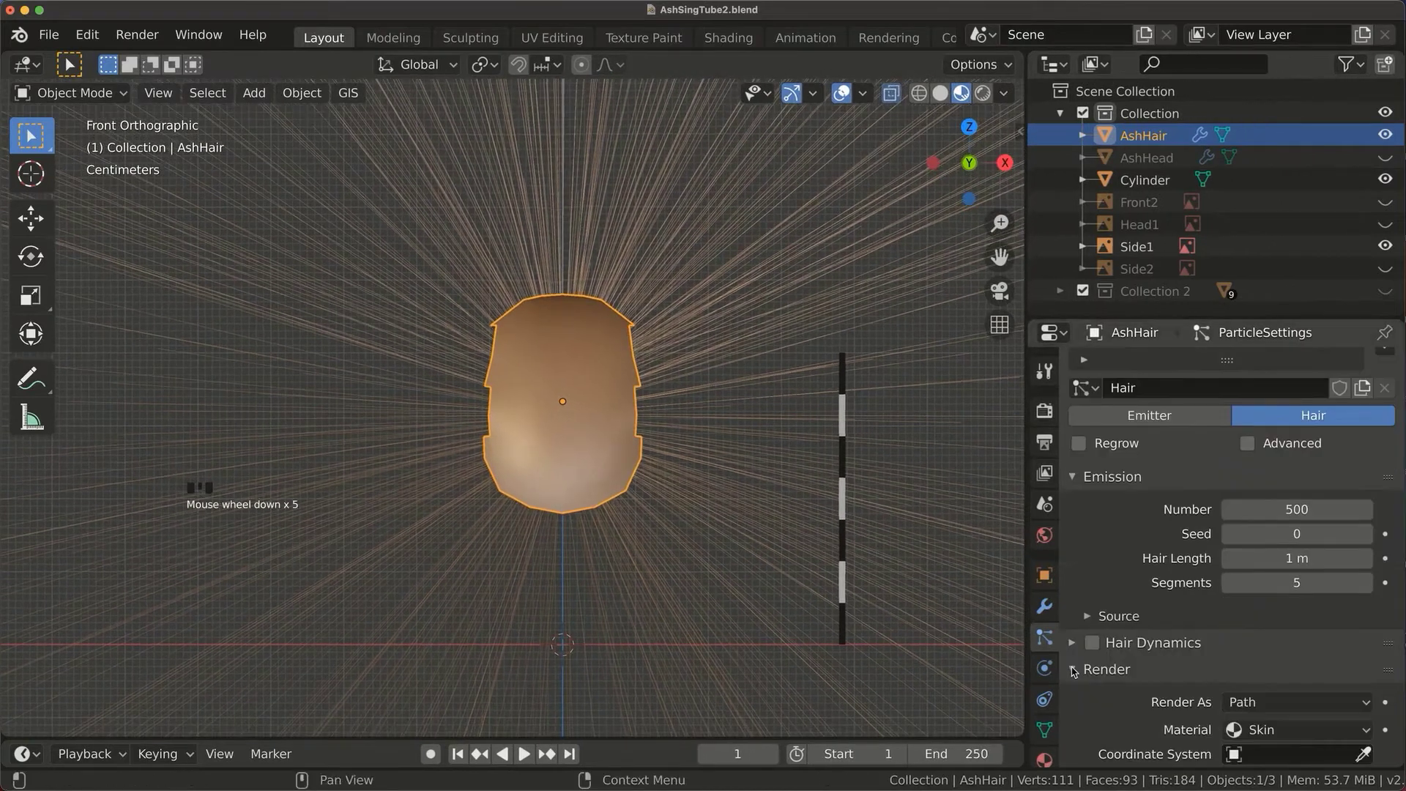
Set the hair particles to Render As Object using the Cylinder quill instance.
scroll(down, 3)
drag(1257, 710, 1320, 670)
scroll(down, 3)
click(1219, 690)
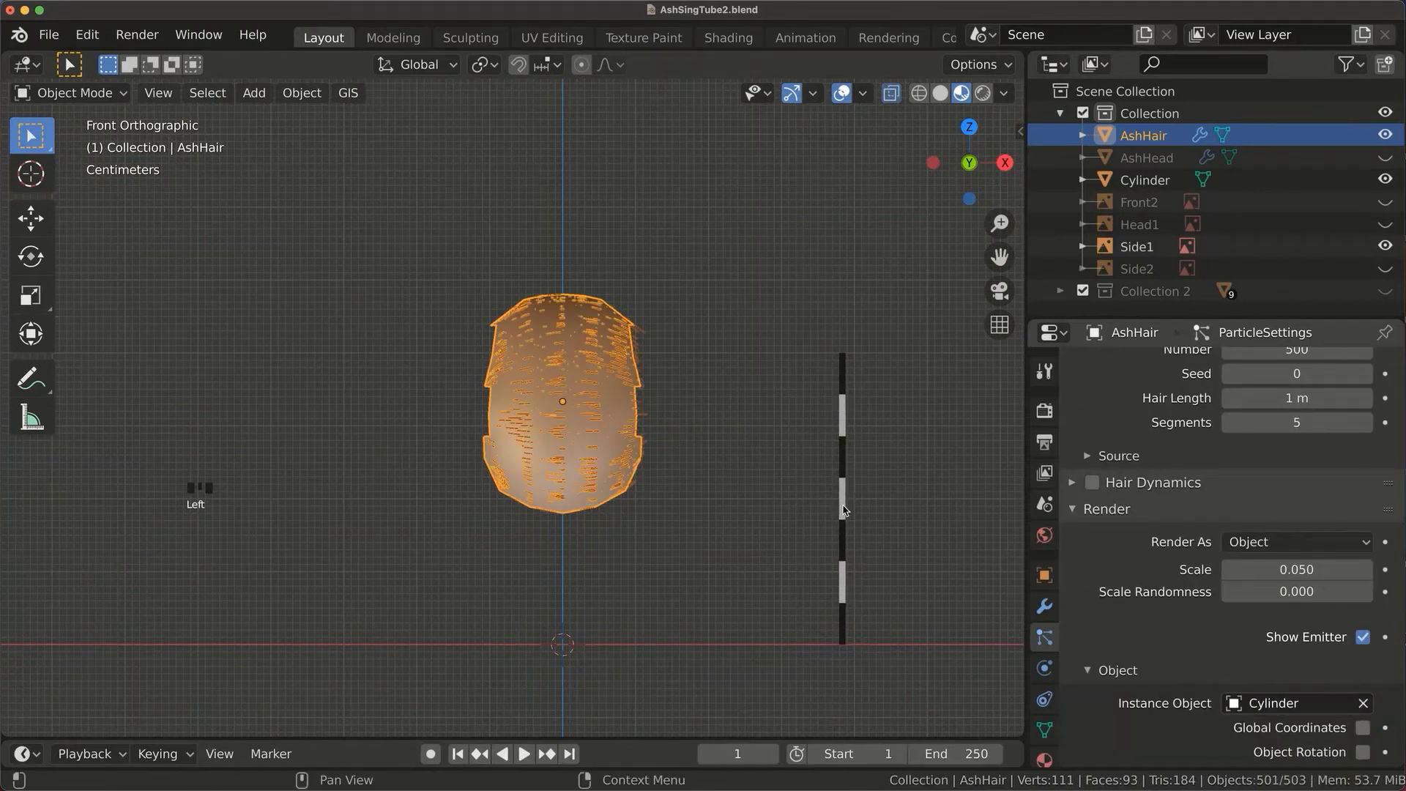
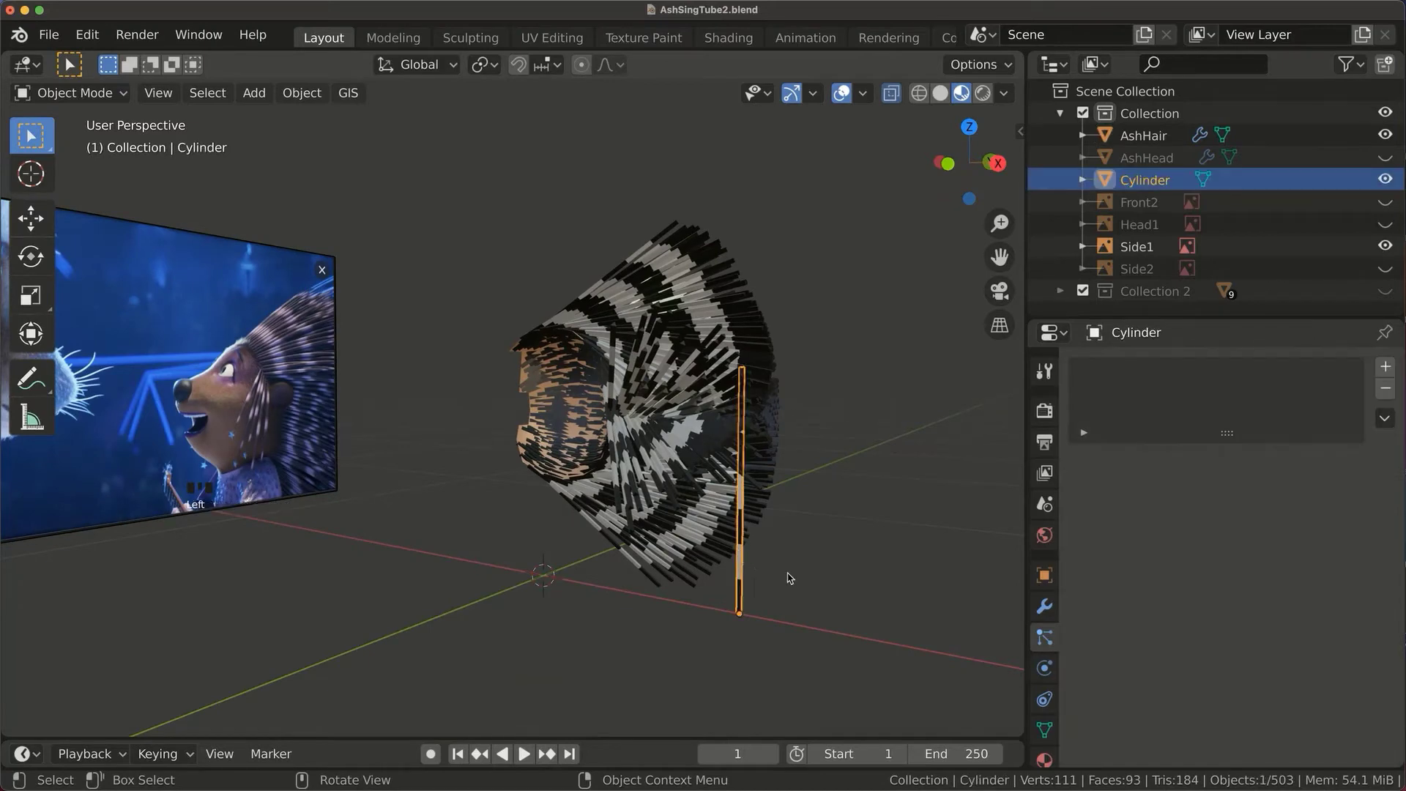
Rotate the quill Cylinder 90° so quills radiate outward, and unhide AshHead.
middle_click(816, 575)
click(840, 503)
key(r)
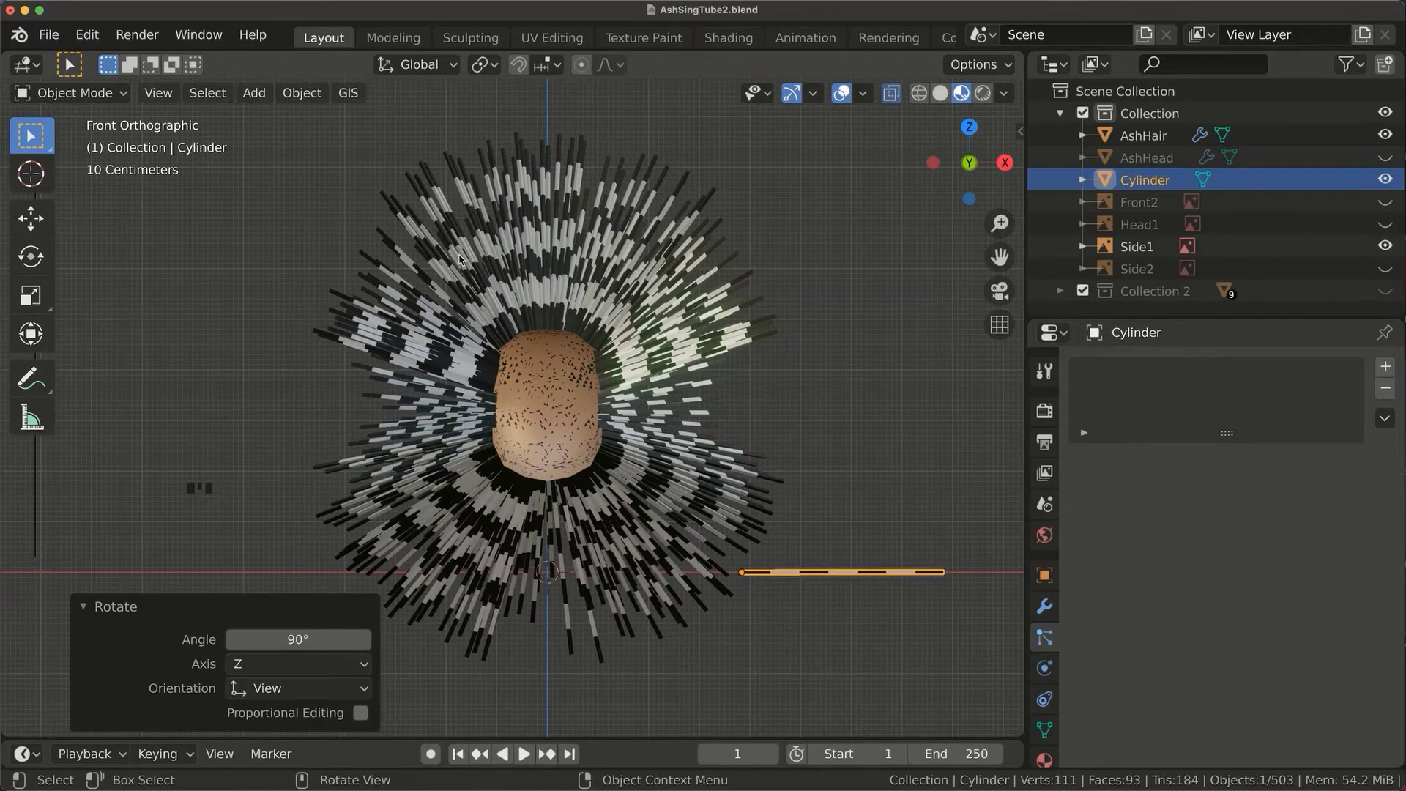
click(875, 447)
Enter Edit Mode on the quill cylinder and select its tip vertices for merging.
drag(909, 422, 696, 416)
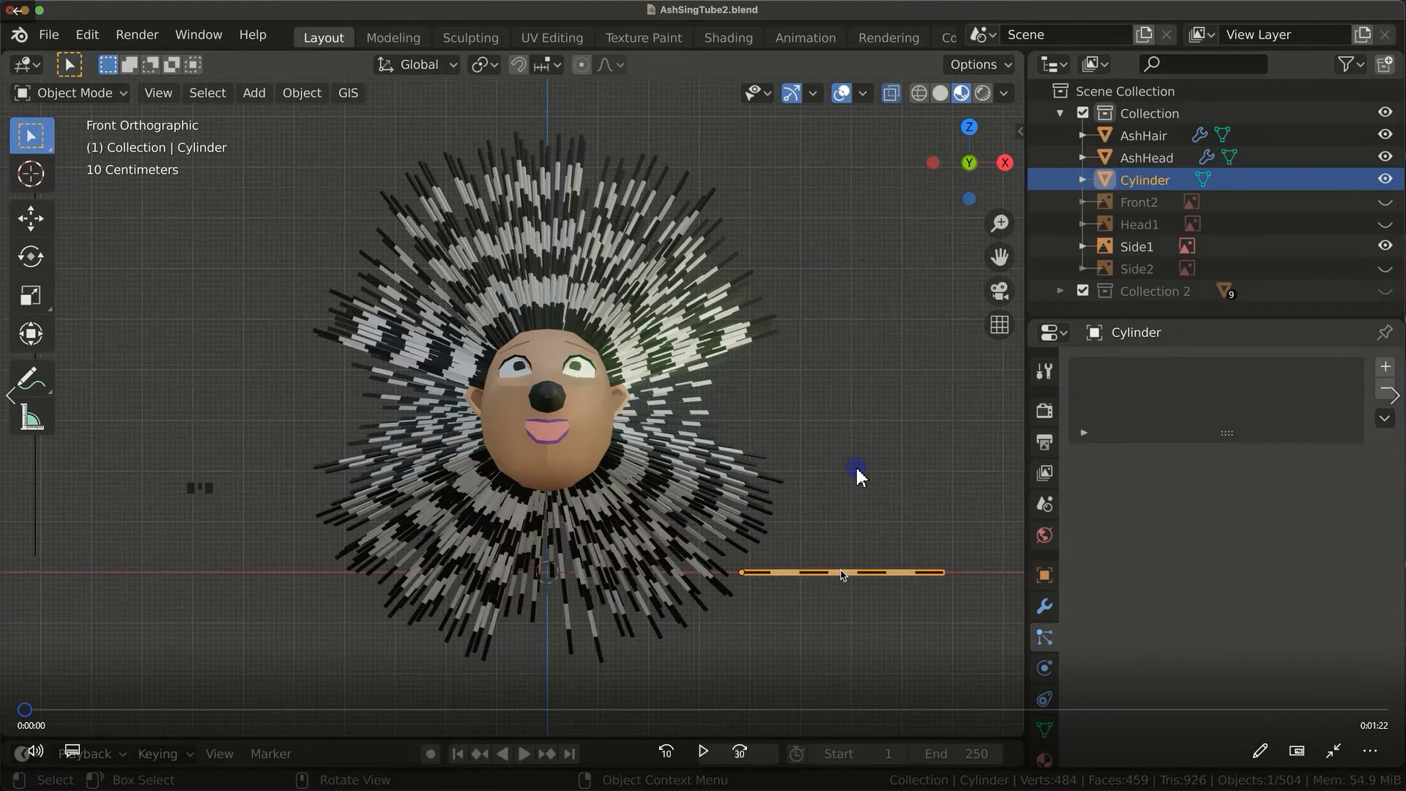
key(Tab)
click(958, 597)
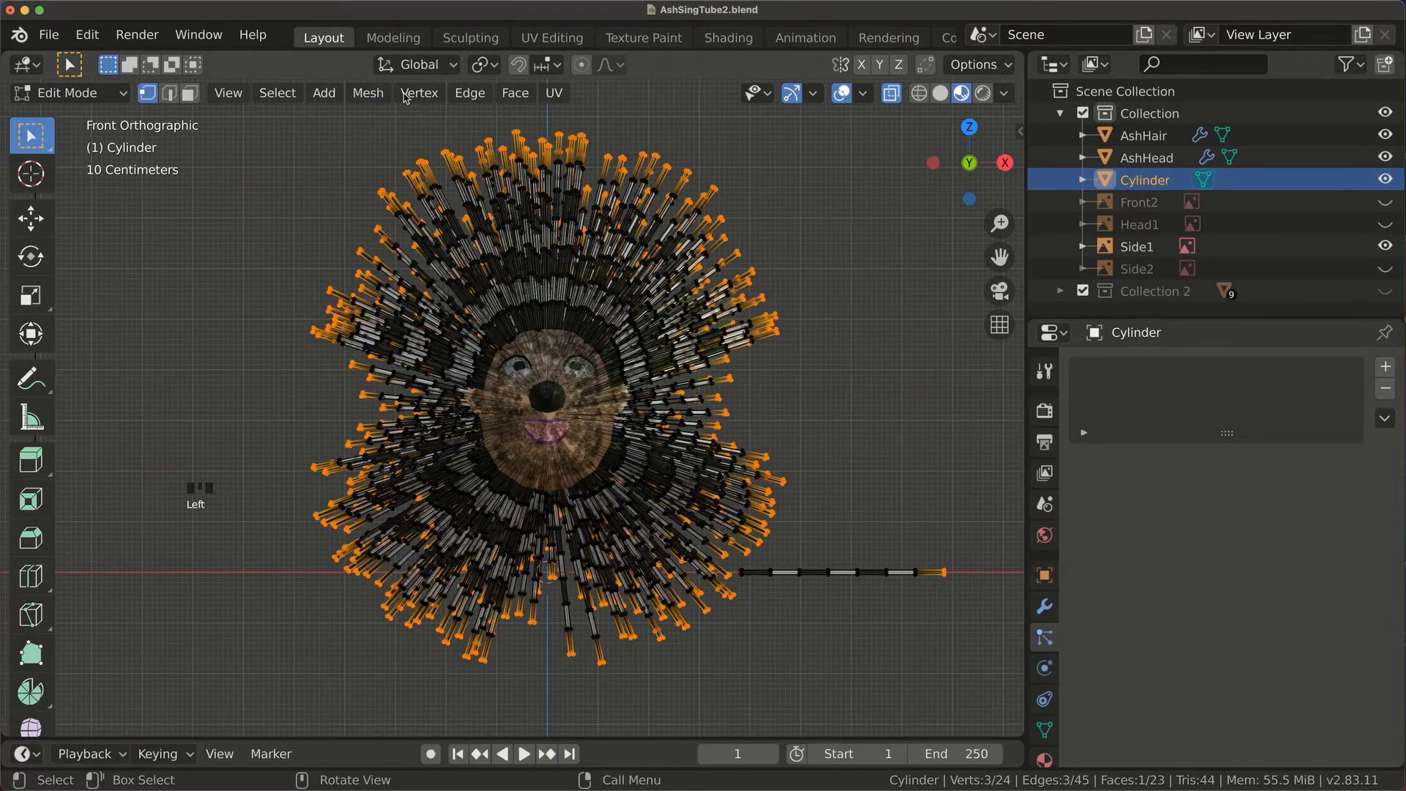
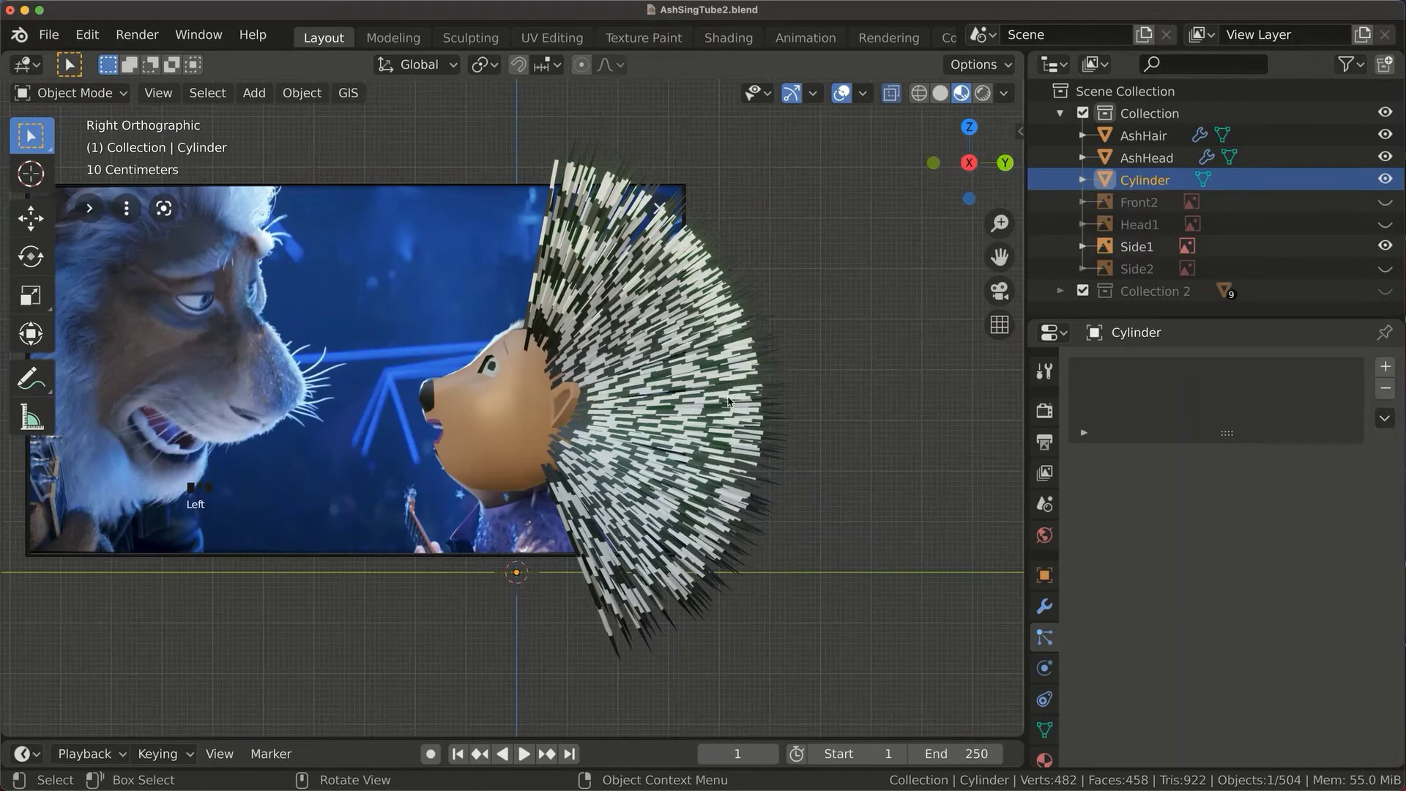
Rotate the quill cylinder -35° on Z and select AshHair to set Scale Randomness 0.3.
key(r)
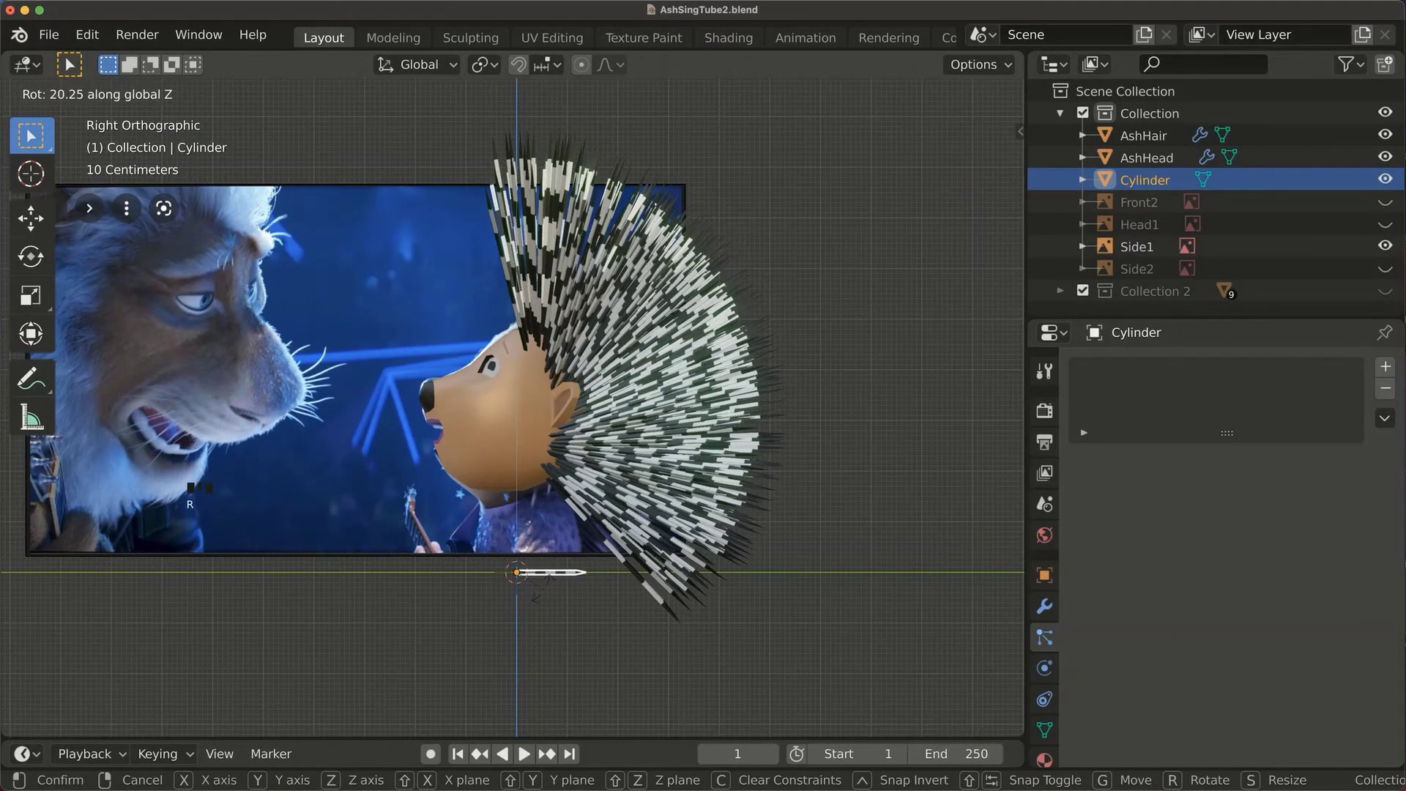
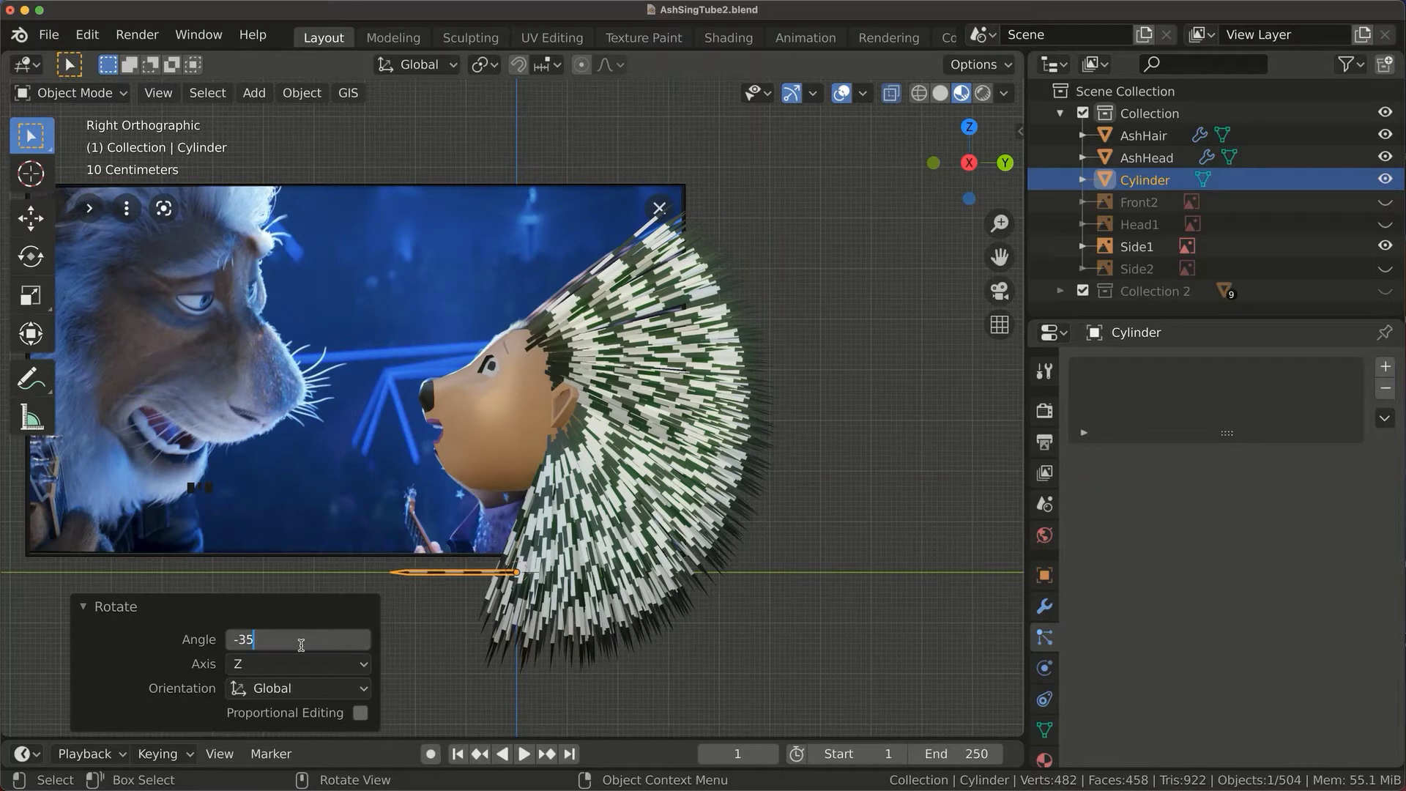
click(1195, 706)
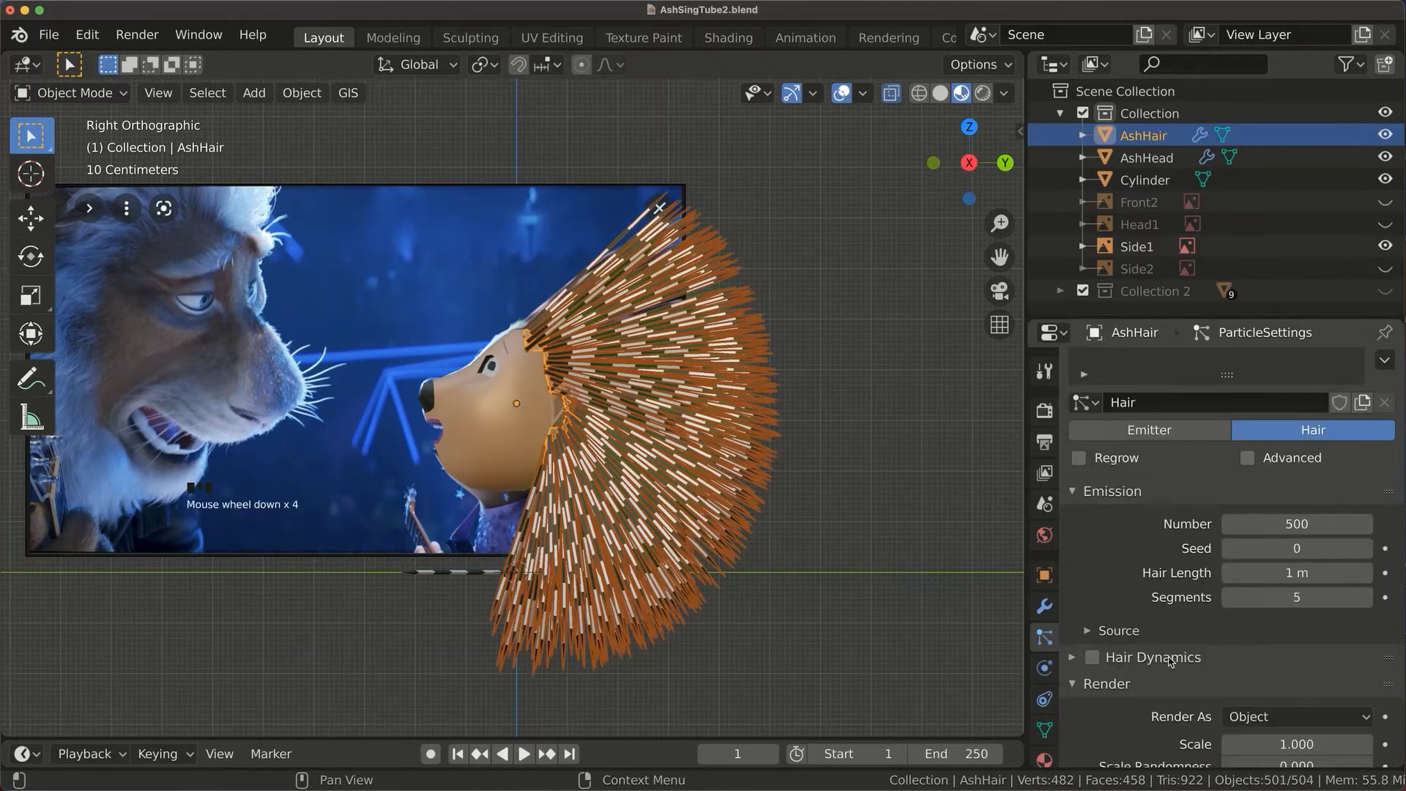
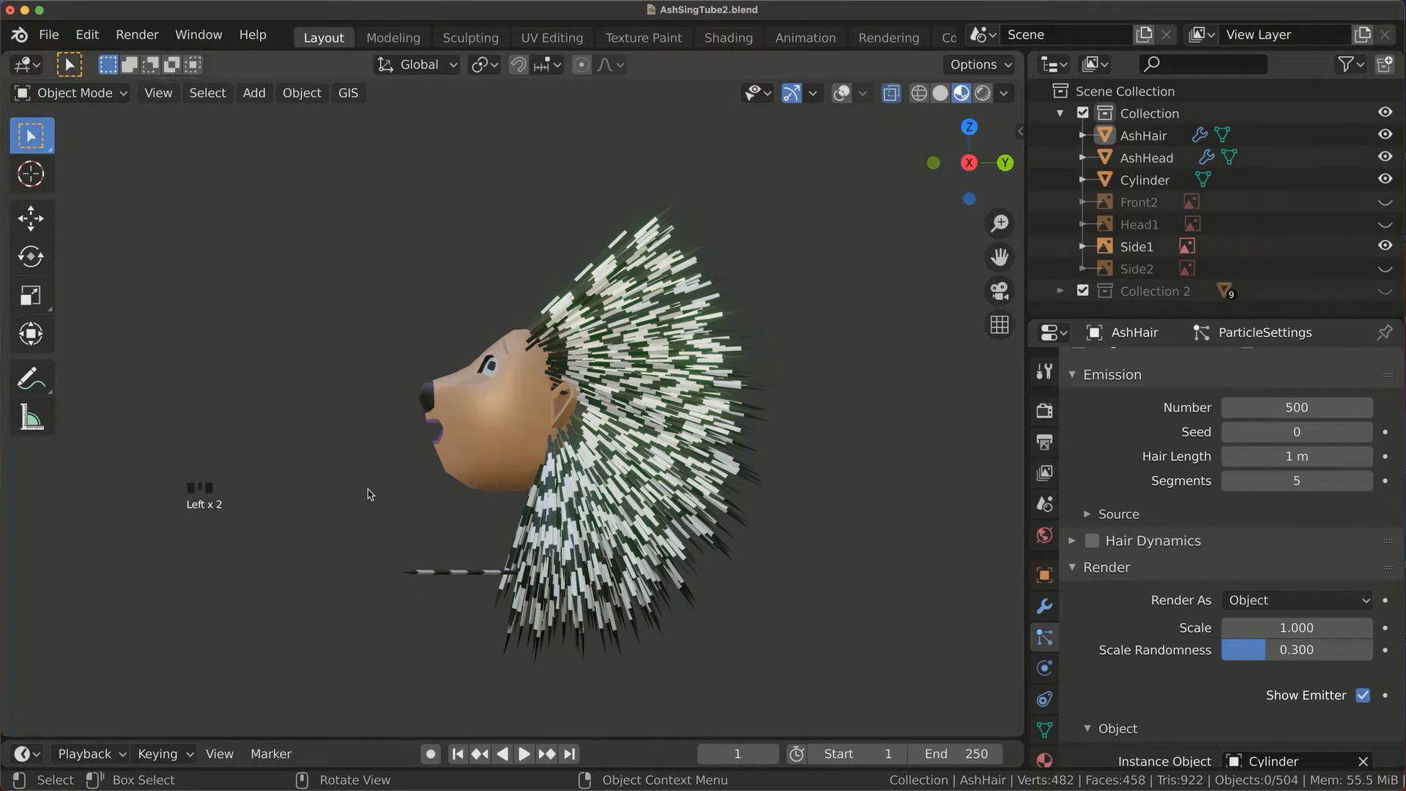
scroll(up, 3)
drag(356, 466, 765, 501)
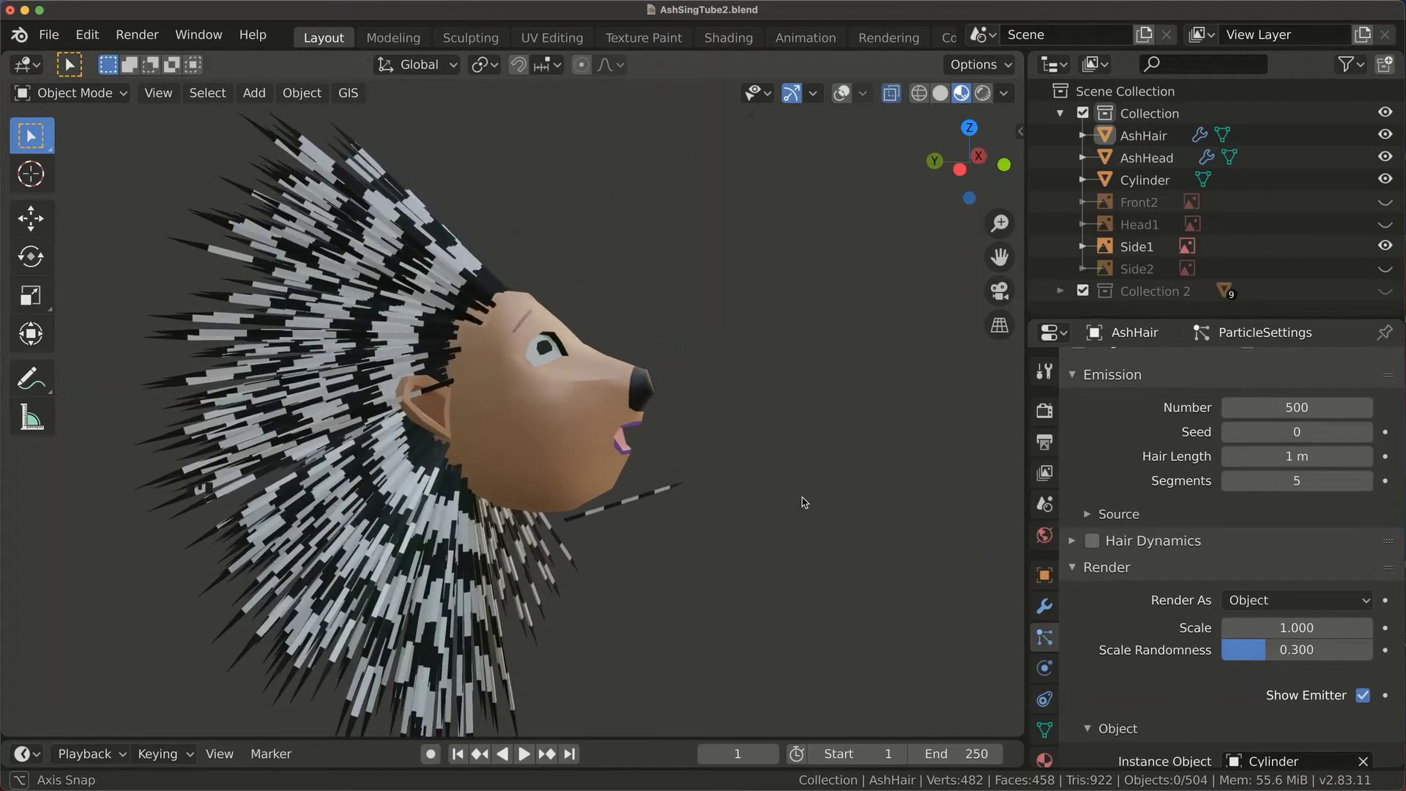
drag(409, 500, 402, 457)
drag(415, 453, 544, 497)
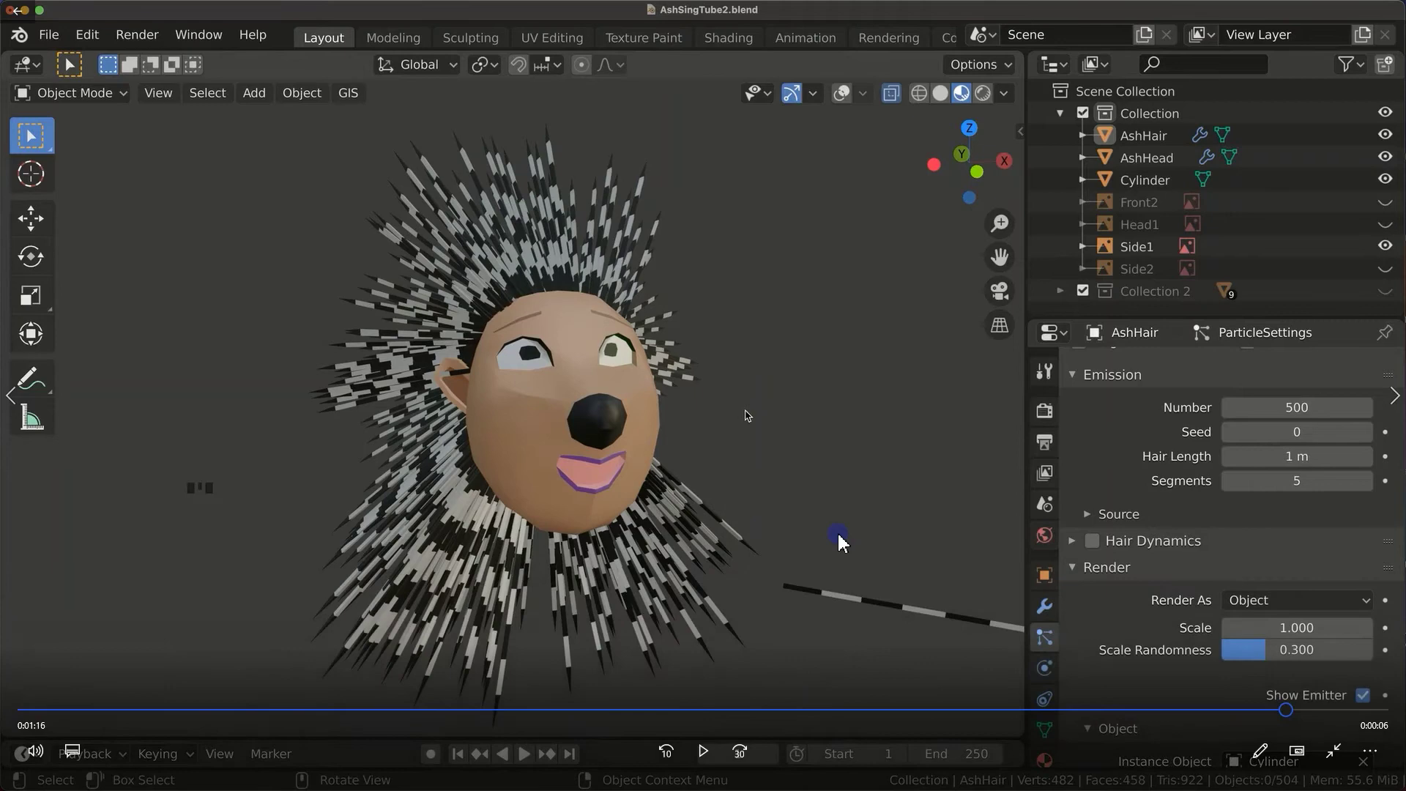
Hide the head objects, add a cube named AshBody and stretch it taller.
click(860, 458)
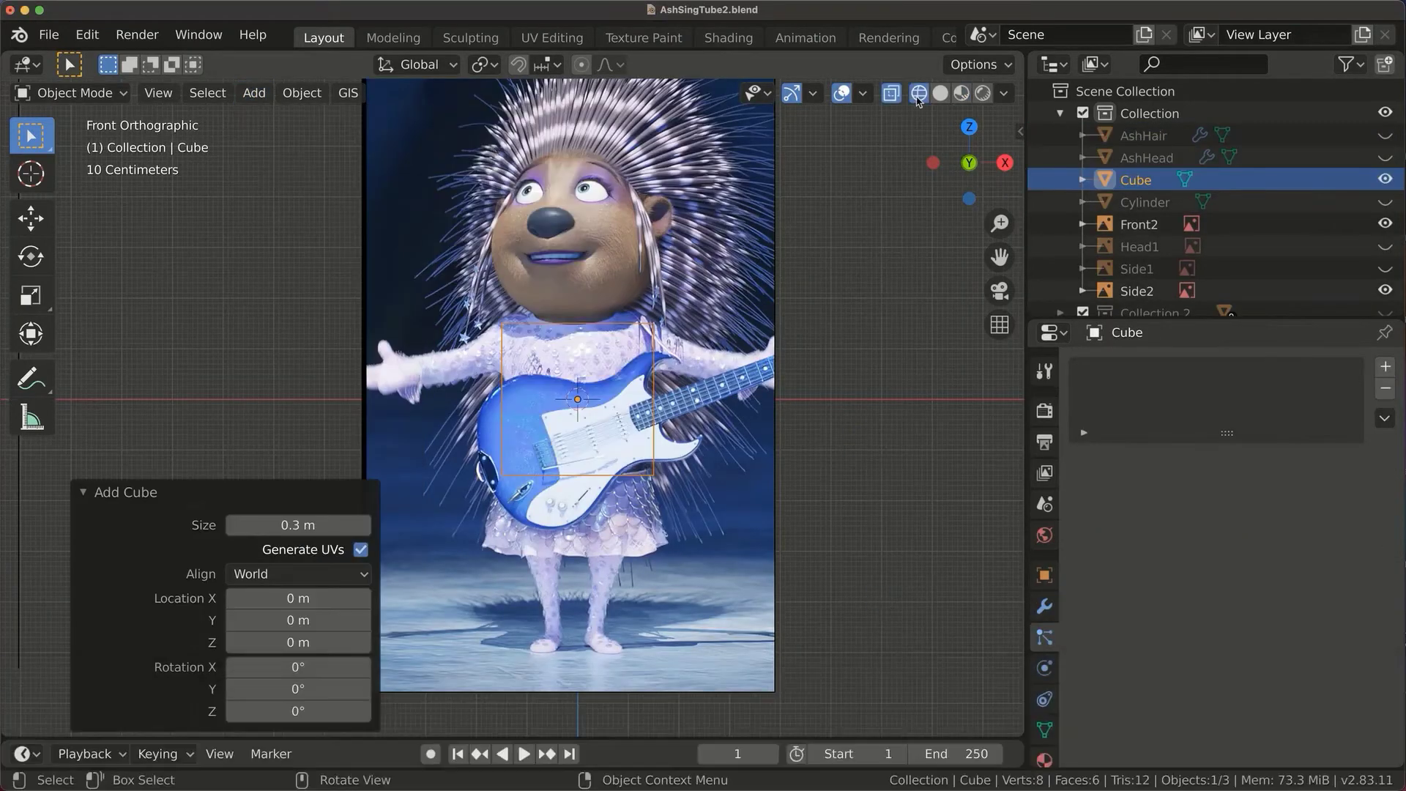
click(1174, 315)
key(s)
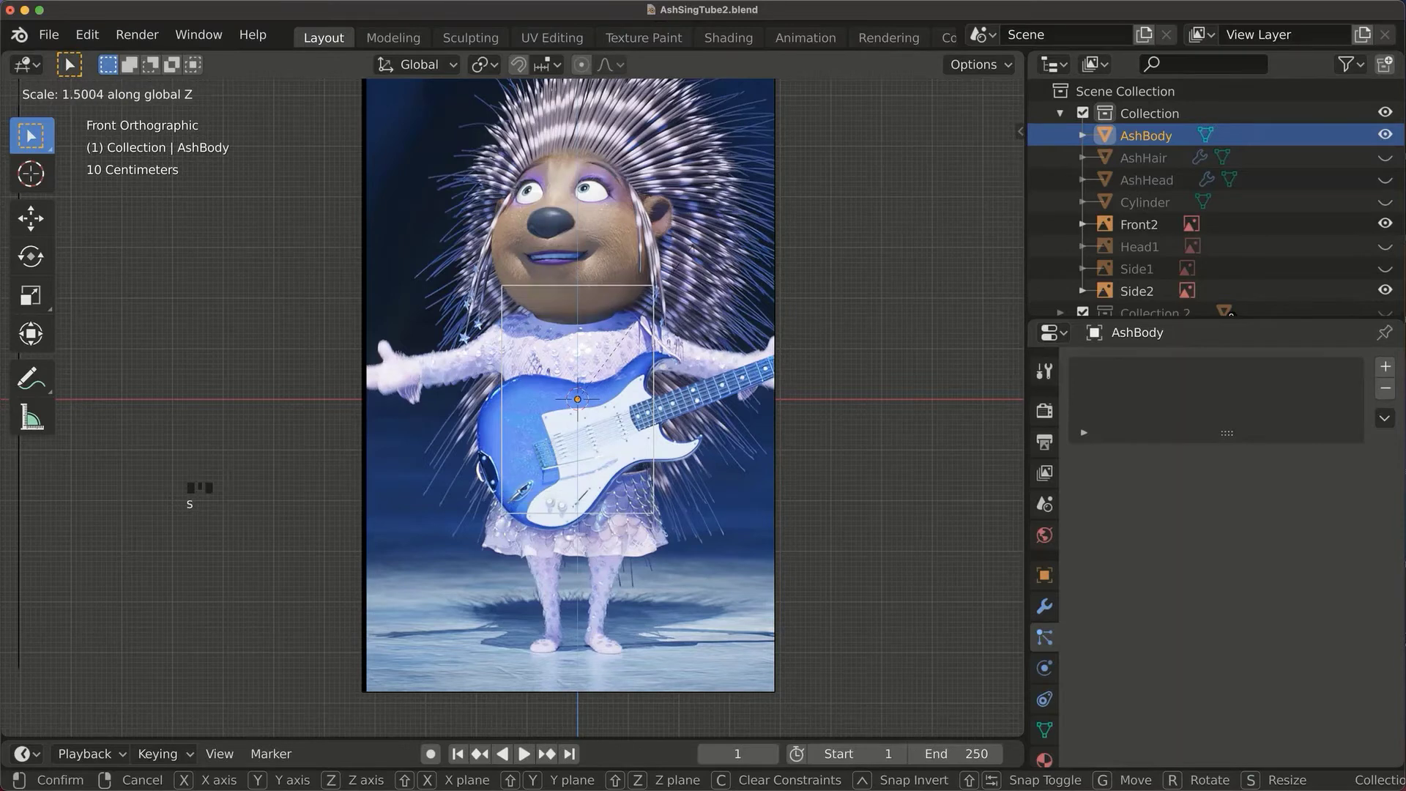
key(g)
Cut horizontal and vertical loops through AshBody, delete the left half and add a Mirror modifier.
key(r)
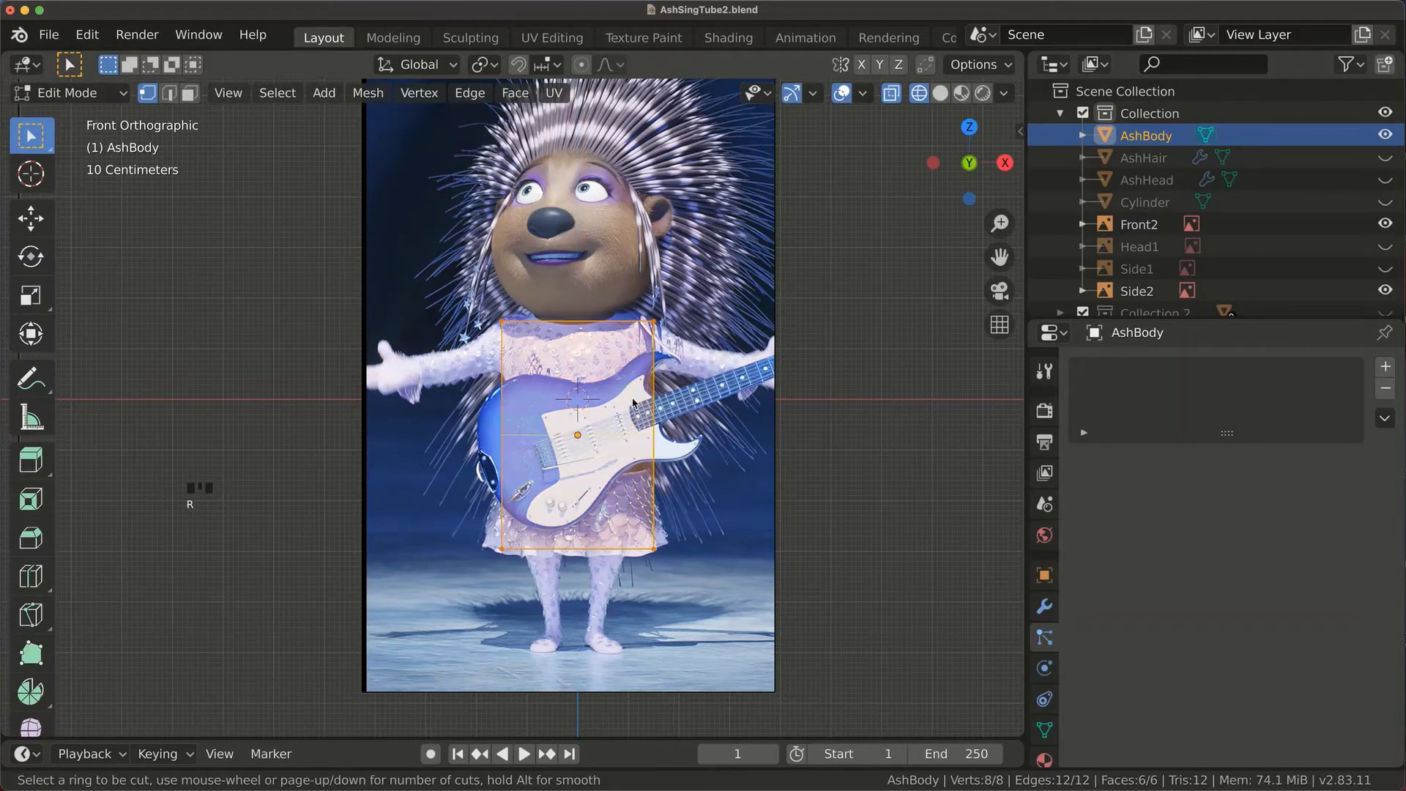
drag(524, 423, 674, 476)
key(r)
key(r)
drag(587, 339, 567, 607)
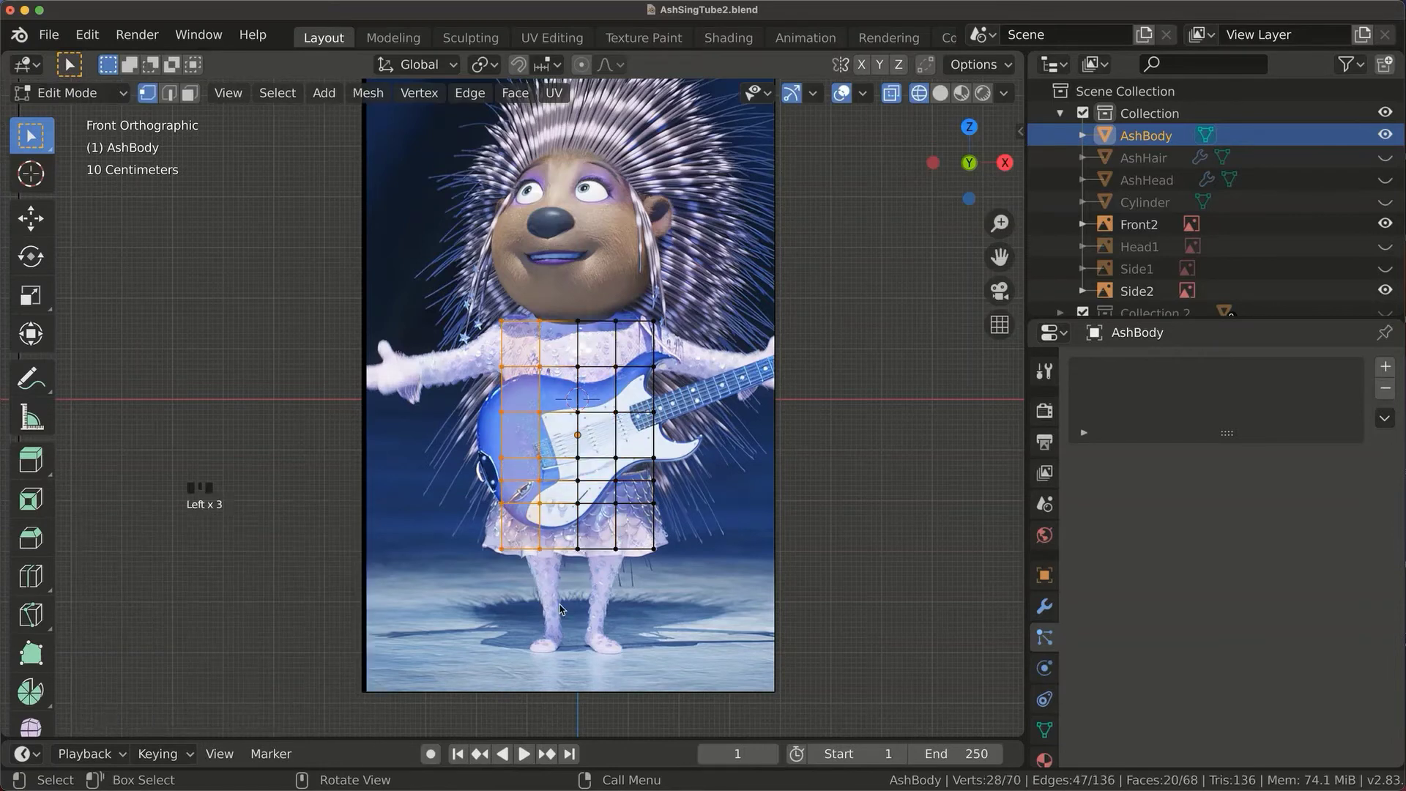
key(x)
drag(931, 523, 1262, 656)
click(1256, 655)
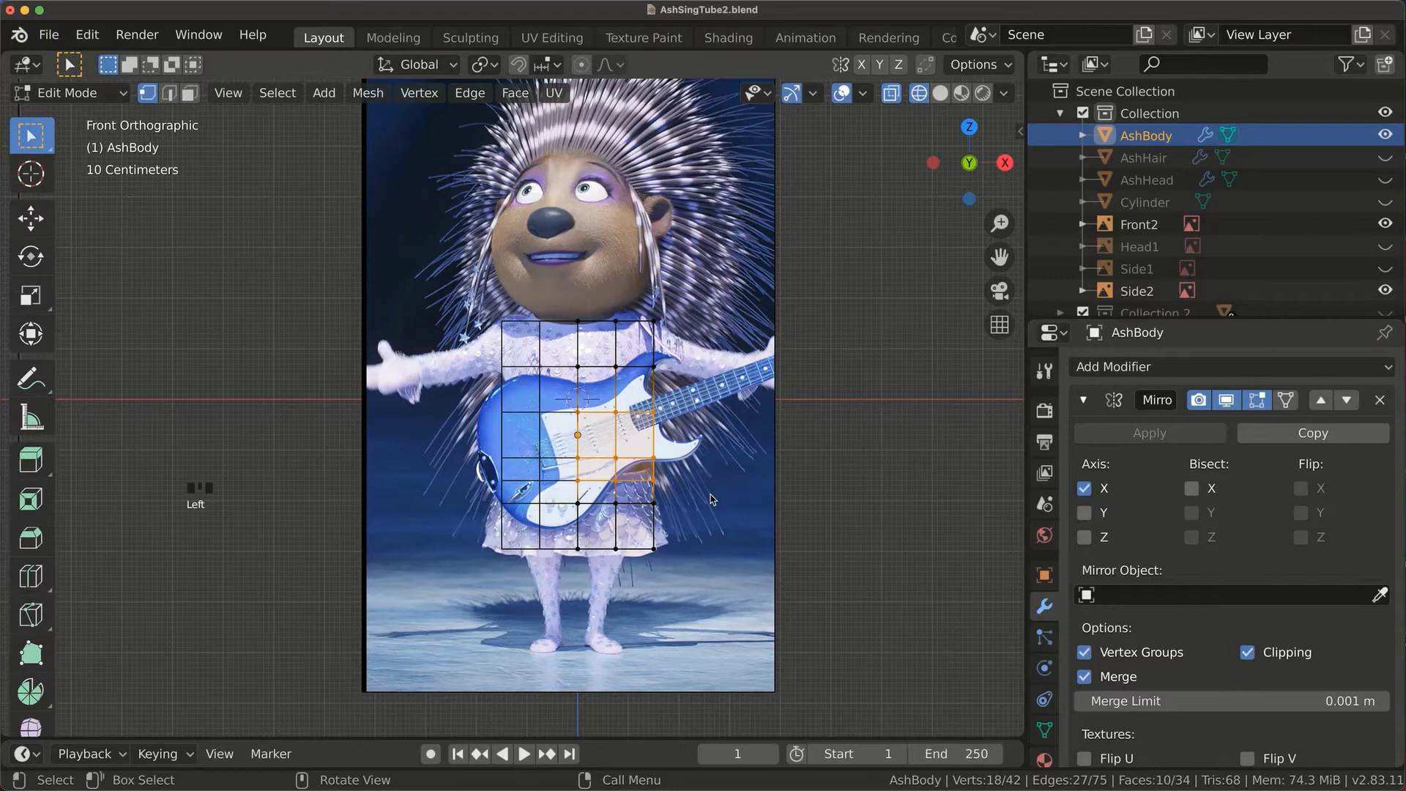
Scale vertex rows to narrow the torso and flare the skirt bottom outward.
key(s)
click(690, 566)
key(s)
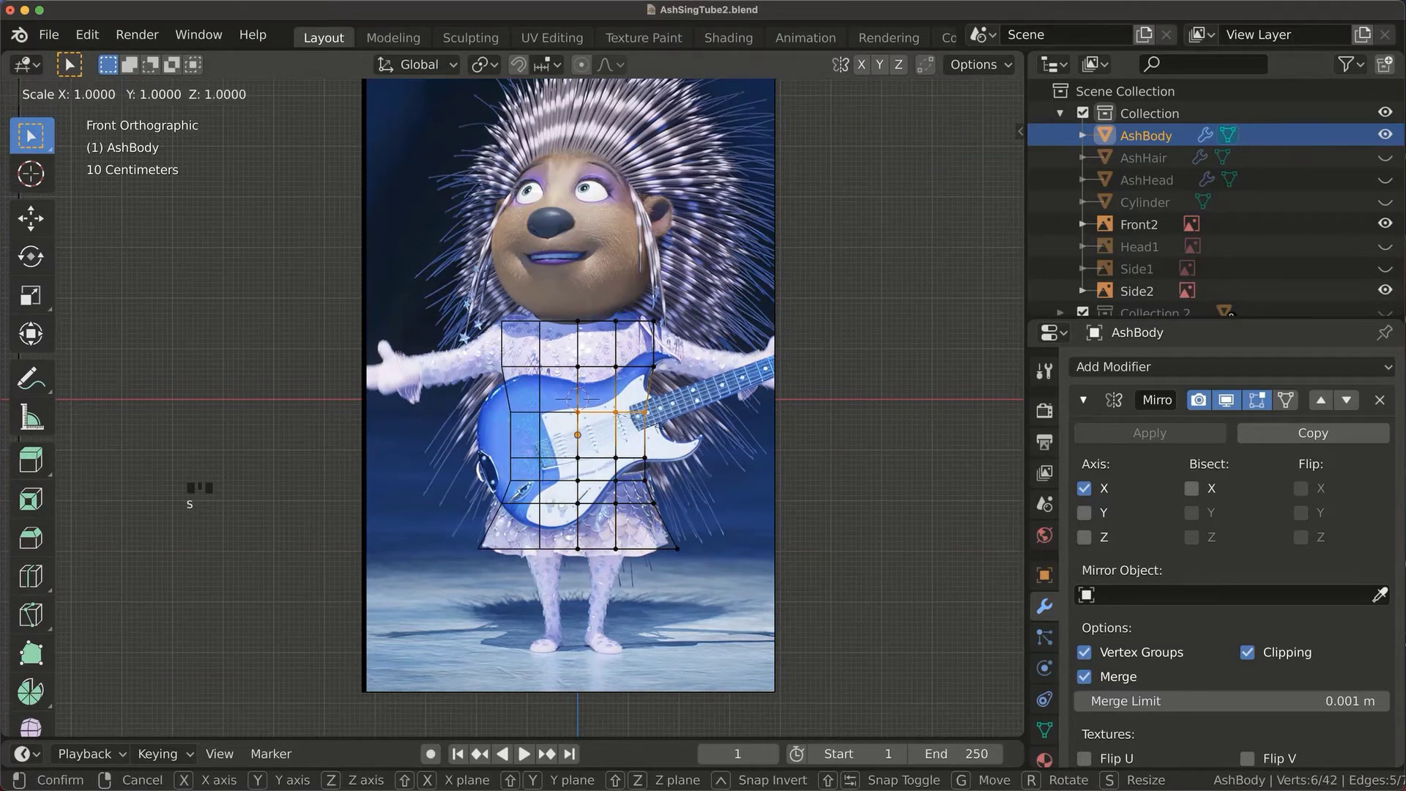
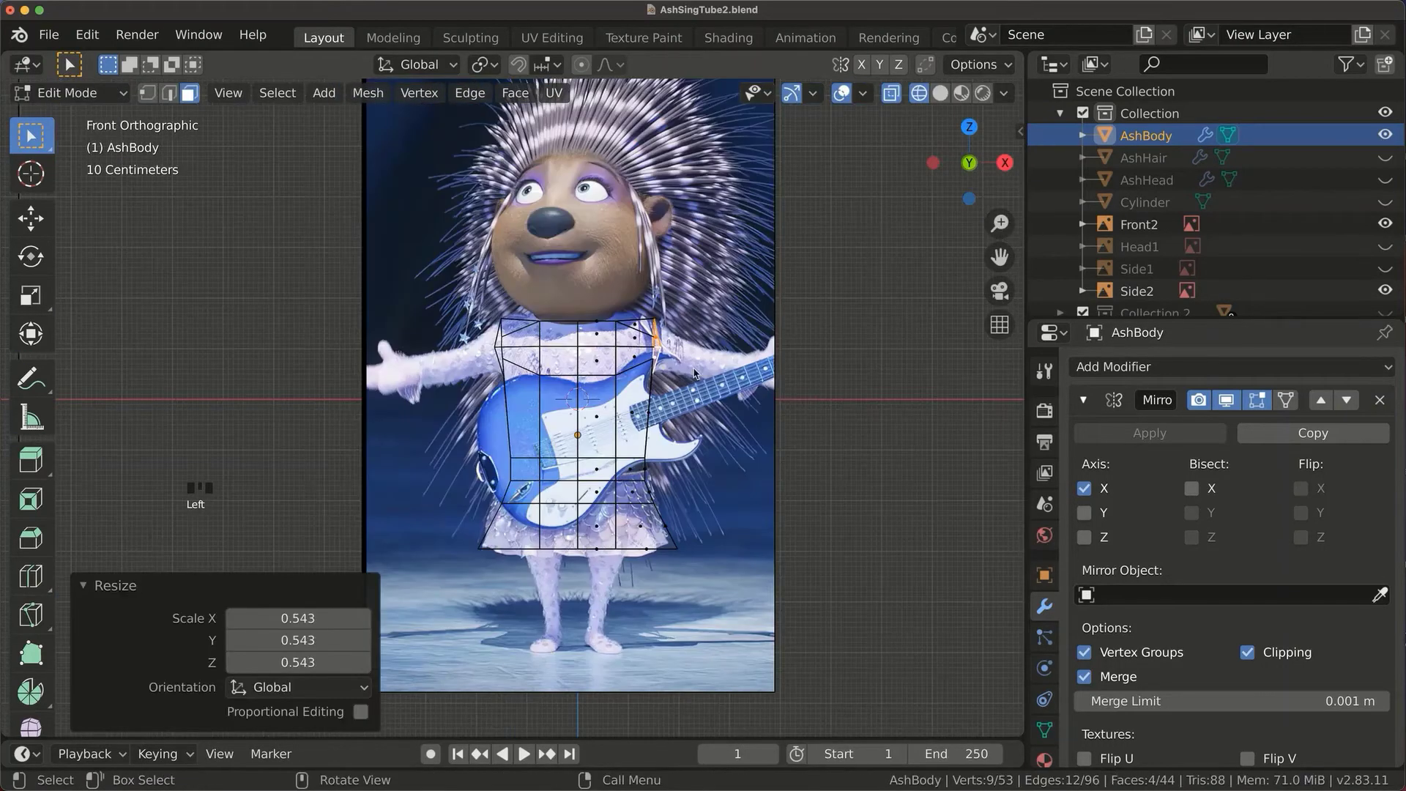
Extrude arms straight out from the shoulders and cut extra edge loops across the arms and body.
key(s)
key(e)
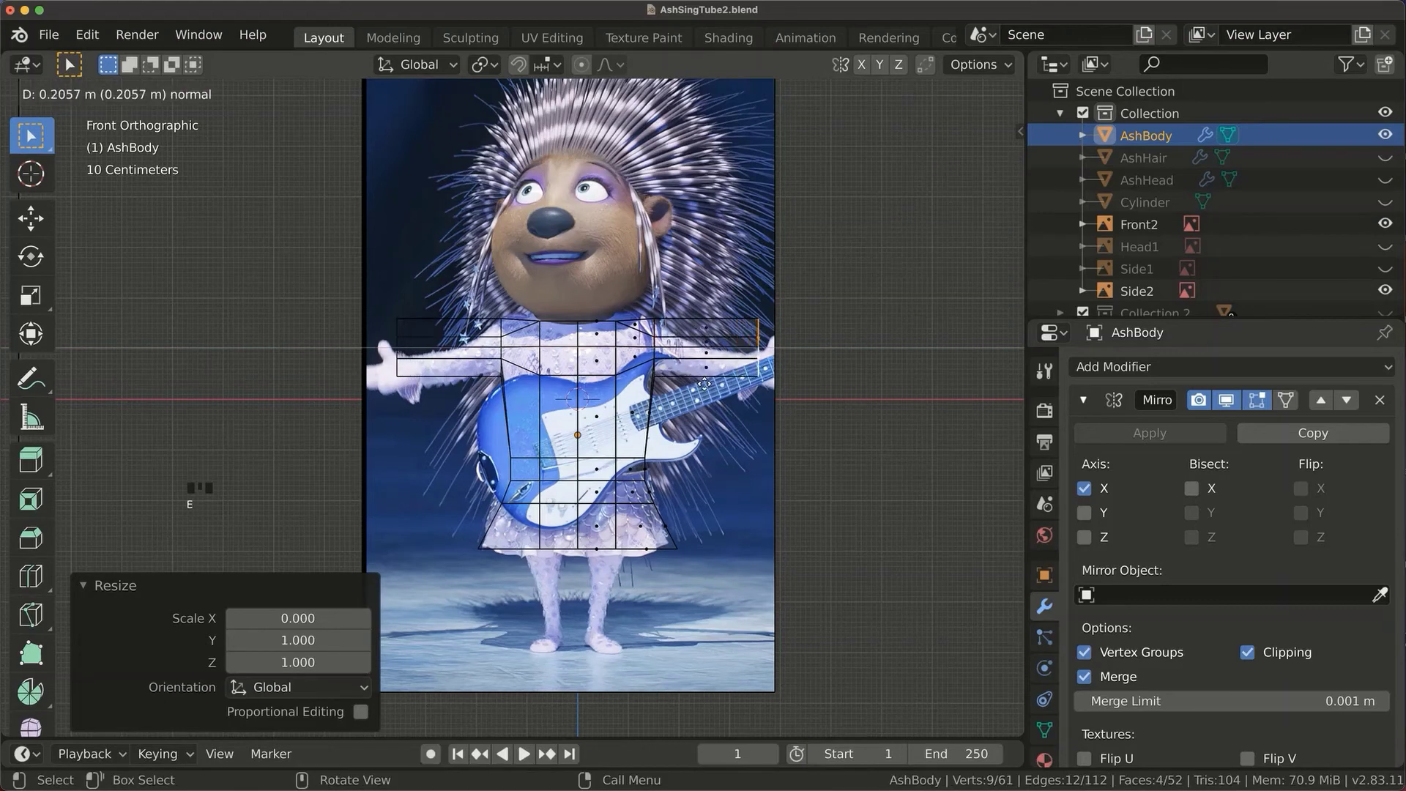
key(g)
key(r)
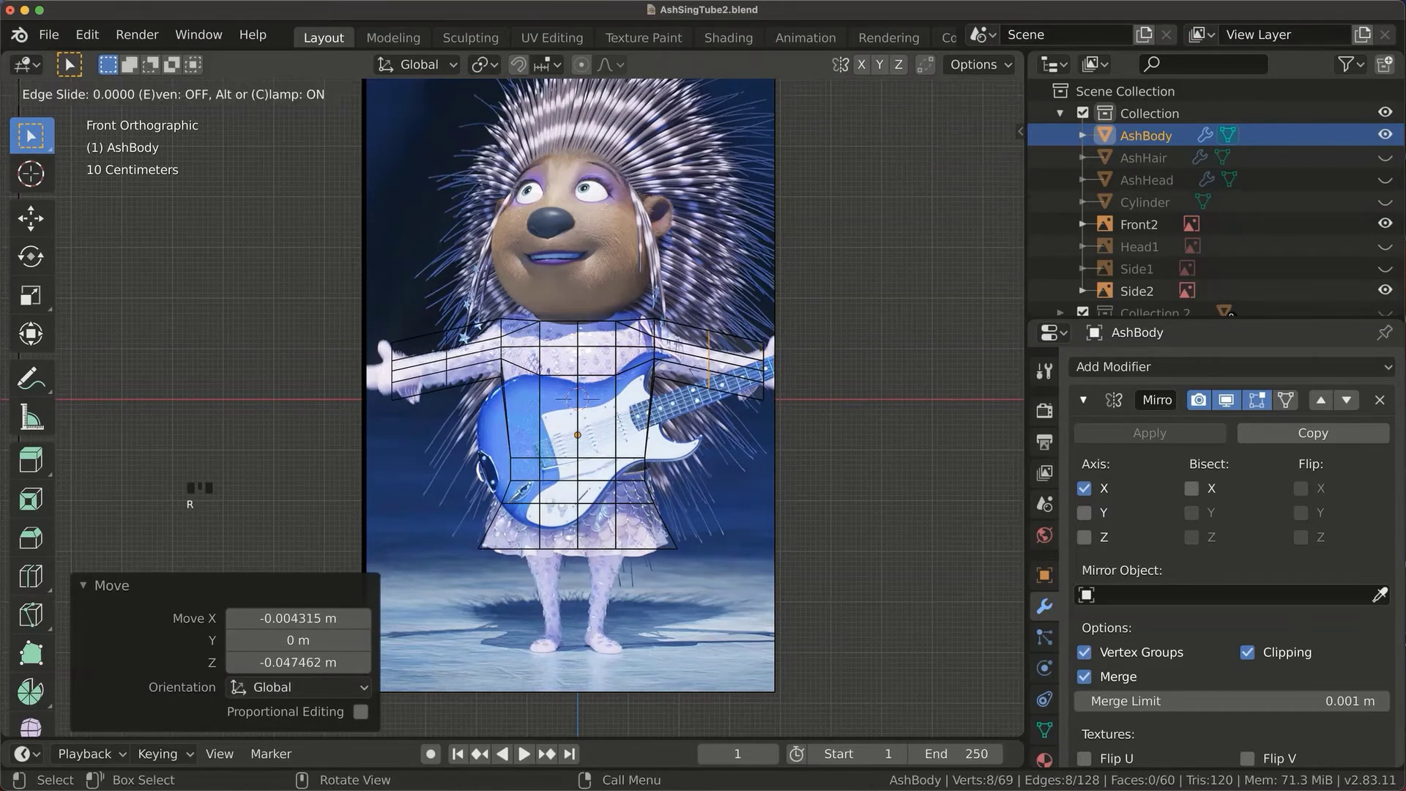
key(r)
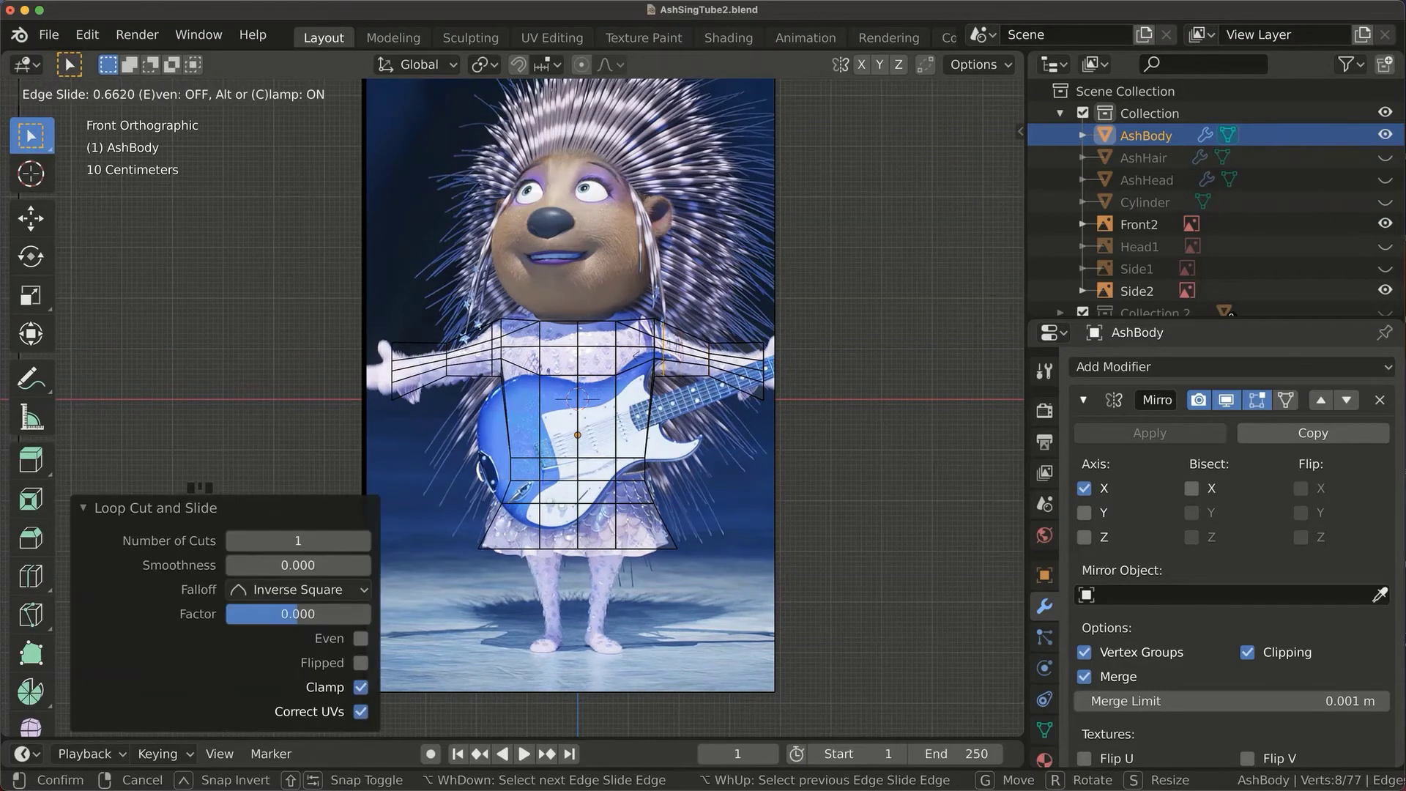
key(s)
key(r)
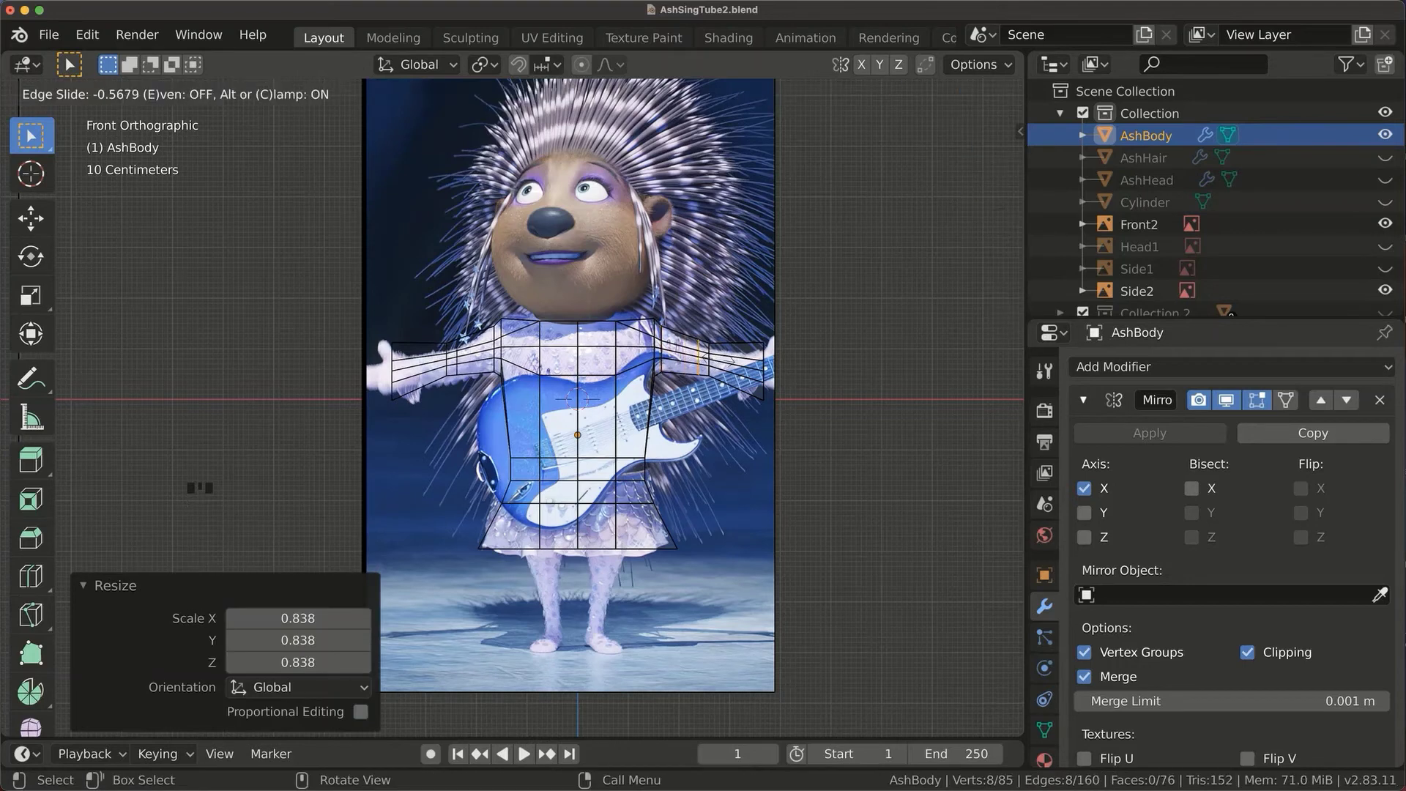
key(r)
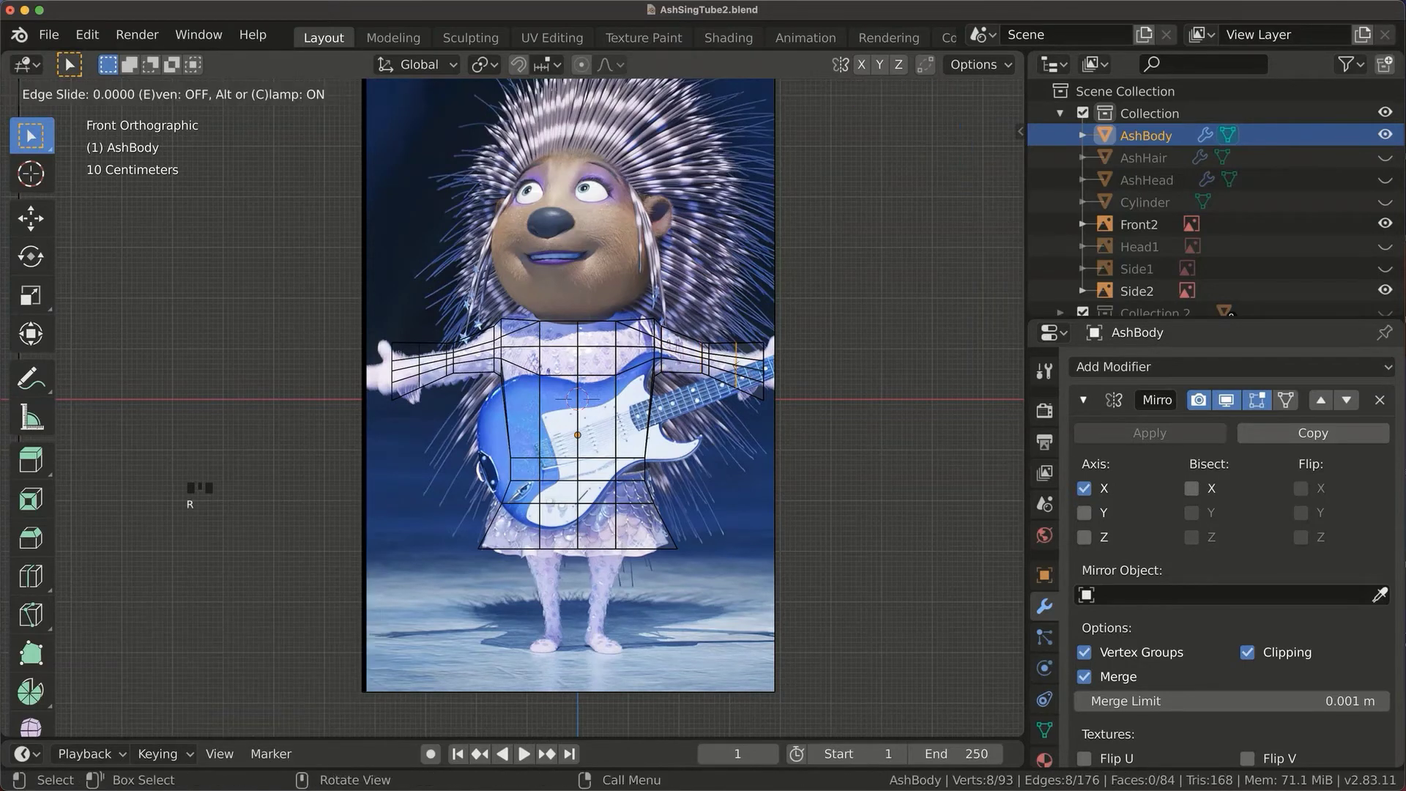
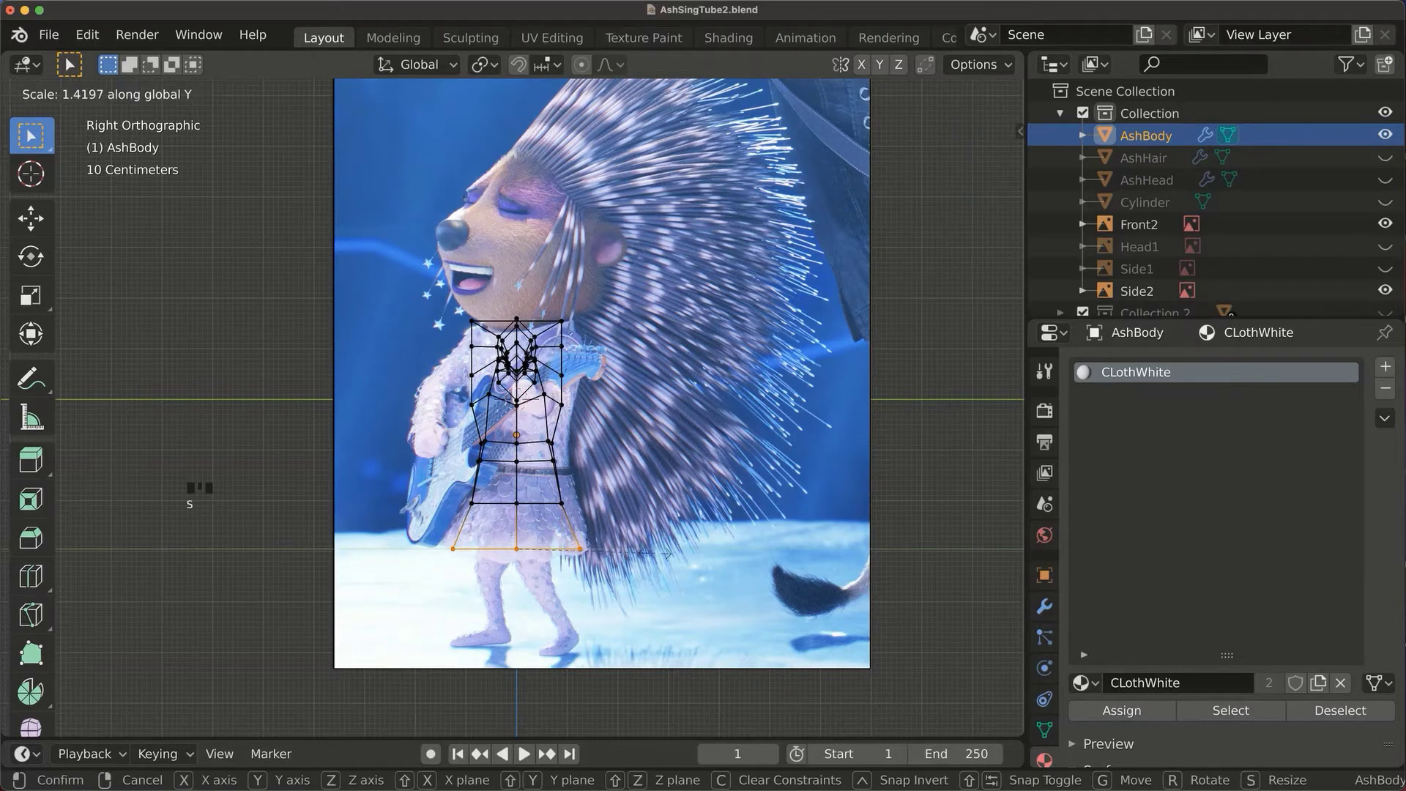
In Right view, deepen the skirt hem and move chest vertices front-to-back to match the side reference.
click(608, 520)
key(s)
key(g)
click(624, 564)
key(g)
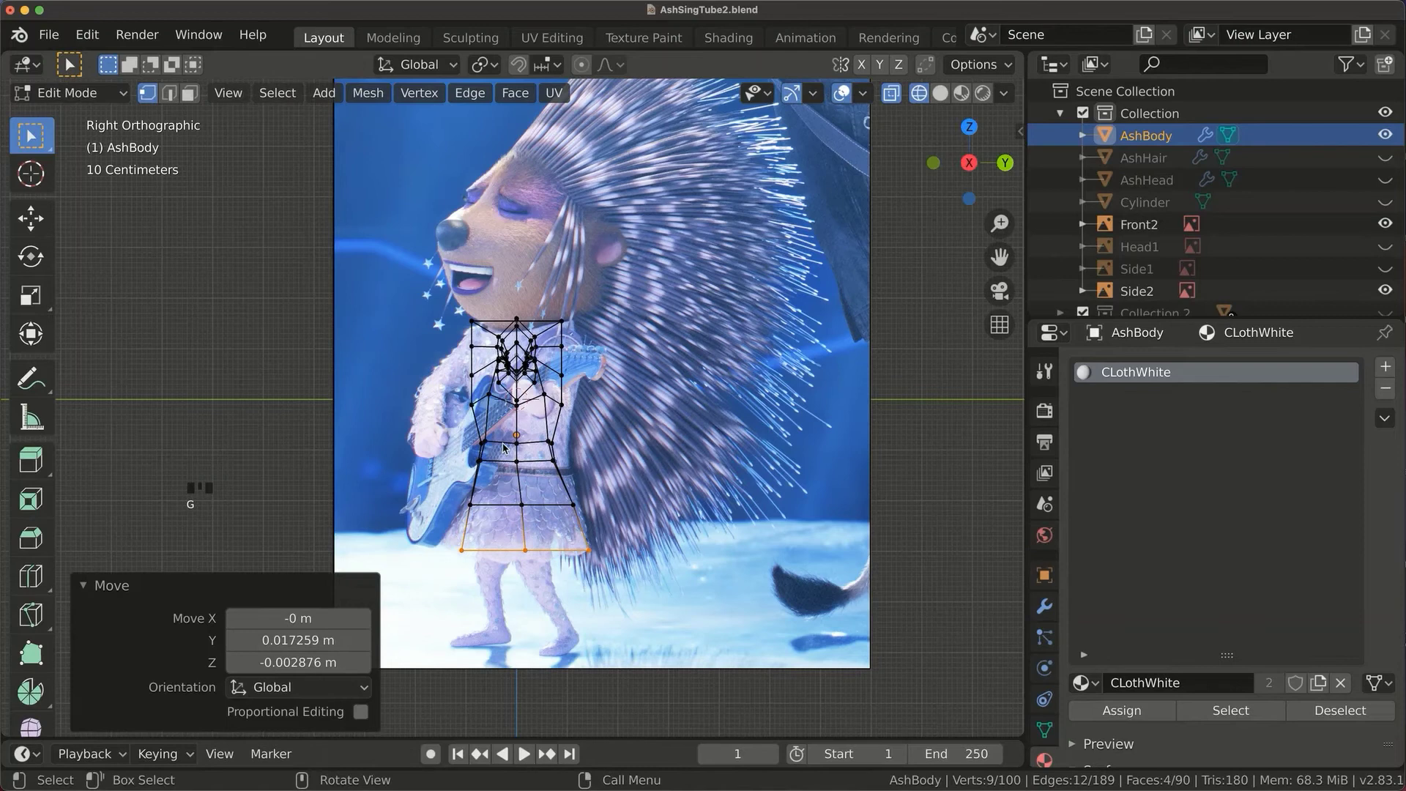
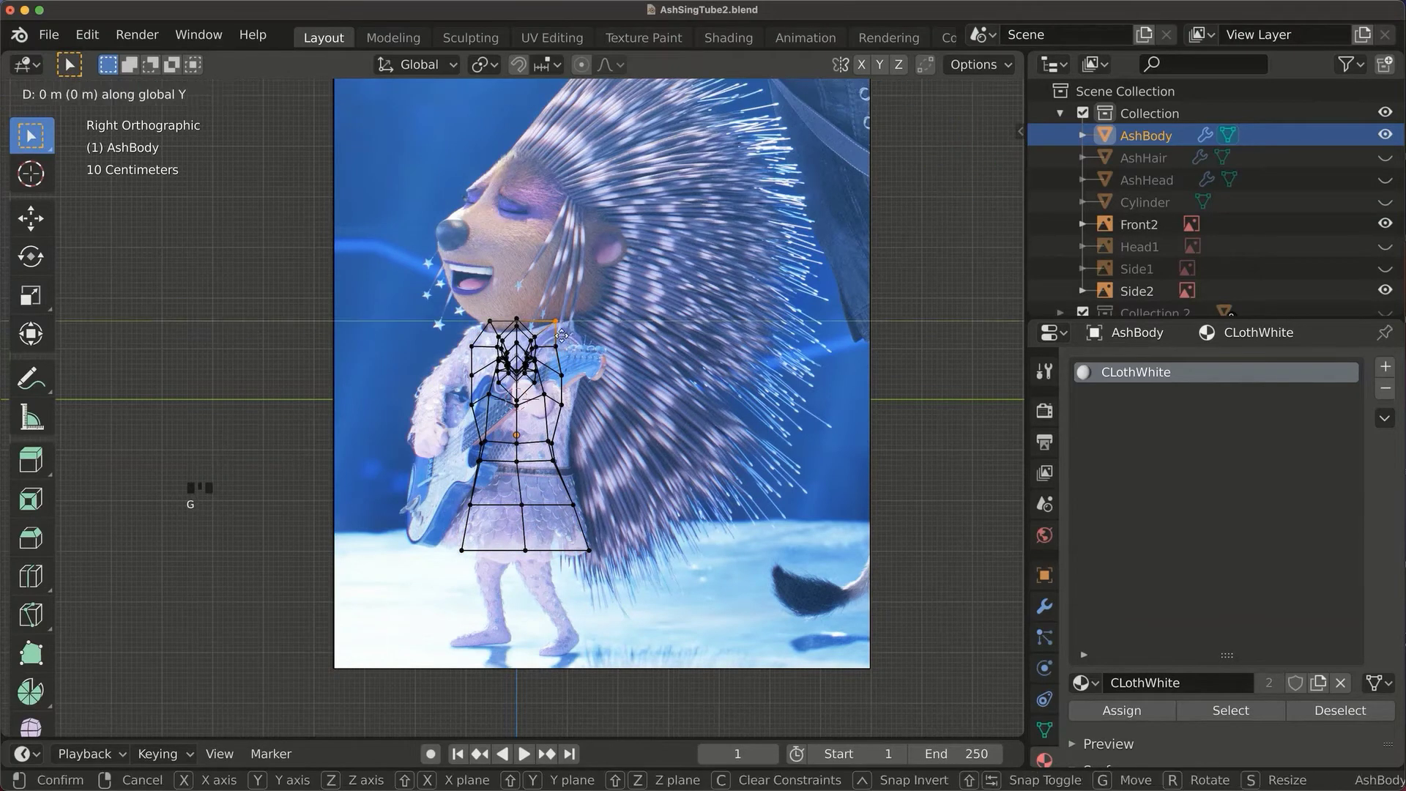
click(628, 399)
Move groups of body vertices so the torso follows the reference silhouette.
key(g)
drag(764, 477, 700, 460)
click(701, 460)
key(g)
click(831, 298)
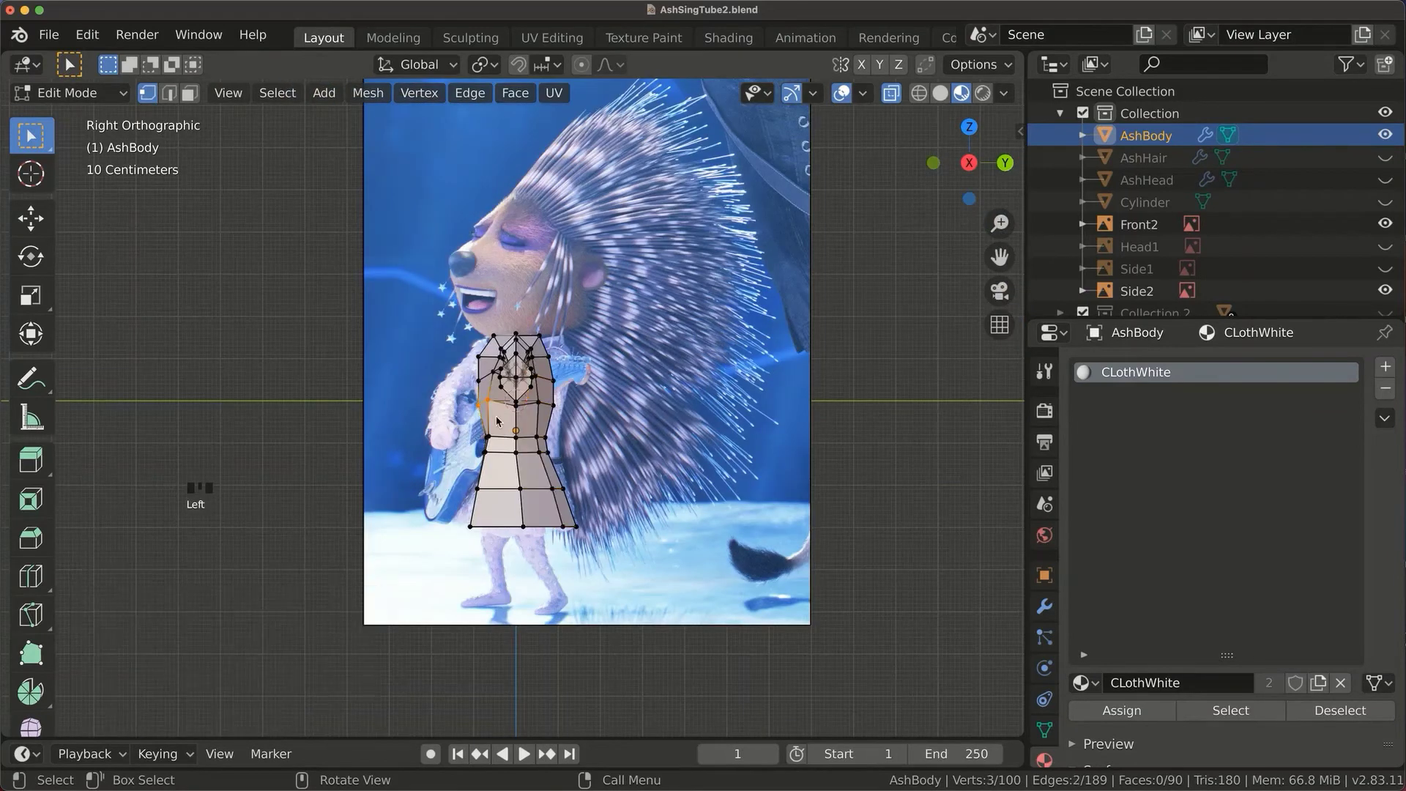
key(g)
Switch to face select in Front view and scale the neck vertices down.
drag(711, 536, 838, 534)
middle_click(843, 530)
middle_click(849, 526)
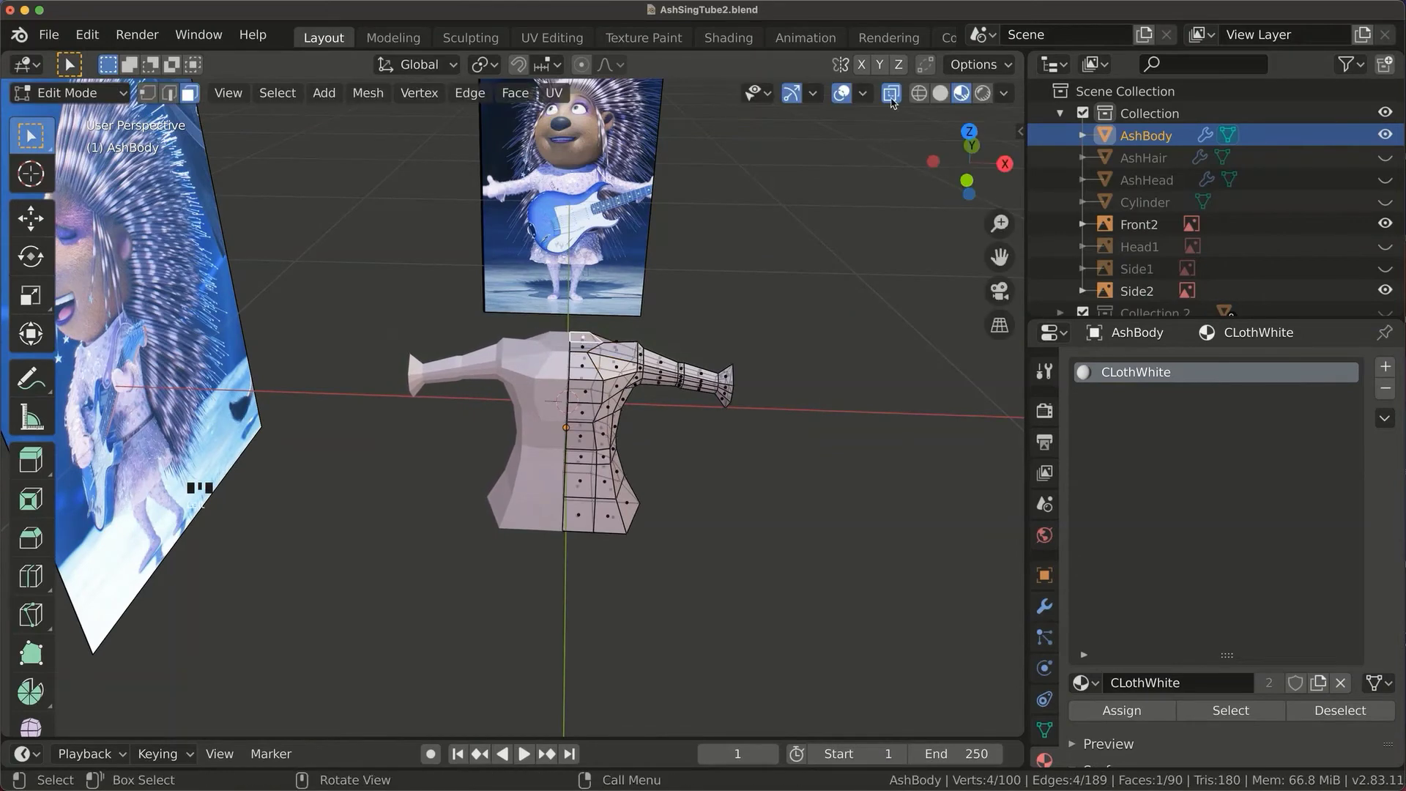
click(896, 99)
key(e)
key(s)
key(g)
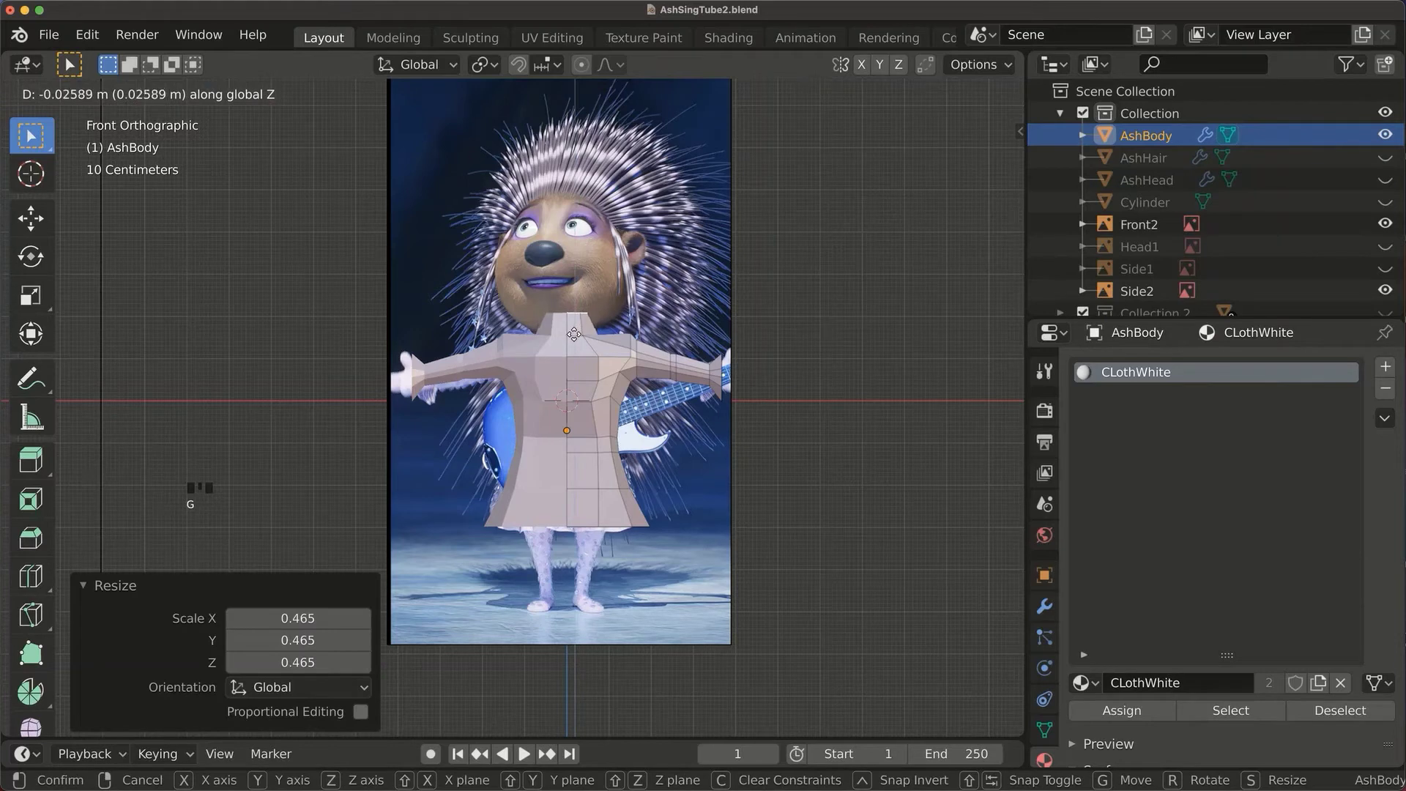
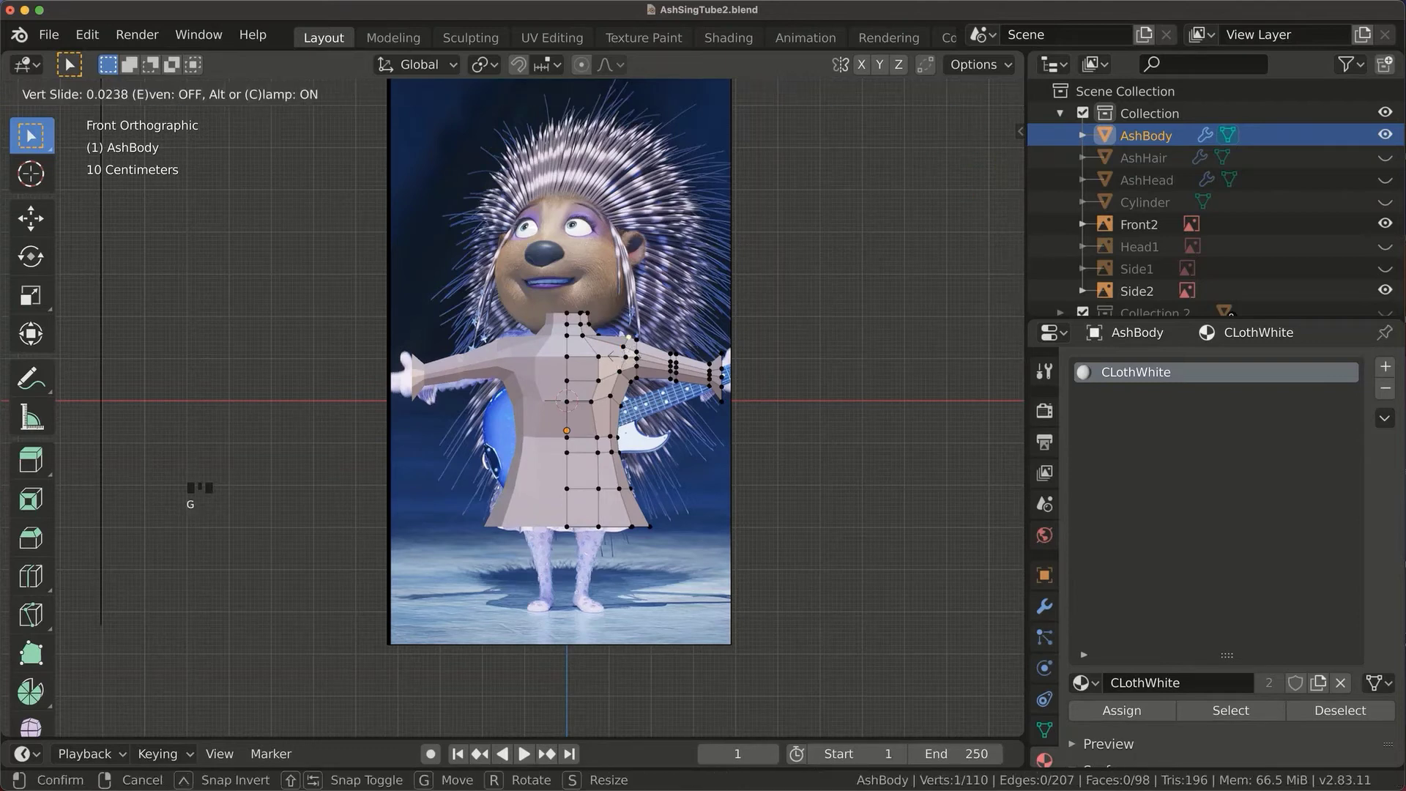
Assign the ClothSilver material to the waist faces as a belt band.
click(603, 448)
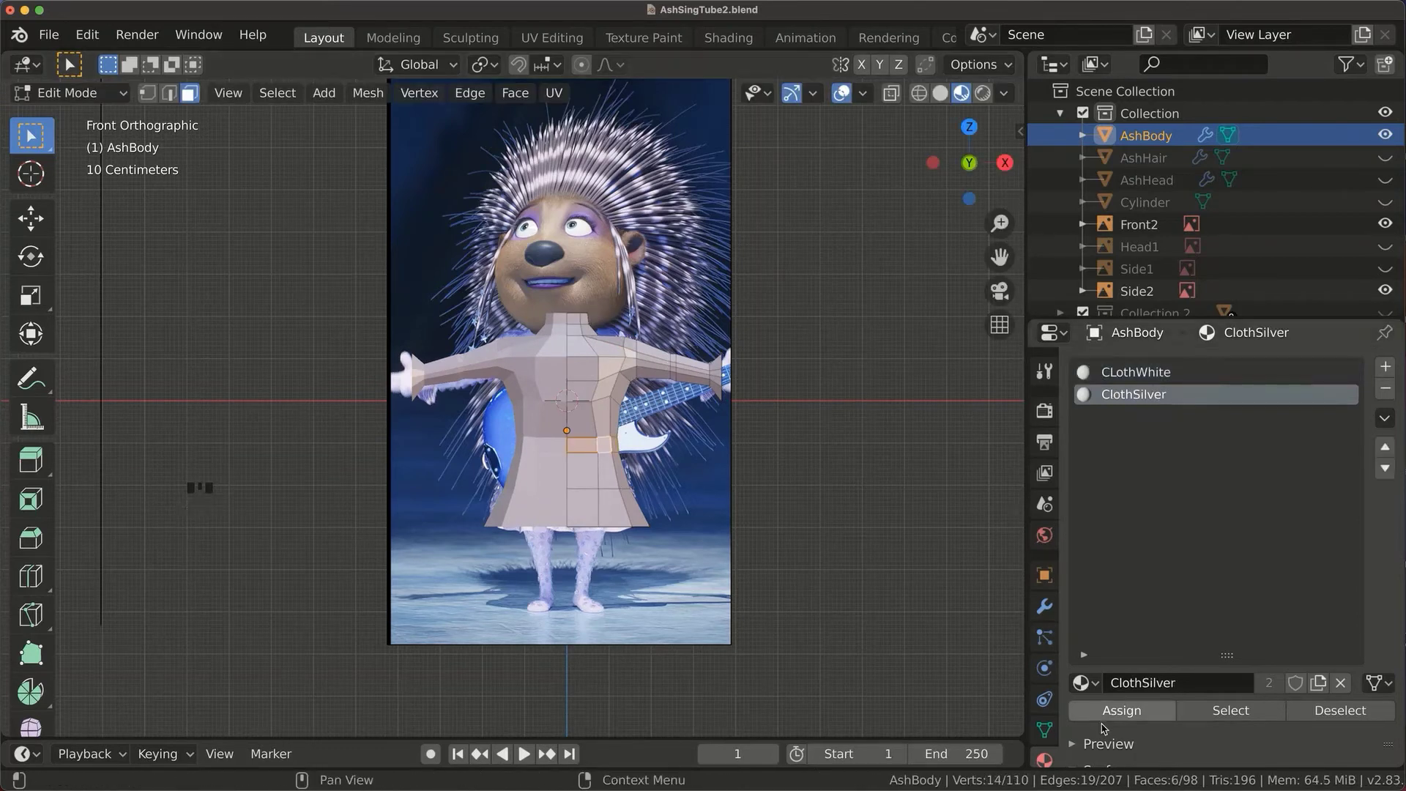
drag(1106, 714, 592, 453)
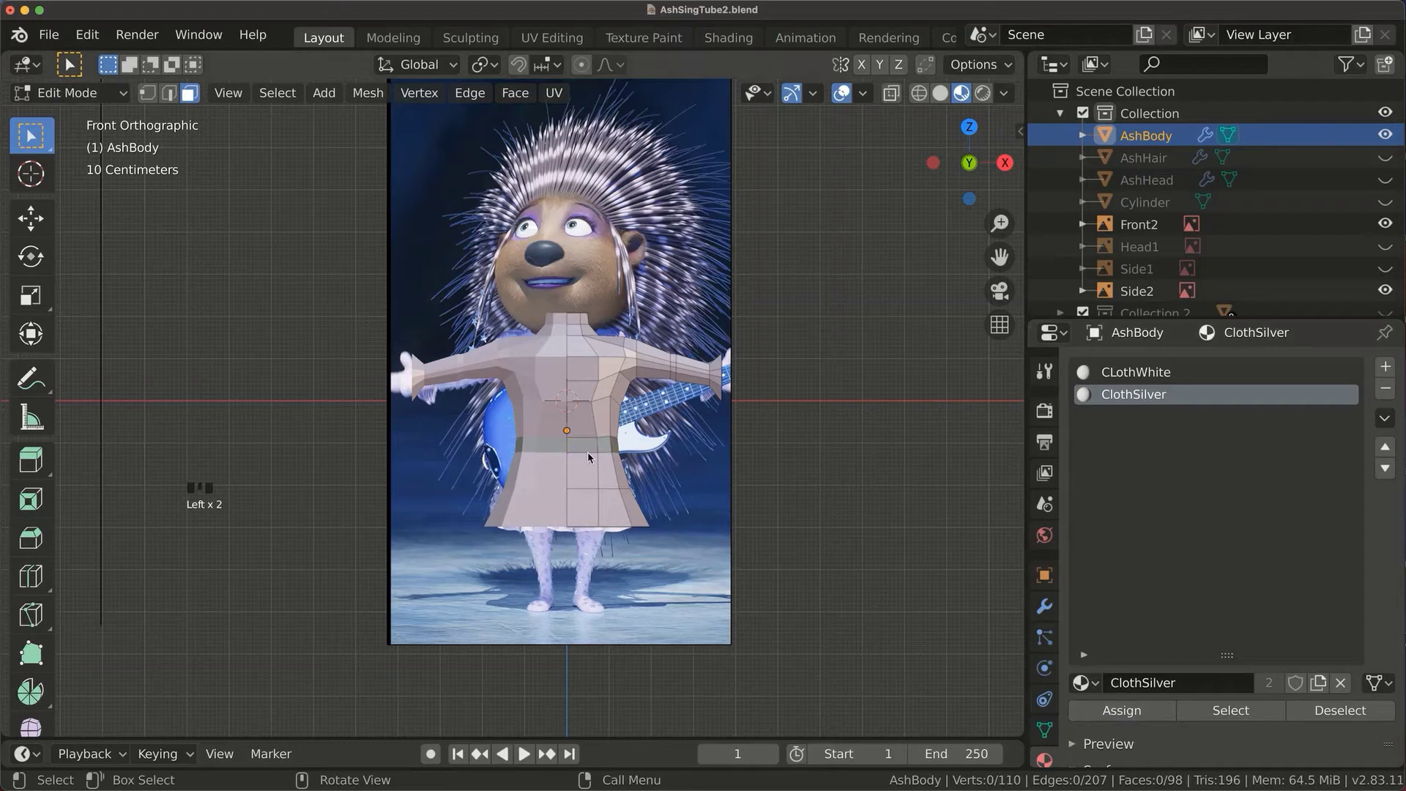
click(578, 485)
Orbit under the skirt, select its bottom faces and inset them for the legs.
drag(912, 582, 595, 544)
key(g)
click(608, 515)
key(g)
drag(605, 484, 625, 516)
key(1)
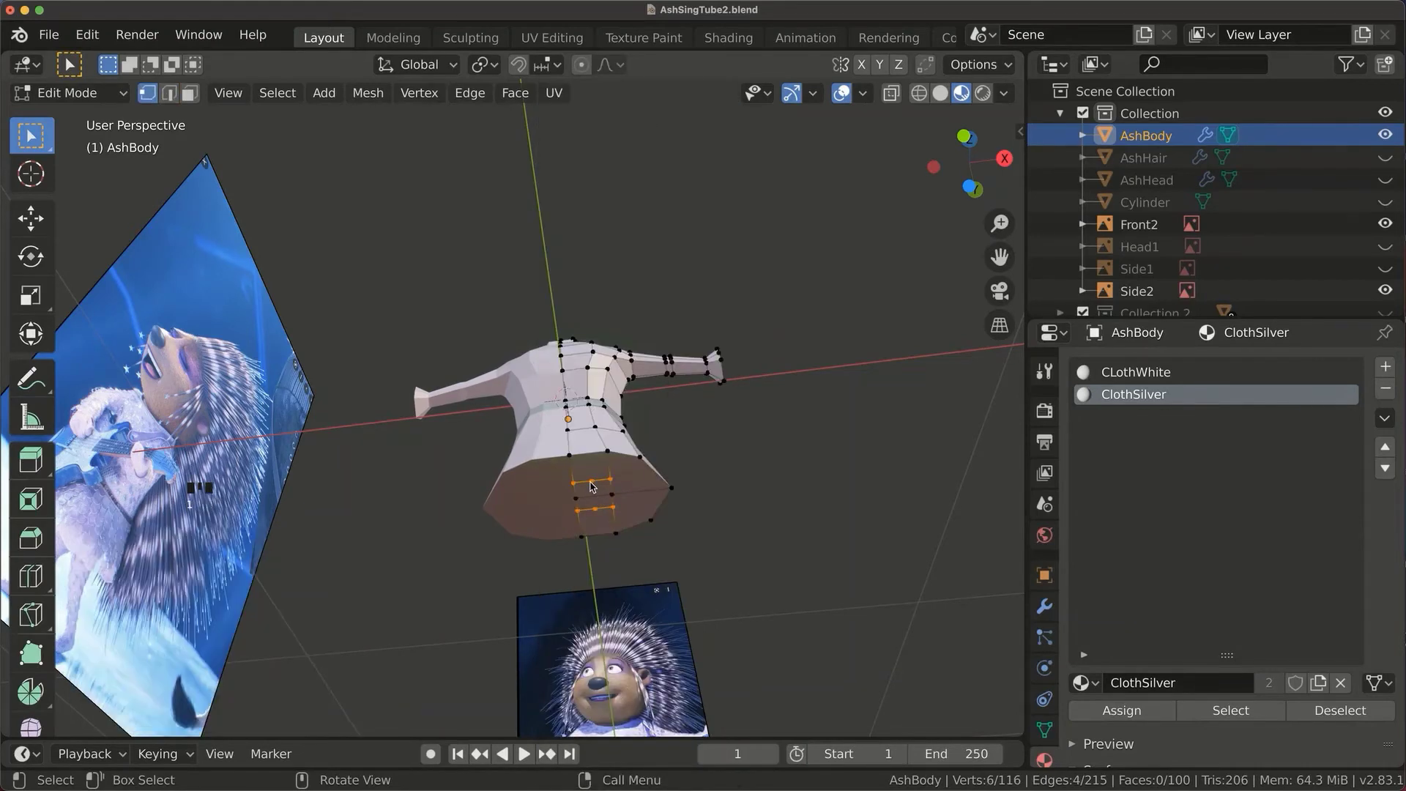
Select the two leg faces under the skirt and extrude them downward.
click(602, 512)
click(602, 499)
key(g)
click(613, 506)
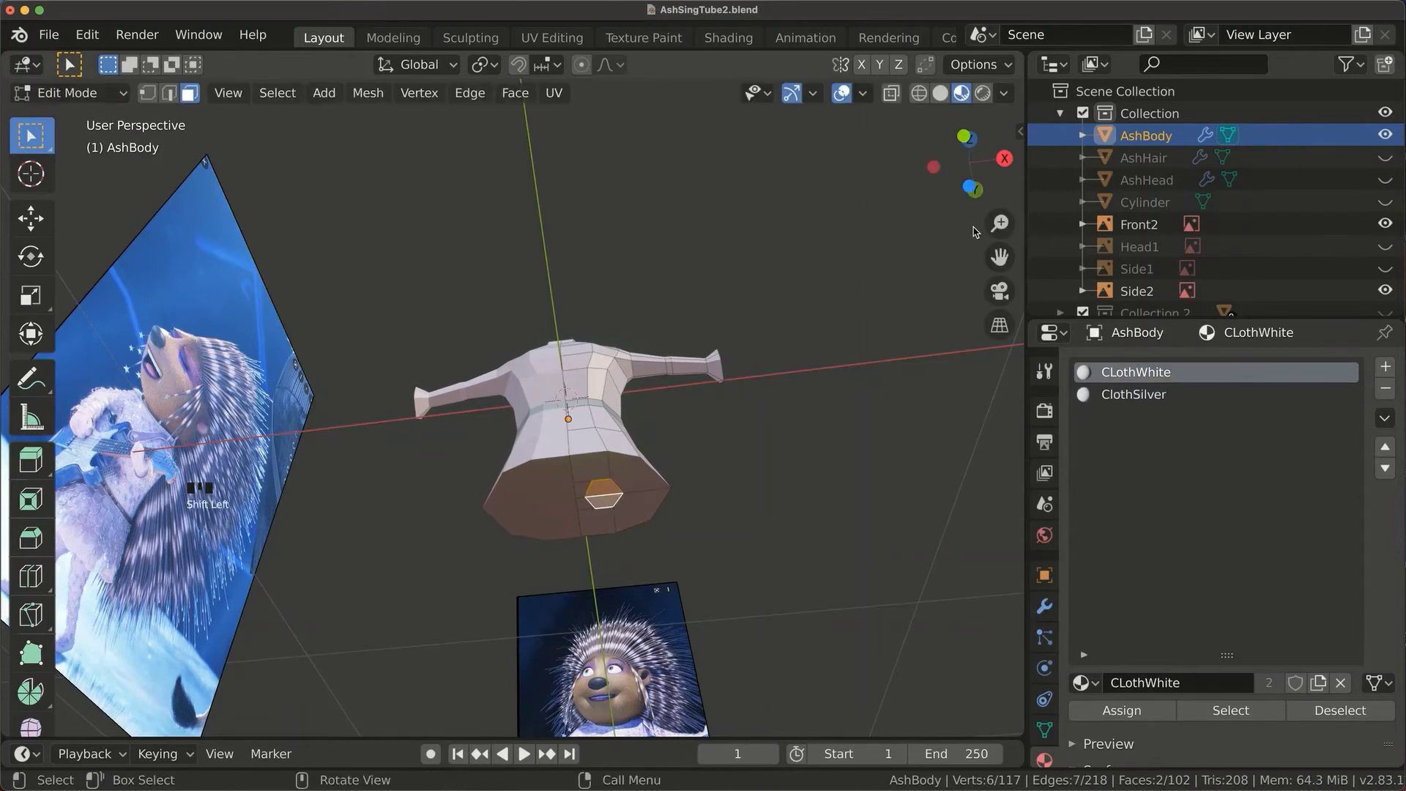
click(965, 139)
key(e)
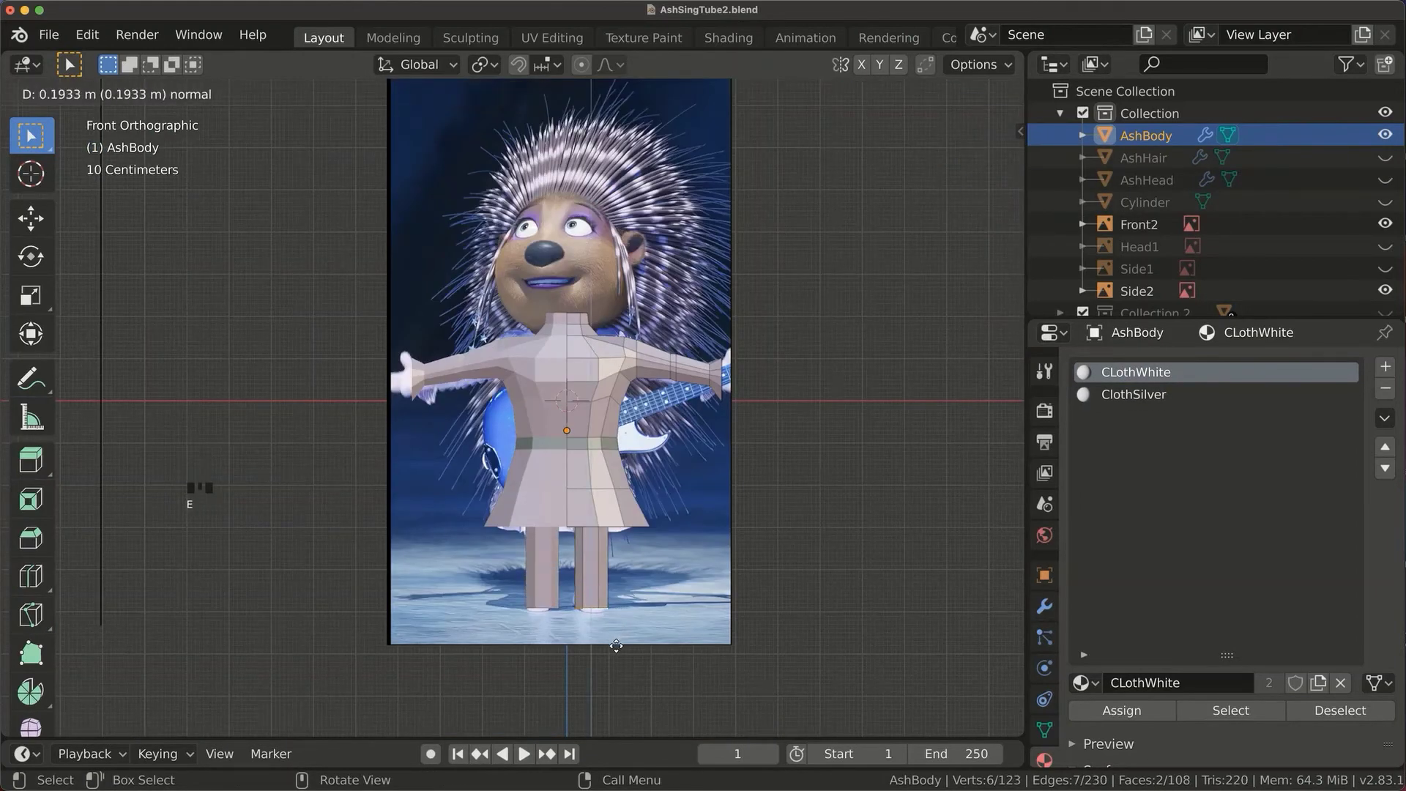
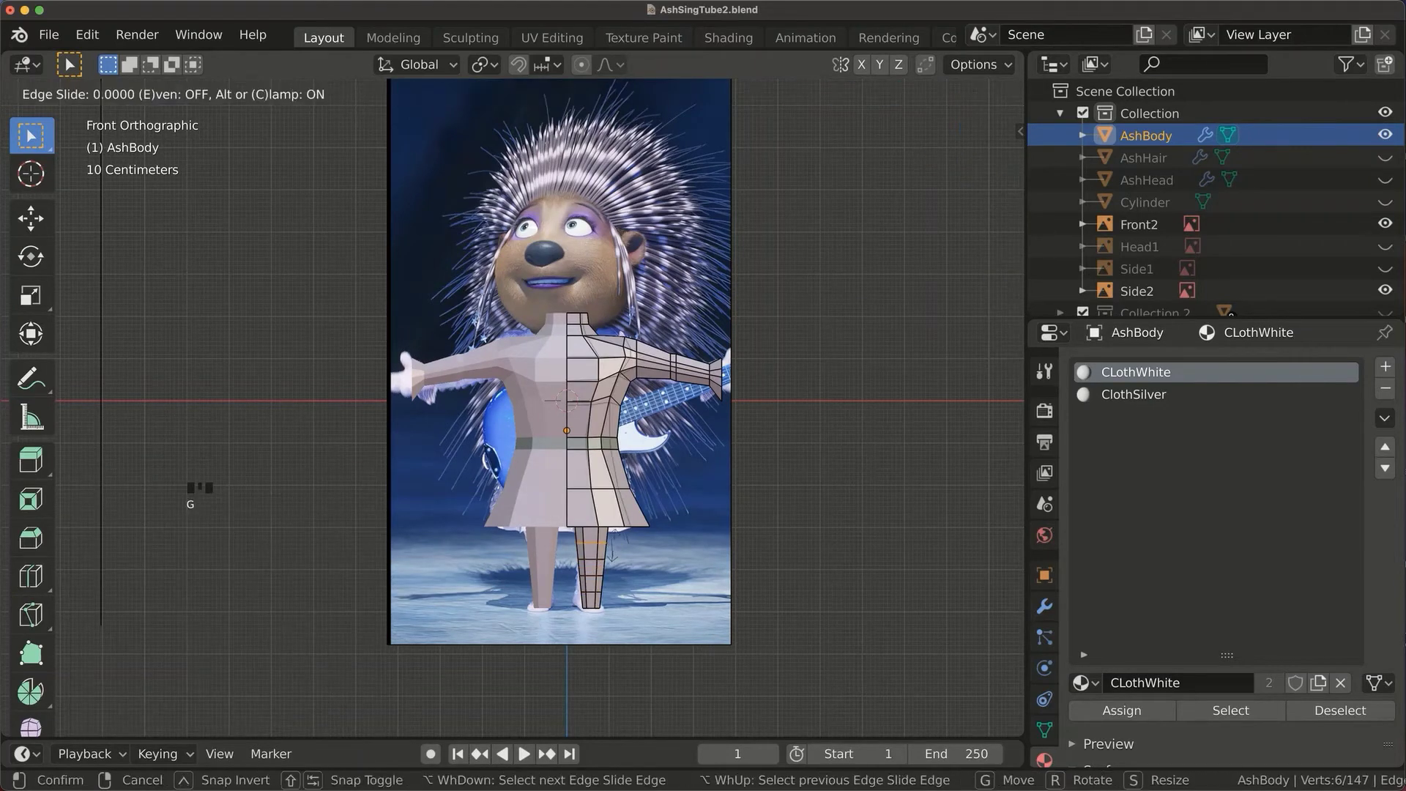
Add edge loops along the legs and switch to Right view.
click(617, 579)
key(g)
key(3)
Extrude feet forward from the leg bases and shrink the toe tips.
click(601, 606)
click(1010, 164)
key(e)
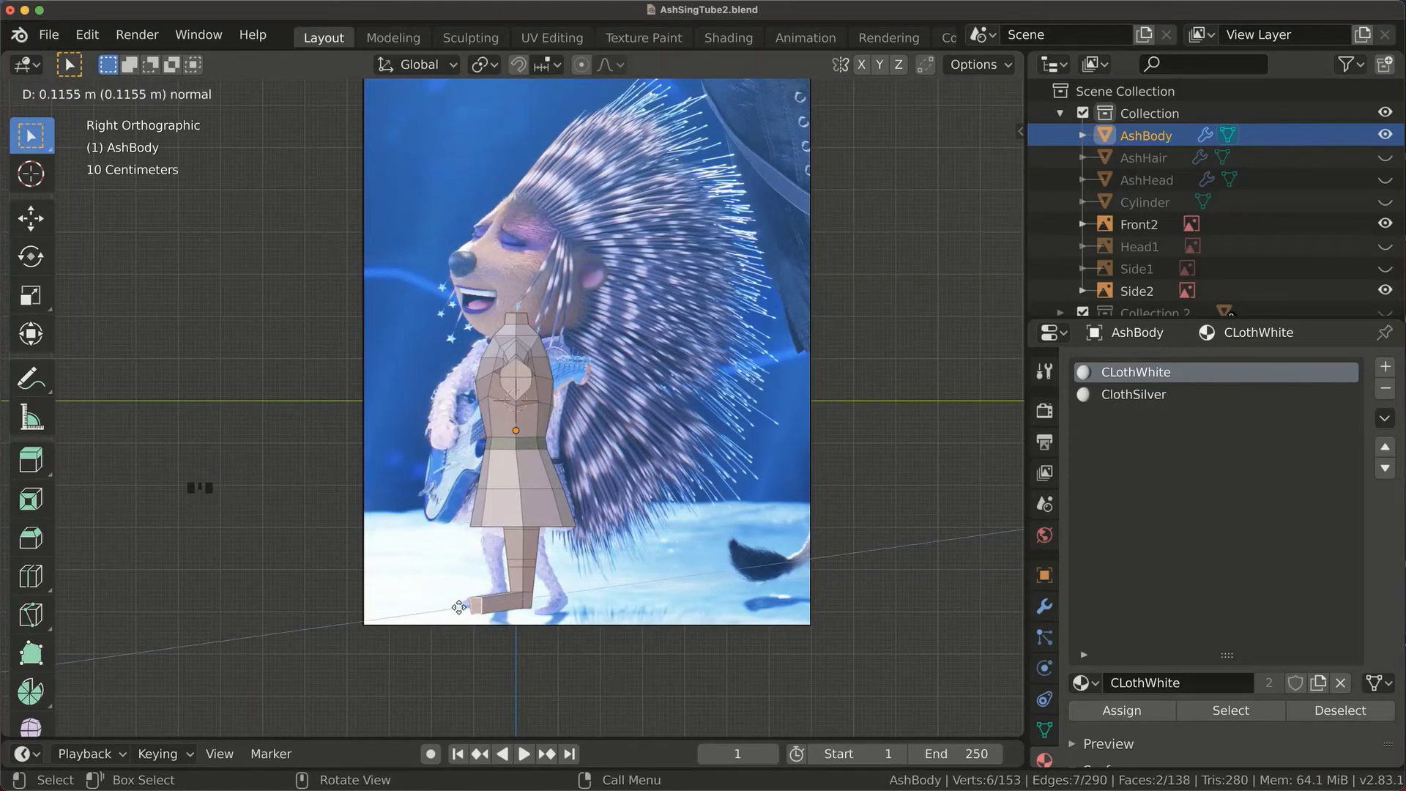
key(g)
key(s)
key(g)
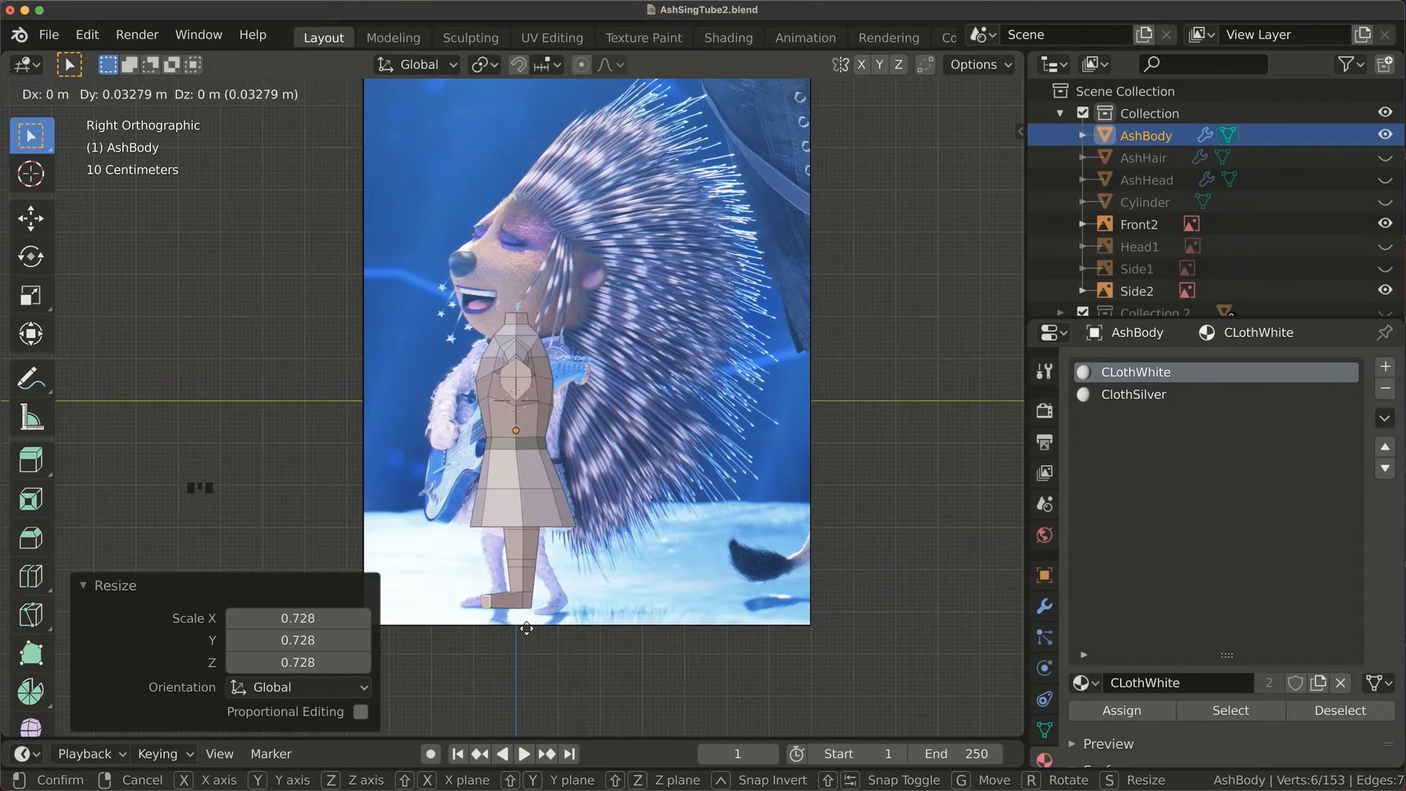
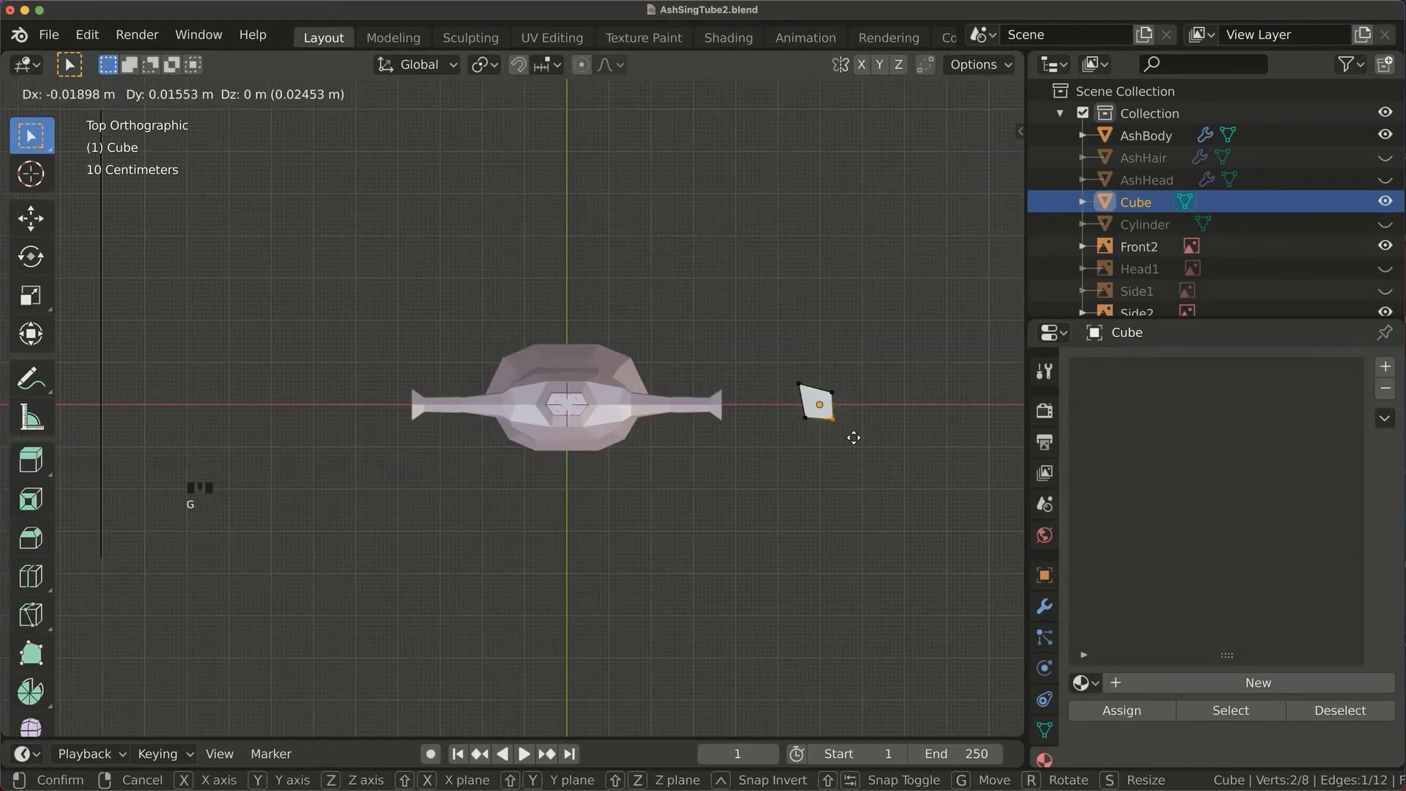
Give the sequin cube the ClothBlue material, apply AshBody's Mirror modifier and add a 'Clothes' particle system.
click(1176, 677)
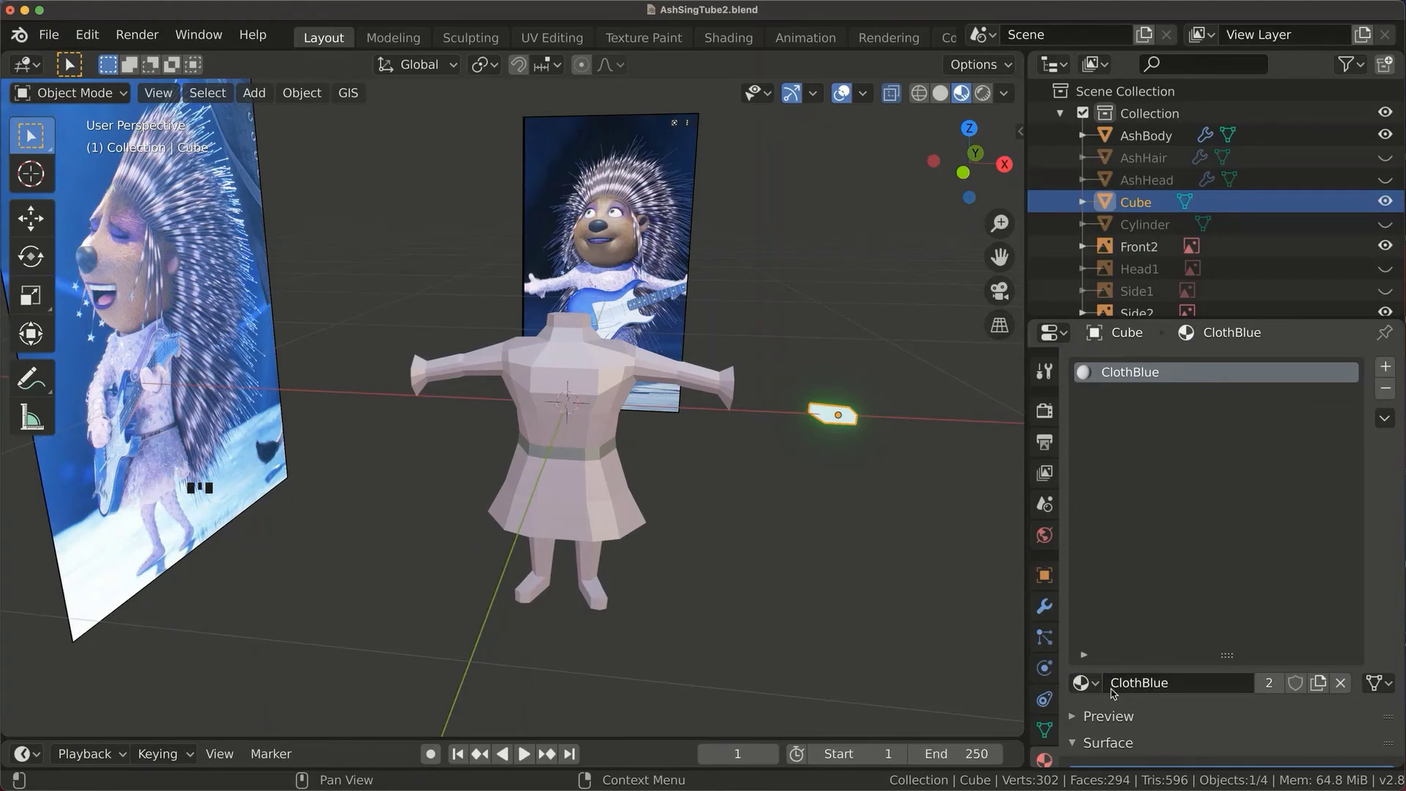
click(919, 602)
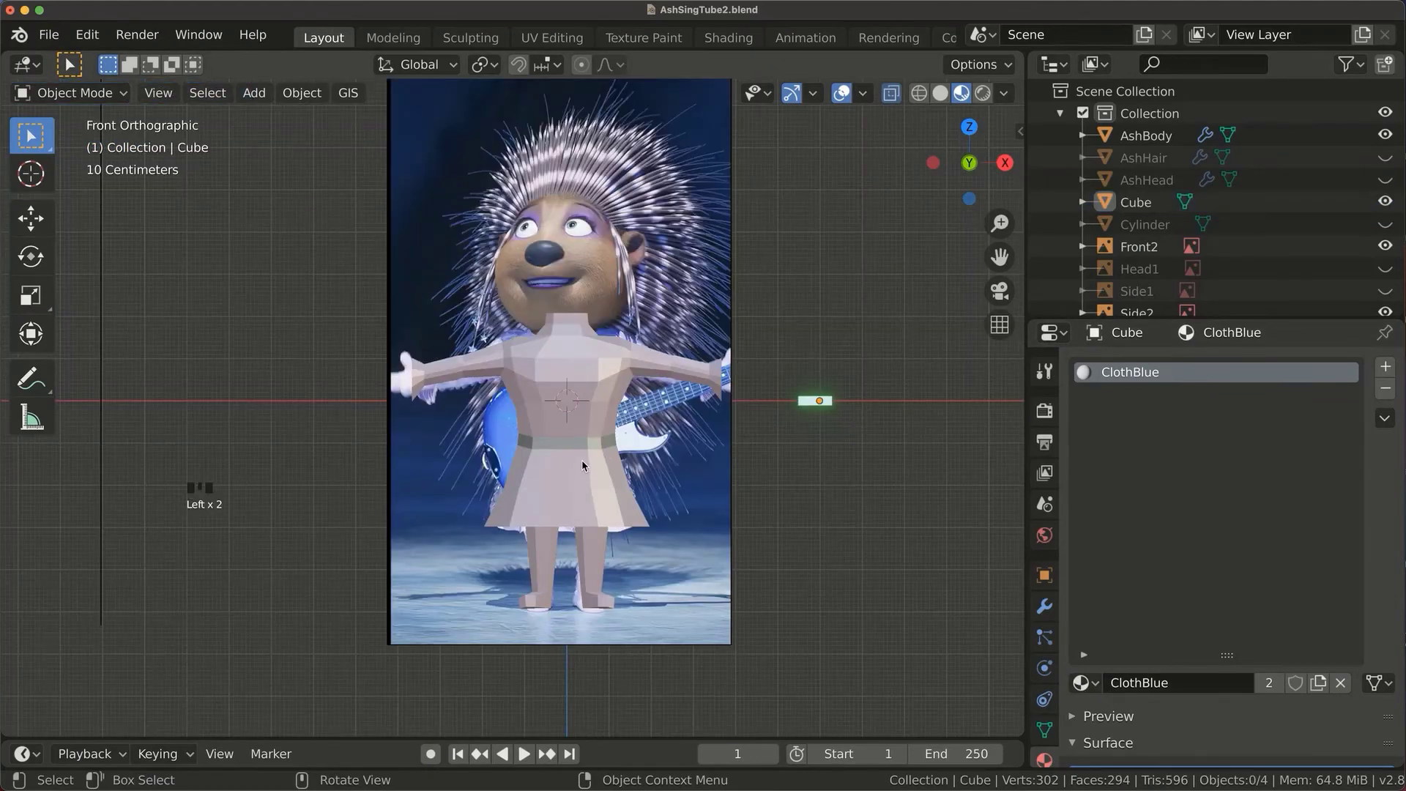
click(1046, 614)
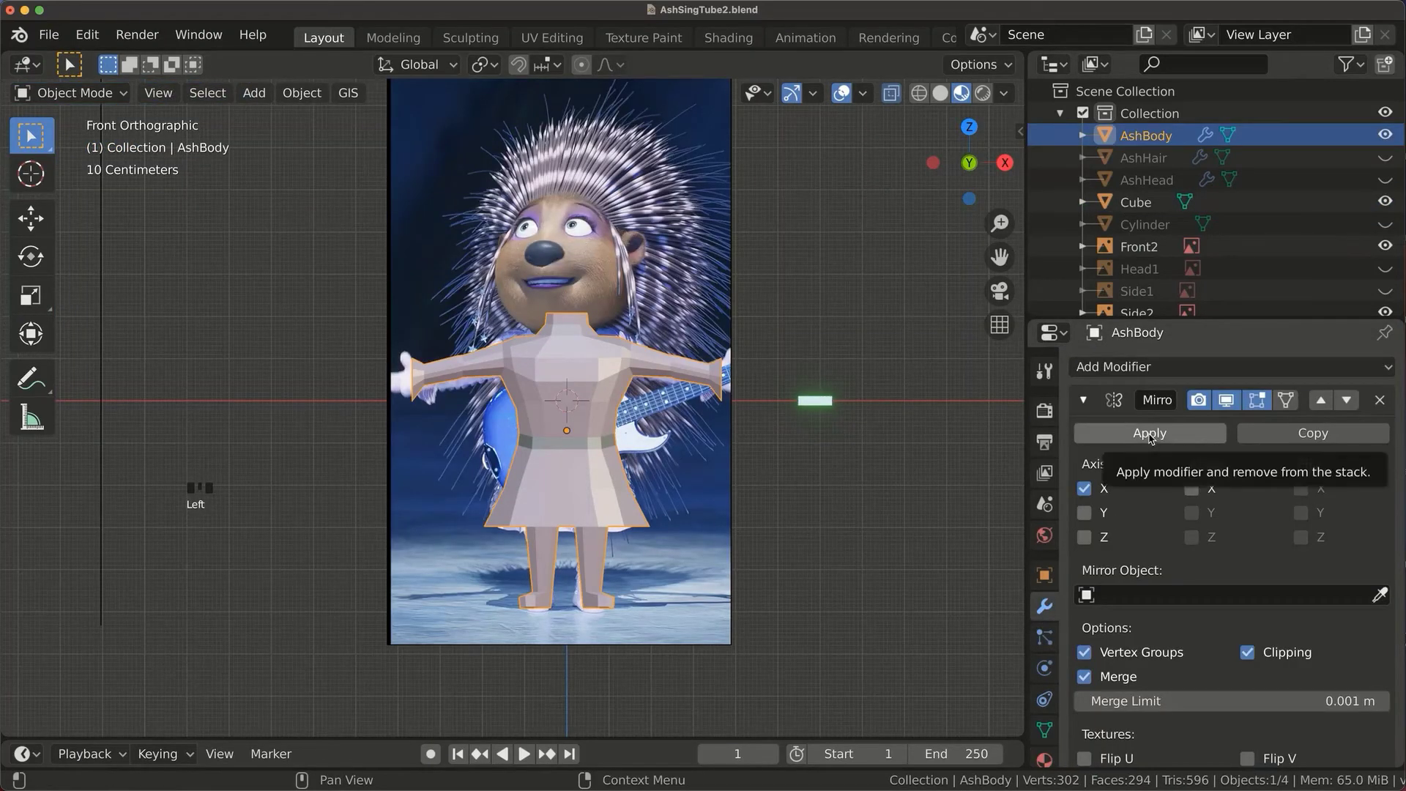
click(1157, 436)
drag(1384, 367, 1180, 488)
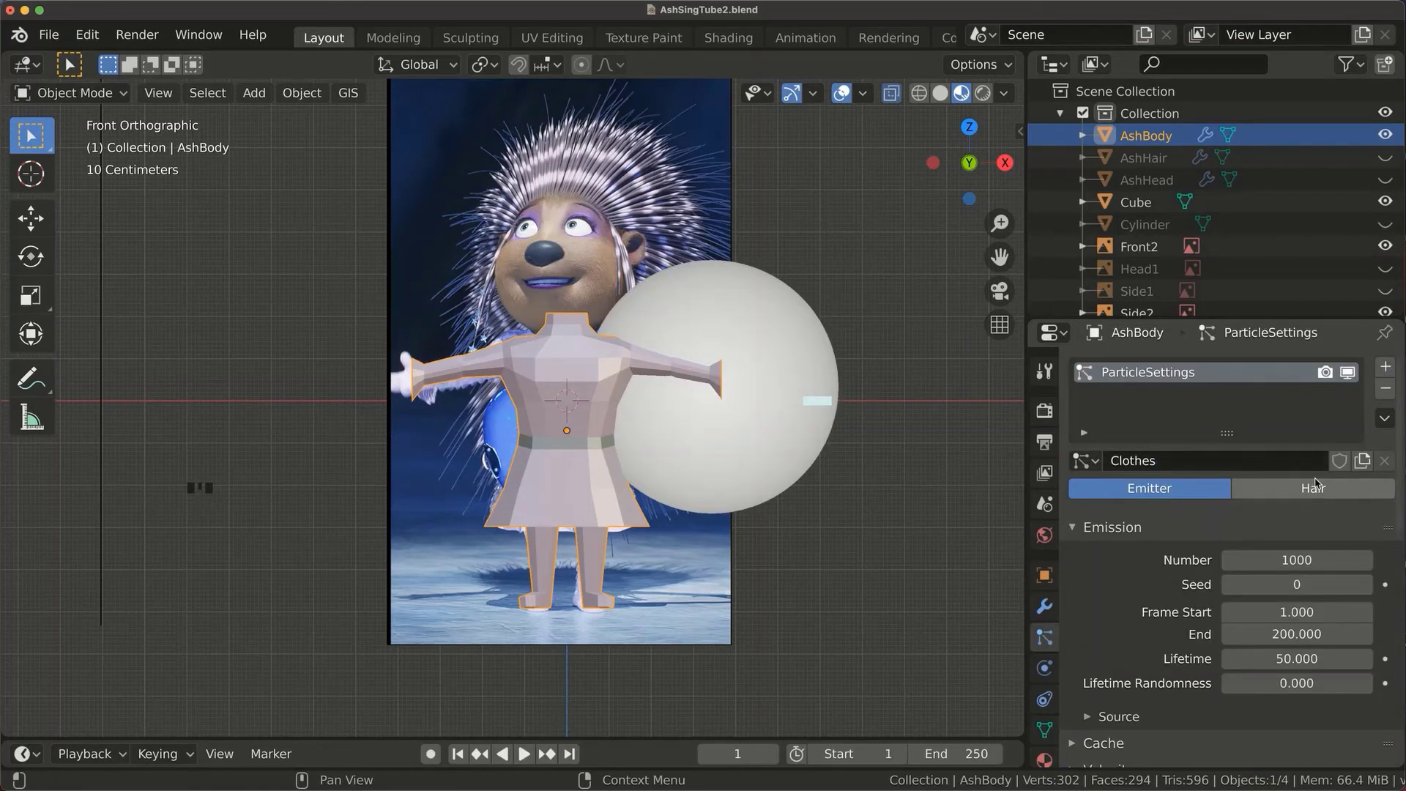
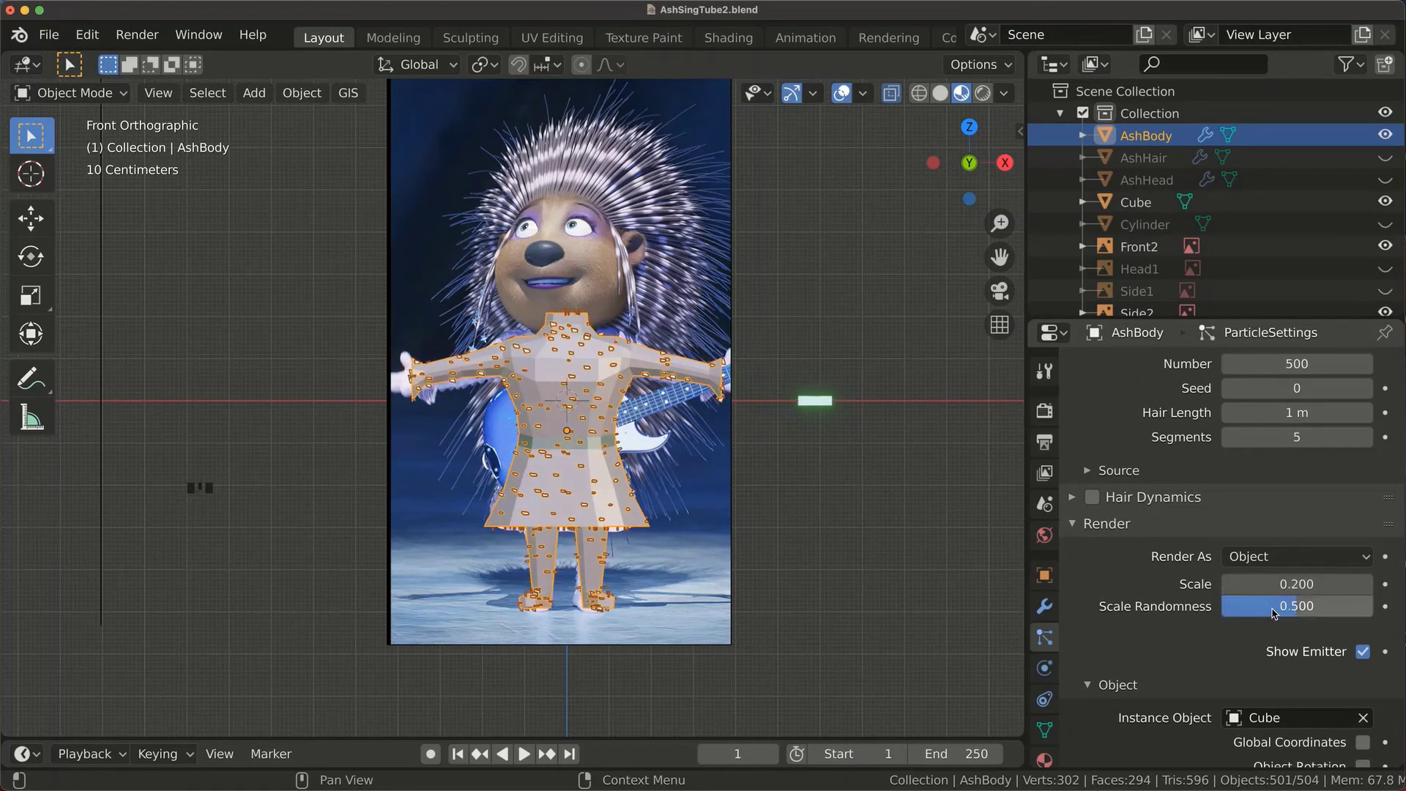
Rotate the sequin cube -88° so it stands upright.
scroll(down, 3)
key(r)
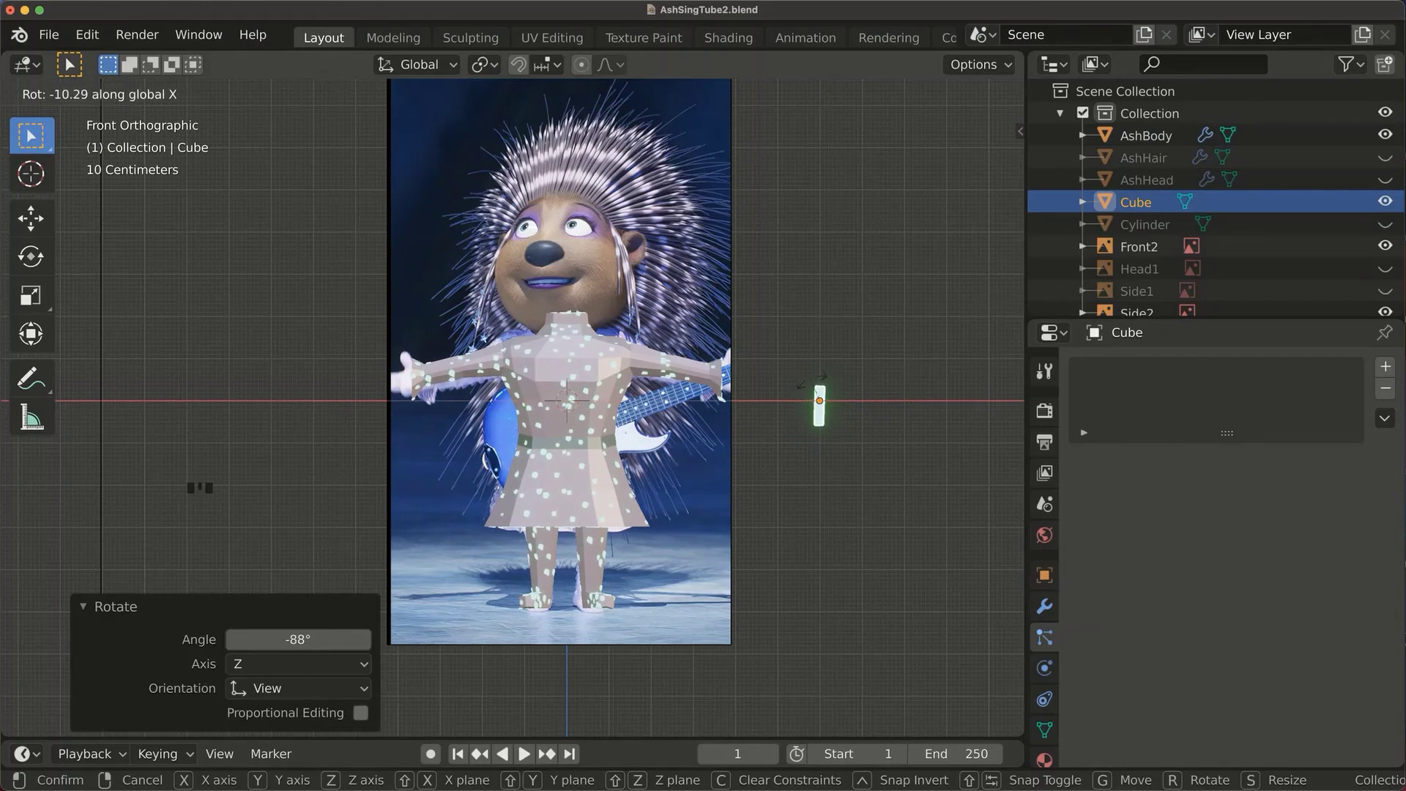
click(839, 124)
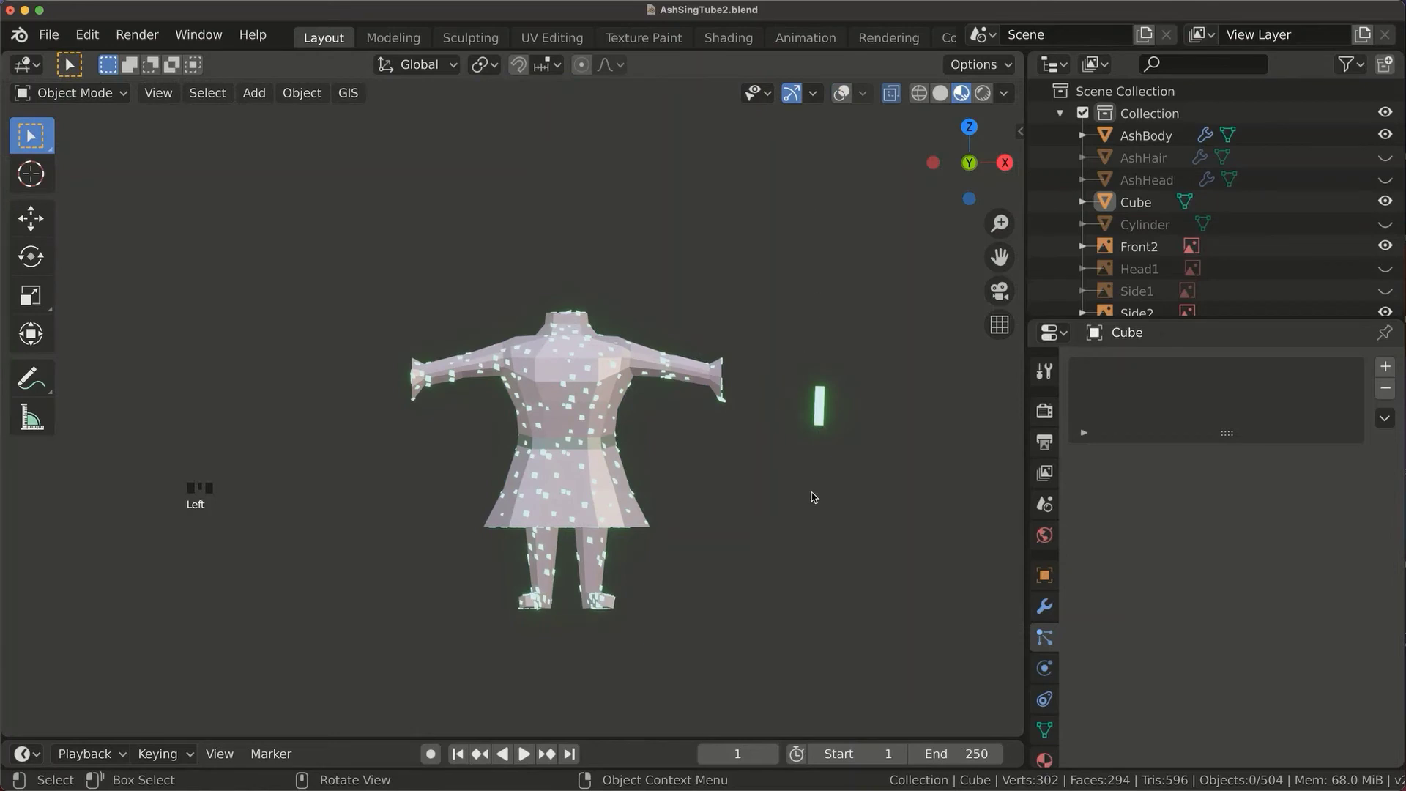
Orbit around the body to inspect the sequins, then bring up the rendered guitar video.
drag(772, 495, 488, 500)
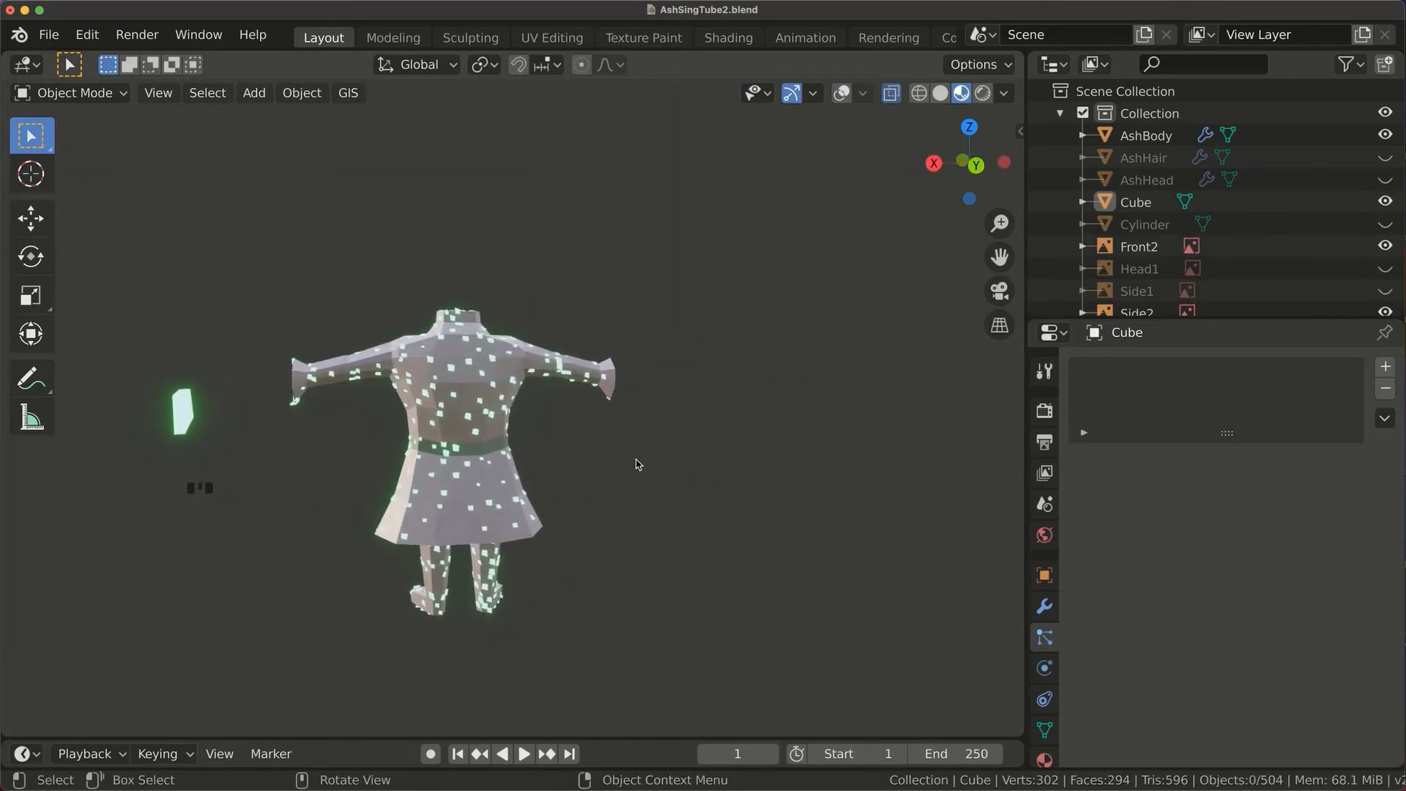
drag(614, 485, 317, 470)
drag(349, 476, 1038, 565)
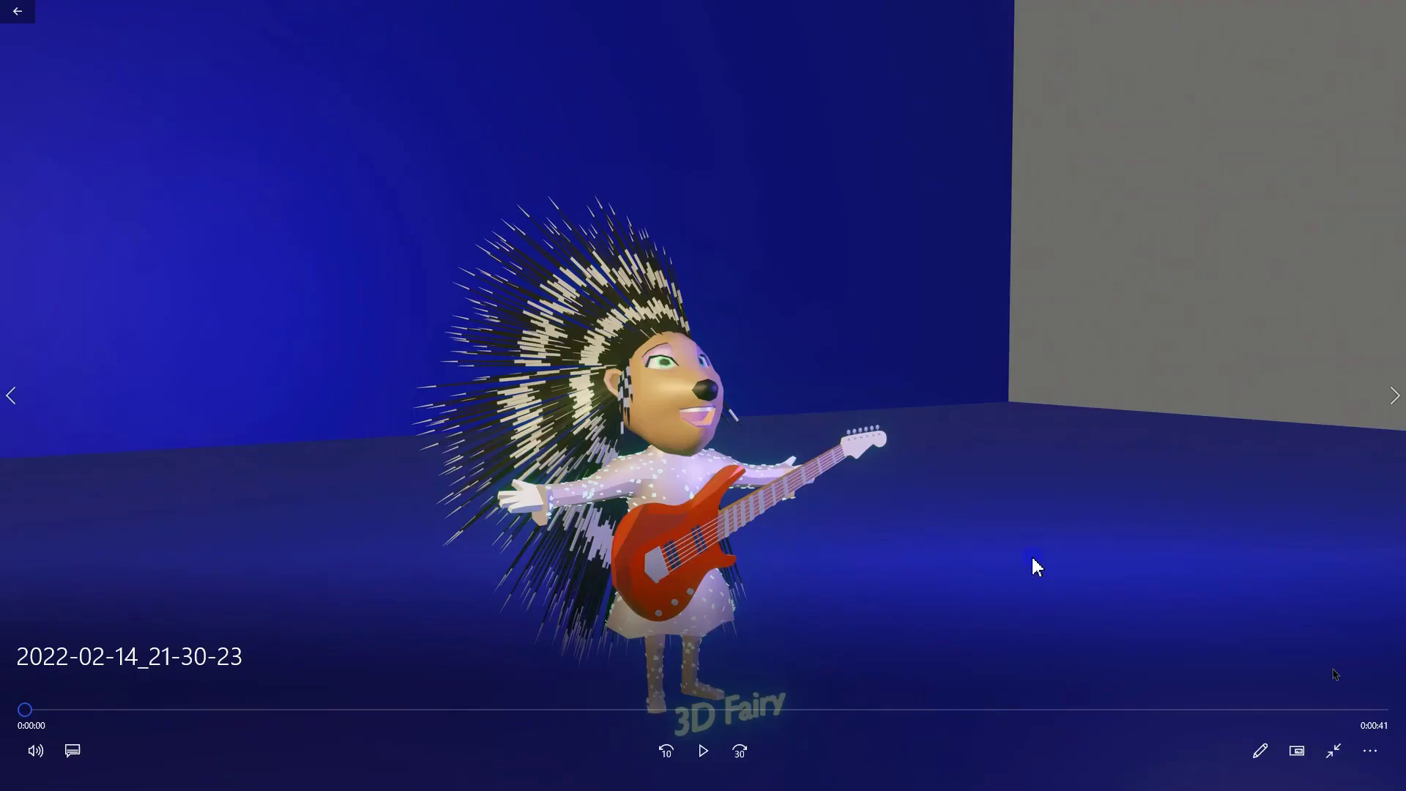